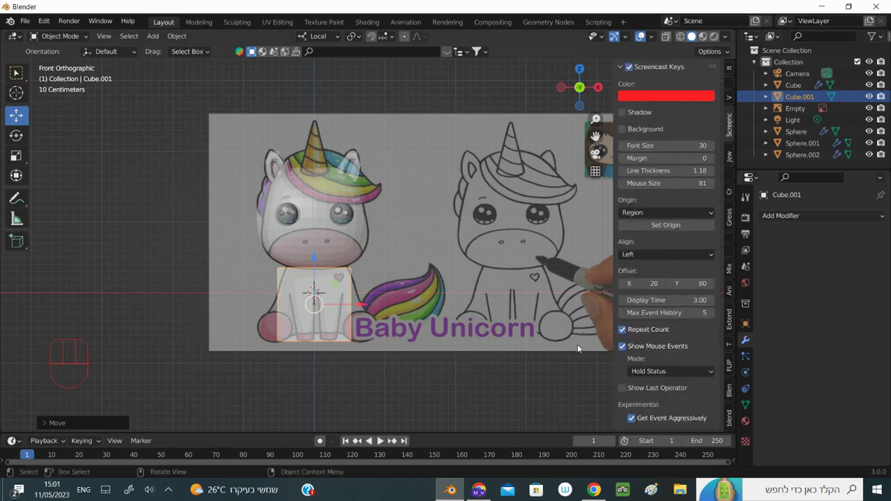
Hide the sidebar and scale the body block Cube.001 to fit over the unicorn reference
key(n)
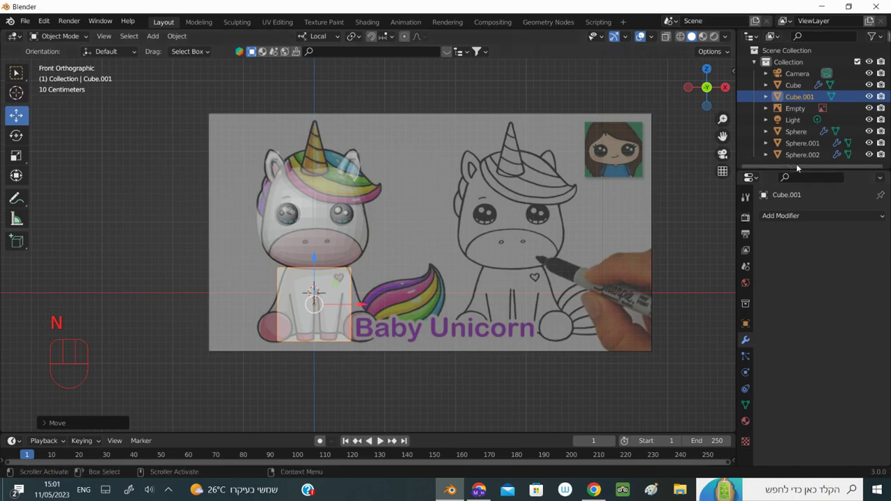
drag(774, 221, 658, 418)
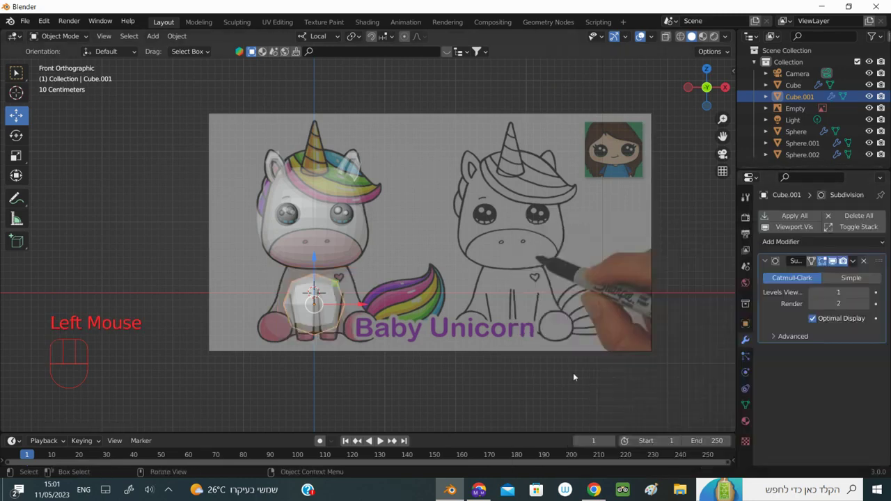
key(s)
key(s)
key(s)
key(s)
click(478, 290)
Add a Subdivision Surface modifier to Cube.001, adjust it and apply it to the mesh
key(s)
key(s)
drag(368, 304, 375, 304)
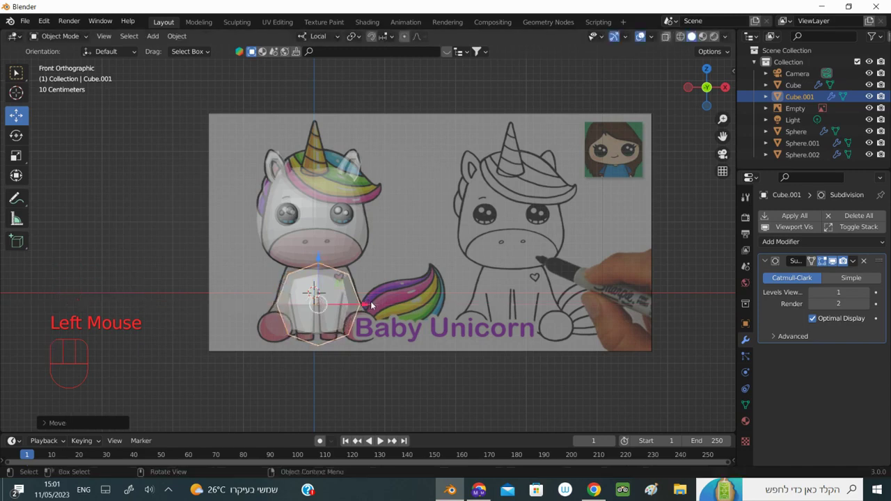
click(322, 257)
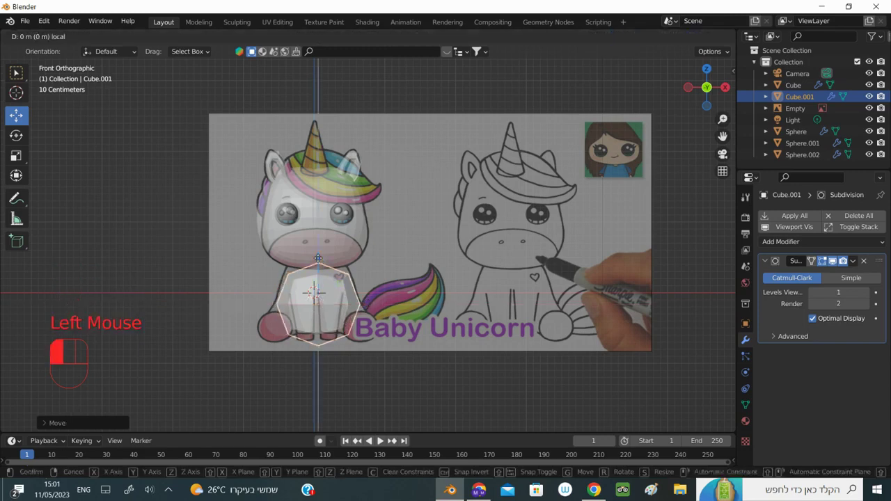
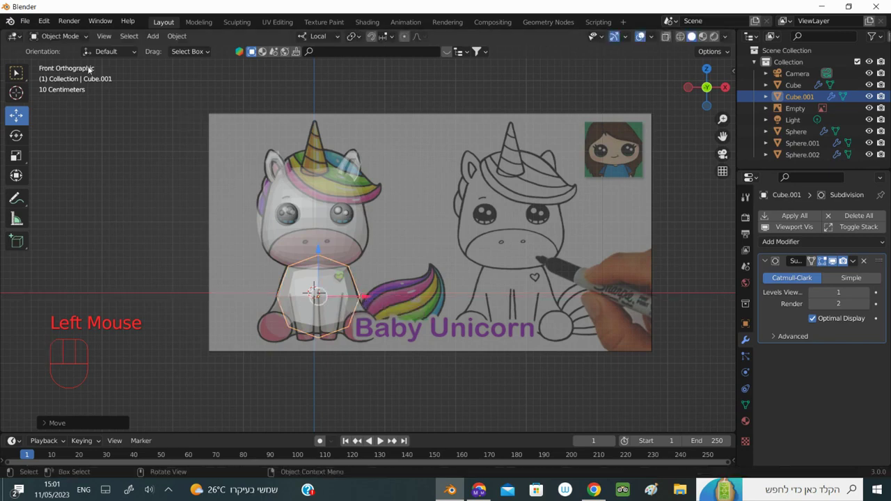
click(866, 294)
drag(858, 263, 794, 279)
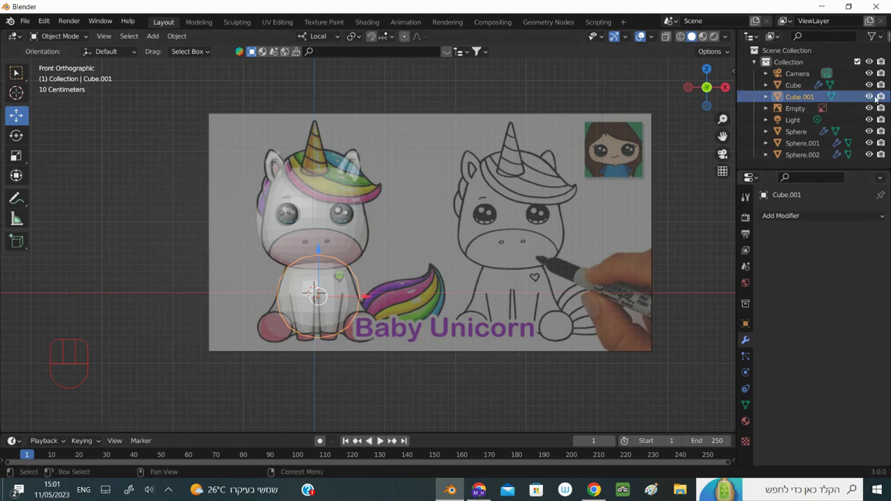
click(872, 105)
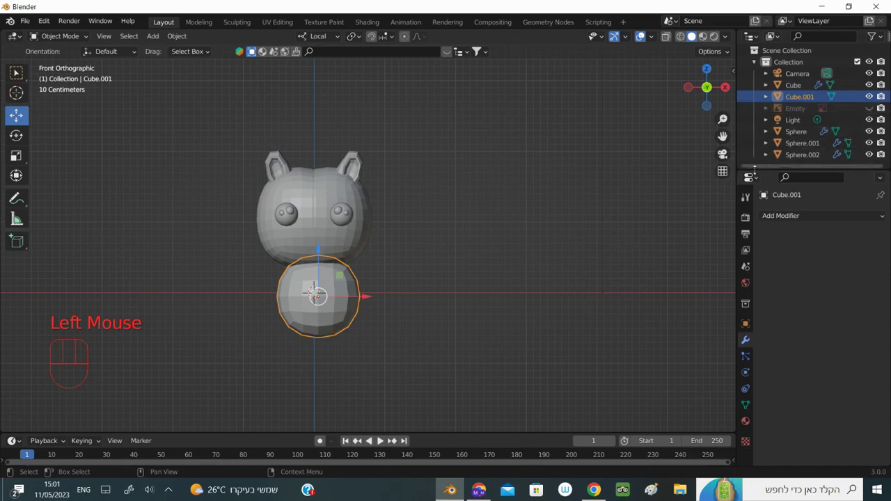
drag(438, 308, 456, 308)
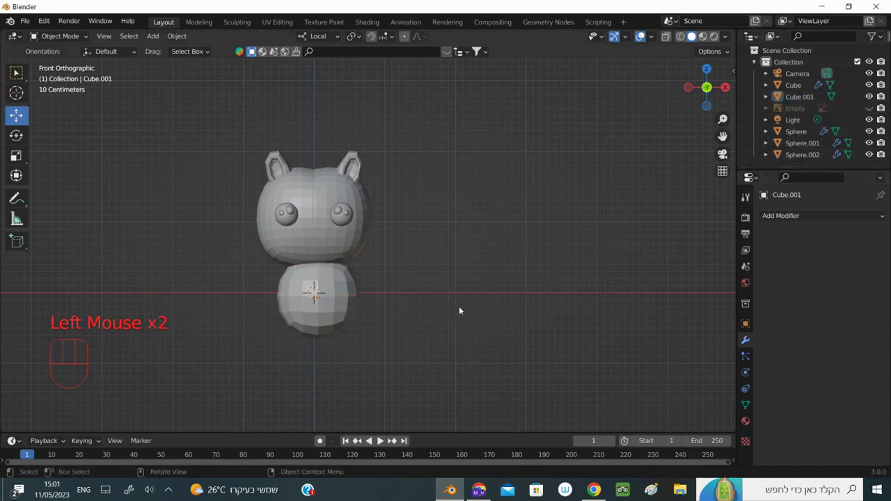
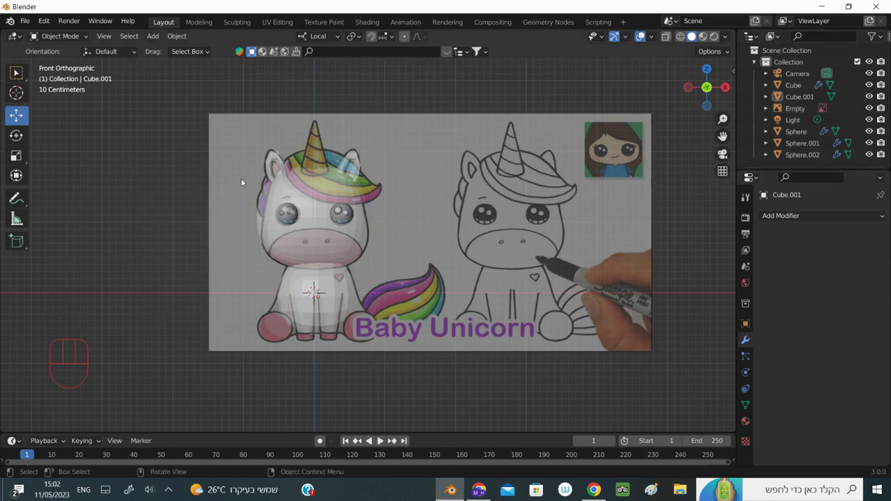
Select the head object Cube to inspect its Mirror and Subdivision modifiers
click(303, 203)
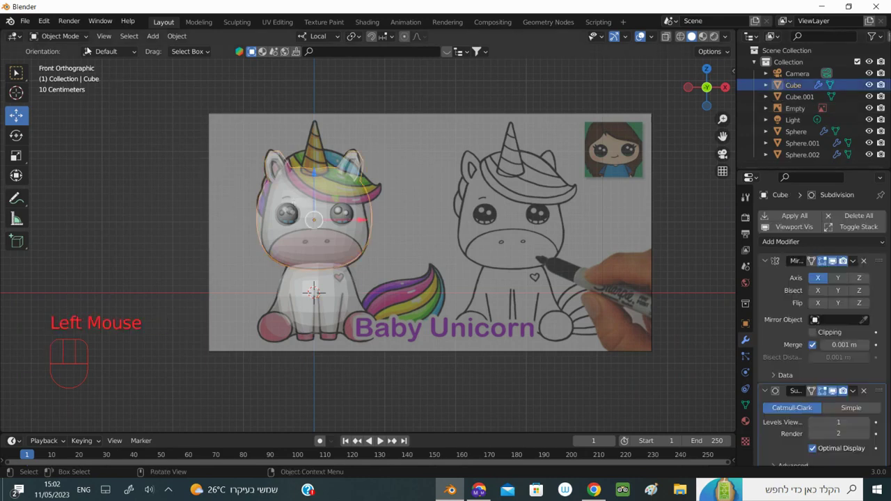
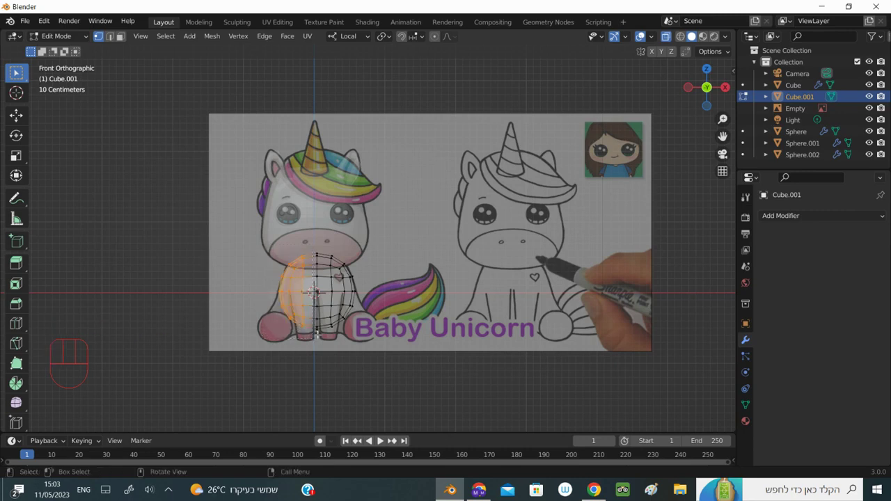
Delete one half of the body mesh and mirror it across X, checking solid and X-ray views
key(Delete)
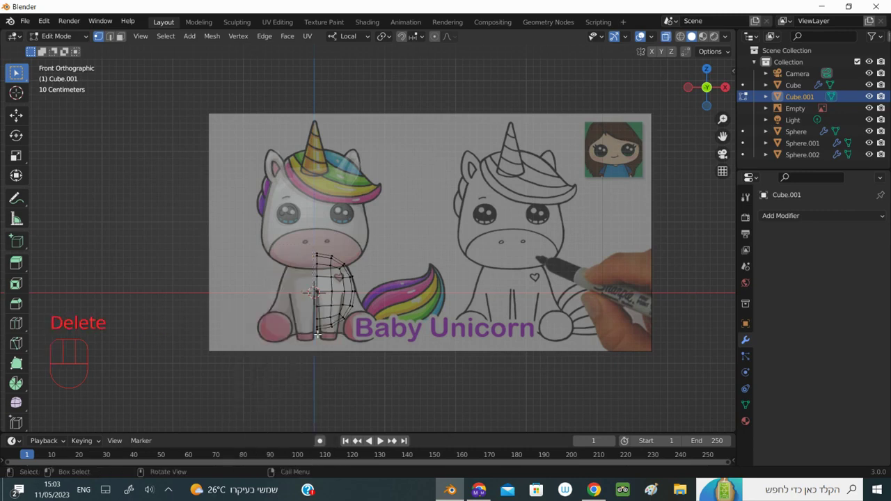
drag(712, 98, 711, 97)
key(KP_1)
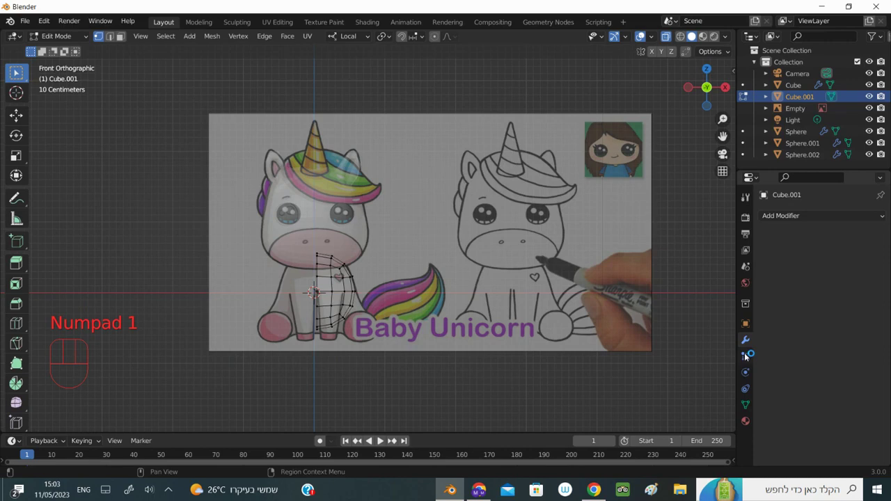
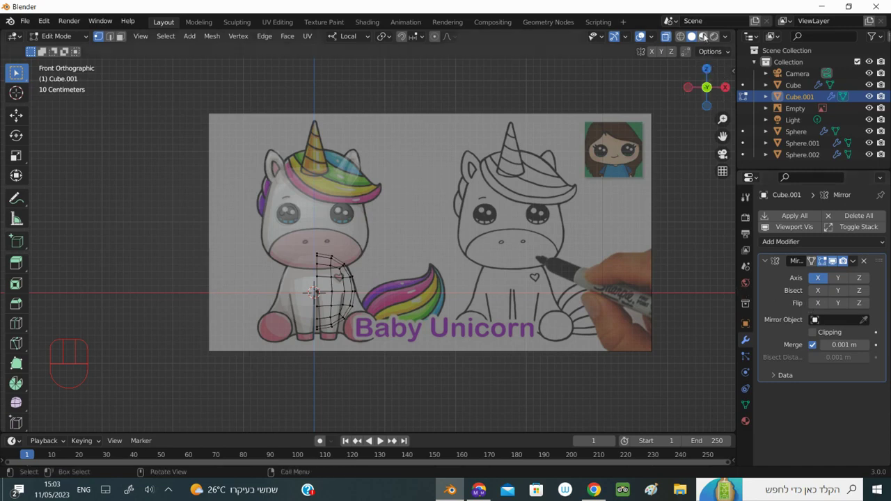
click(705, 36)
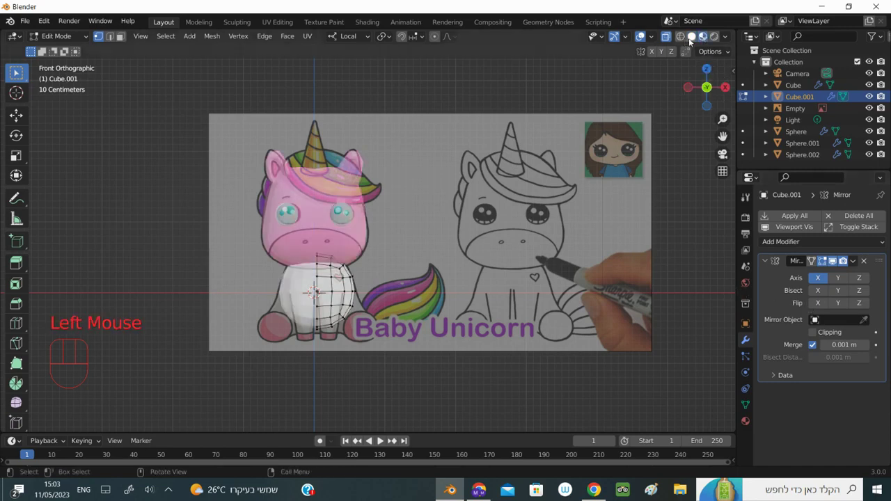
double_click(675, 40)
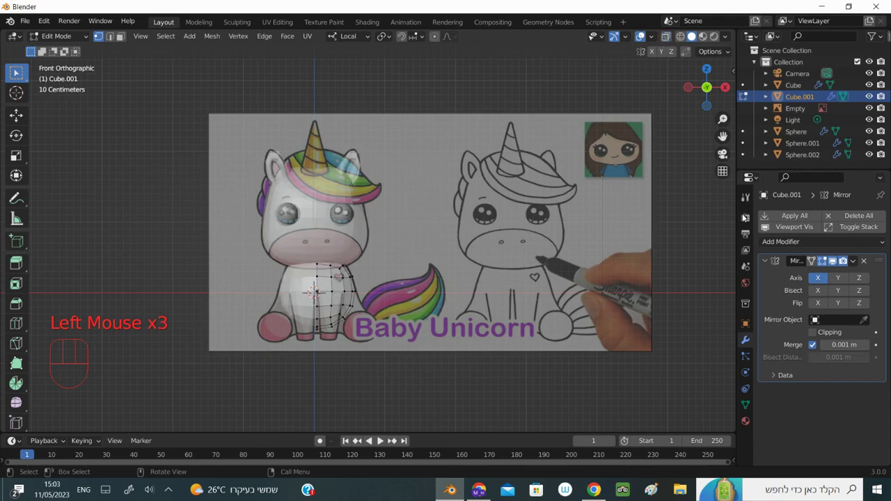
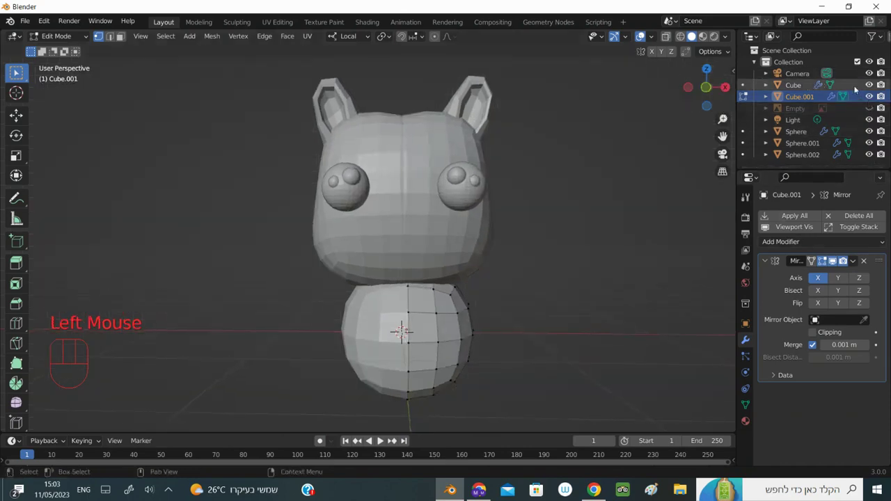
Show the reference and move body vertices to match it, with Mirror Clipping enabled
click(18, 71)
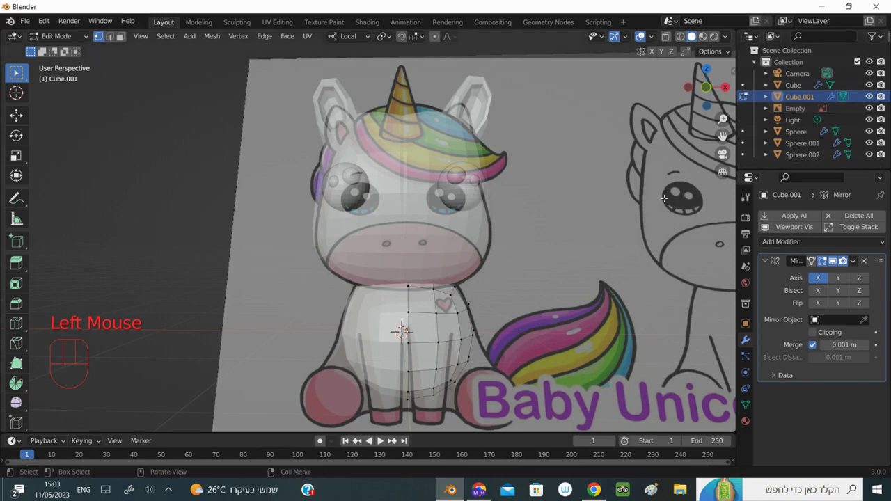
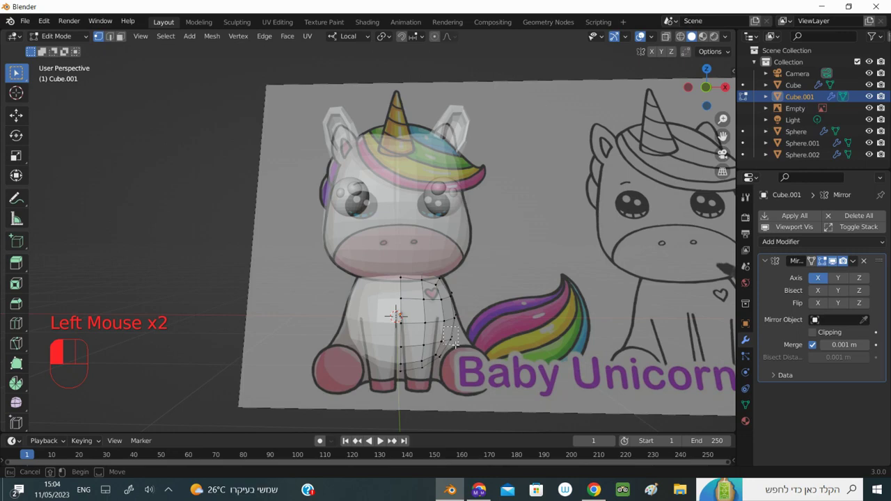
key(g)
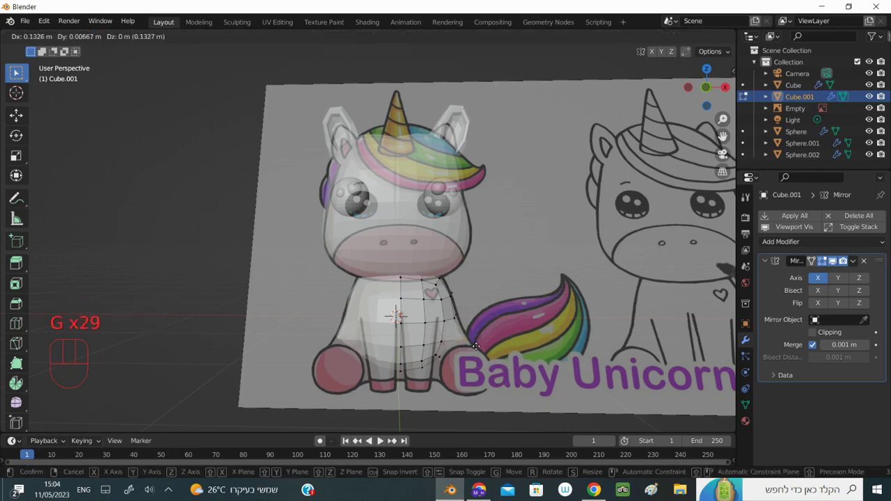
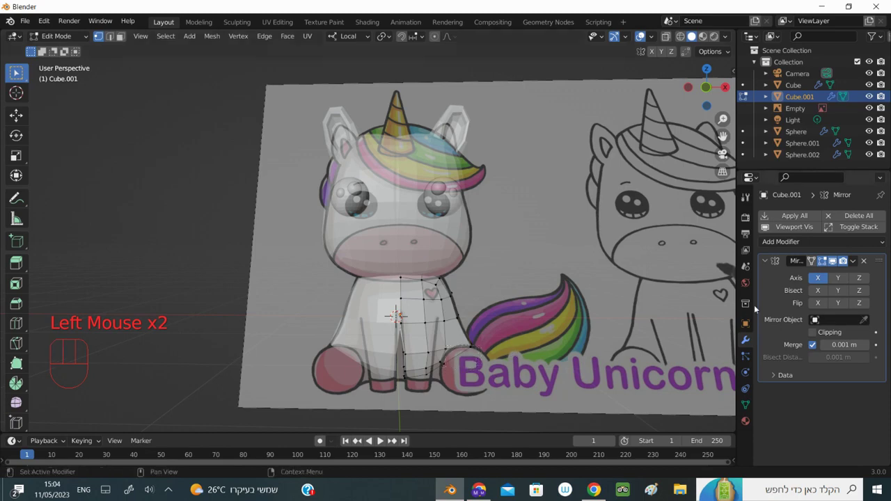
click(814, 335)
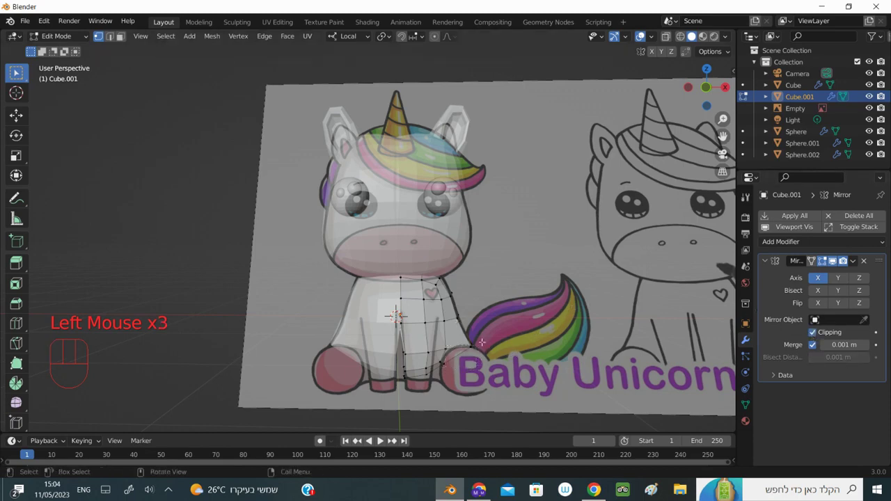
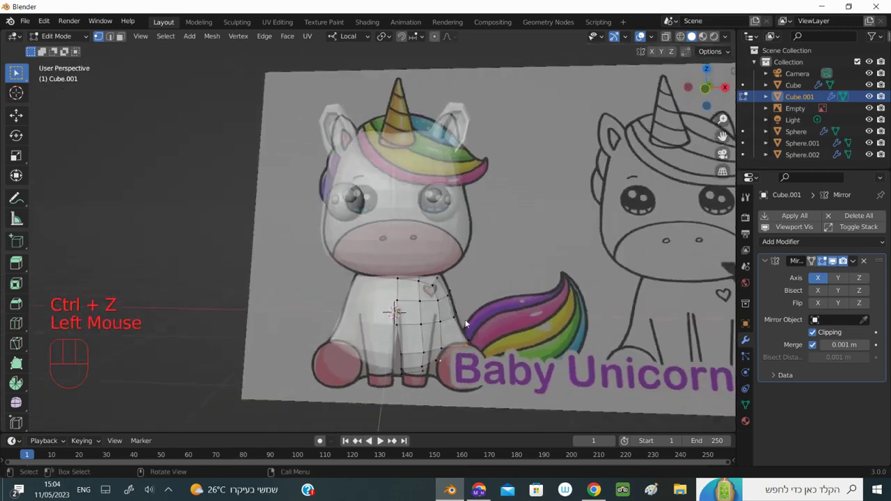
Select an edge loop on the body and refine it from the front view
click(667, 37)
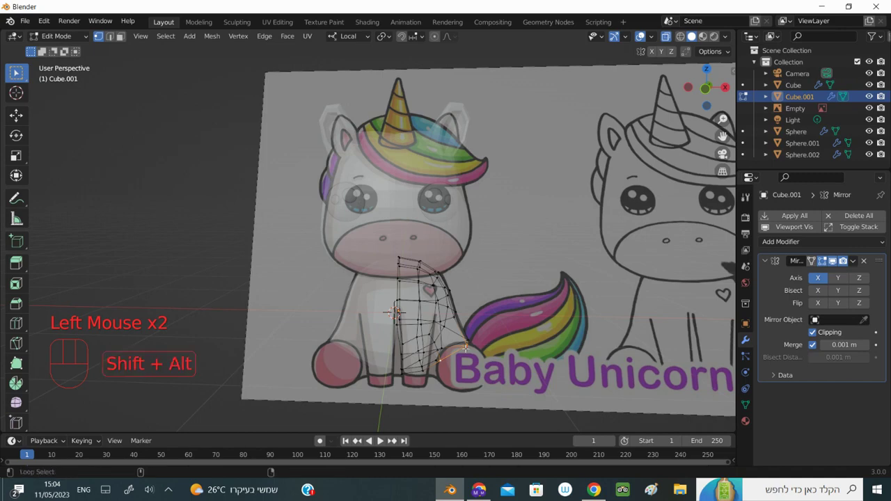
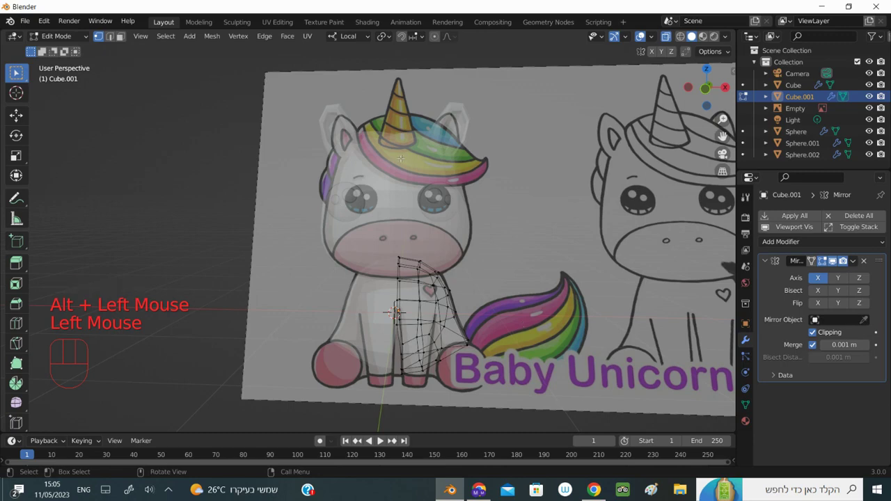
key(KP_1)
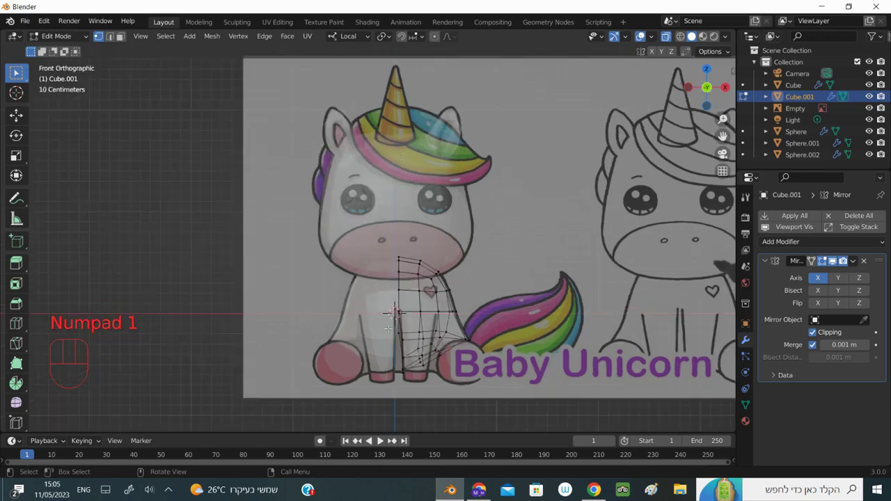
click(124, 41)
scroll(down, 3)
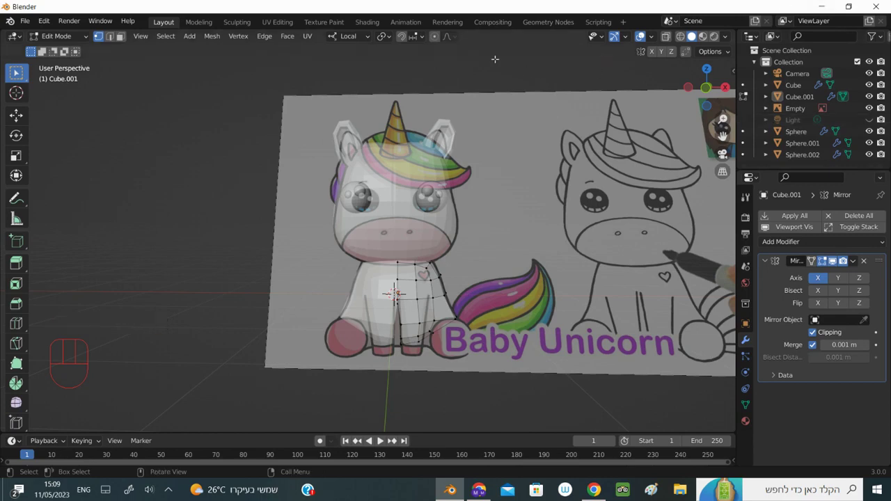
Add a Cone mesh over the unicorn's body and hide the reference Empty
drag(91, 38, 97, 50)
drag(151, 33, 328, 119)
click(398, 262)
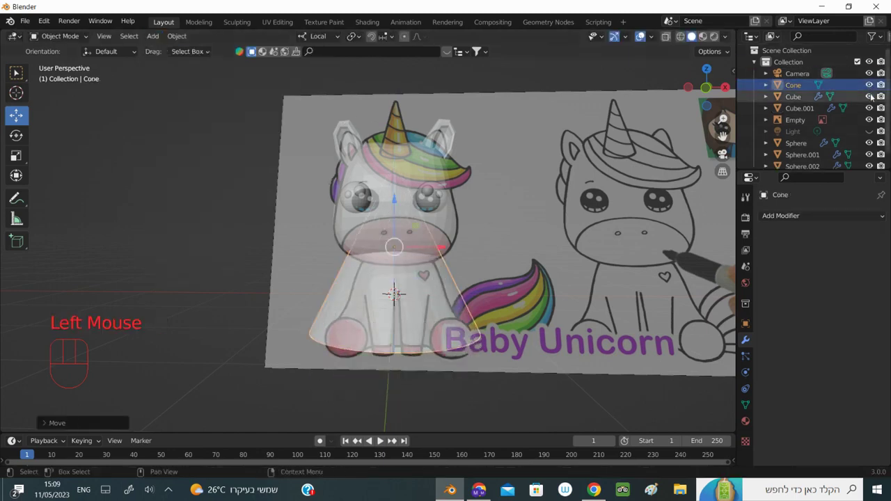
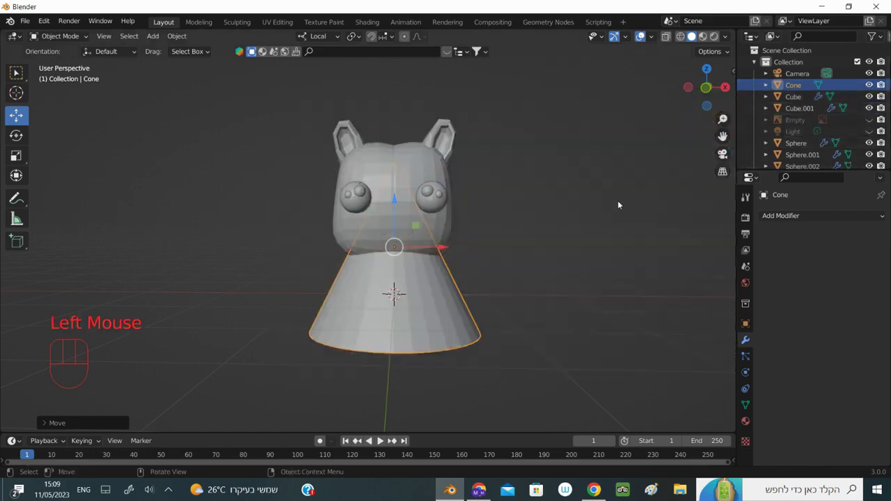
Move the cone up toward the head and shrink it down to horn size
drag(398, 201, 451, 110)
key(s)
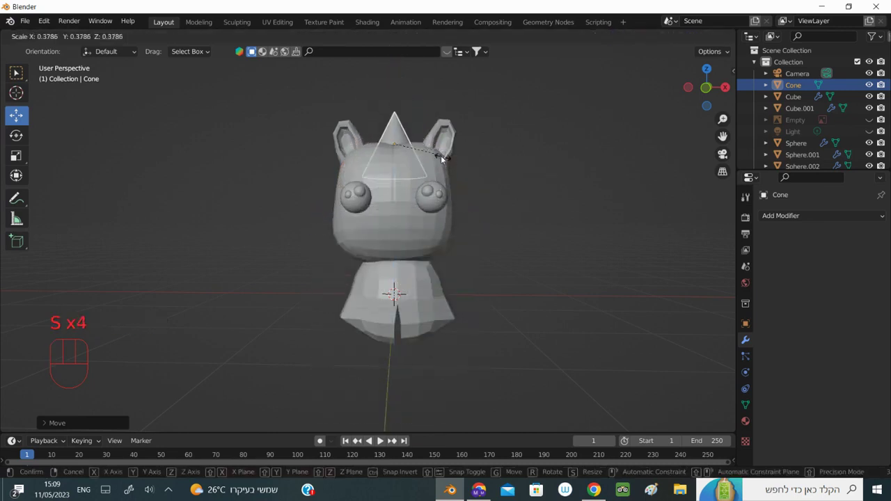
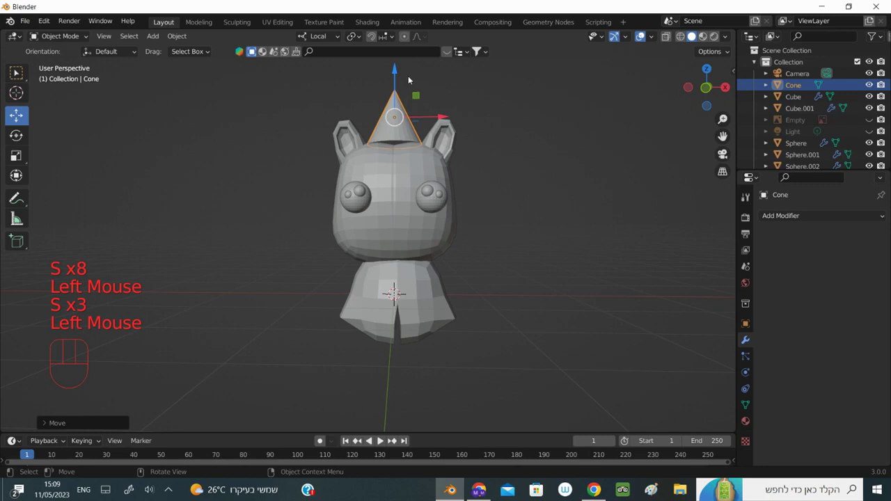
click(405, 38)
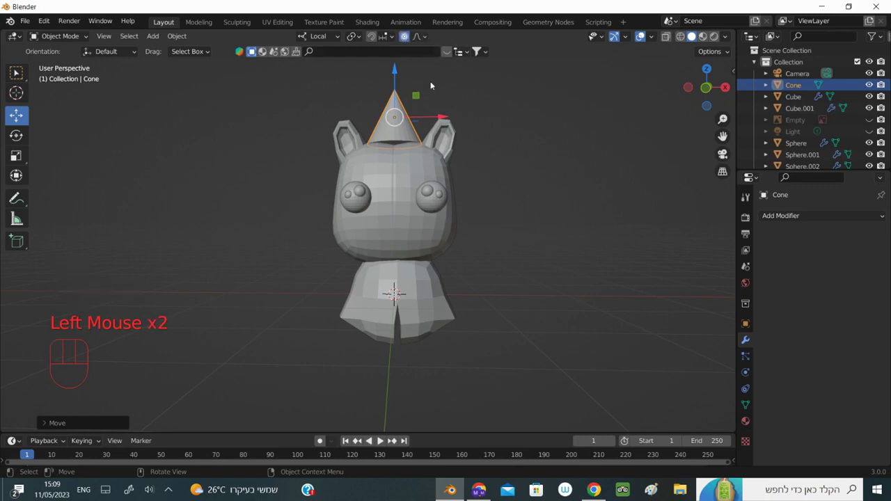
click(407, 34)
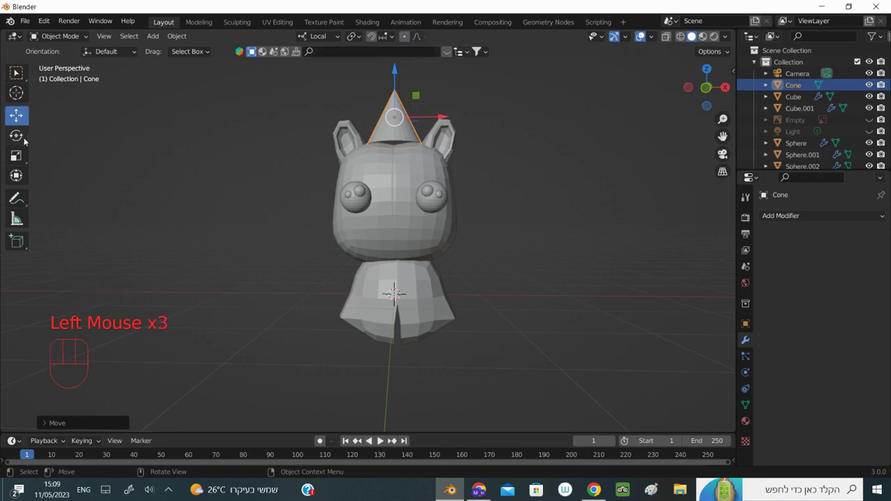
drag(20, 157, 99, 151)
key(s)
key(s)
key(s)
click(491, 145)
key(s)
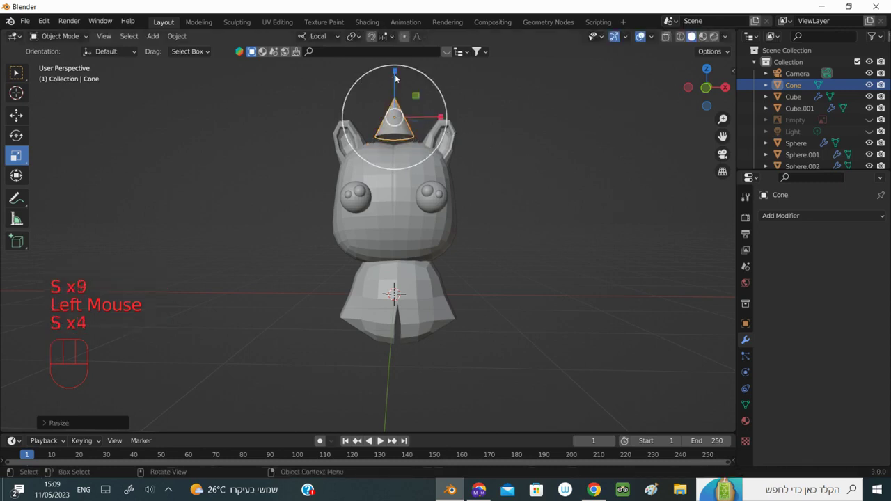
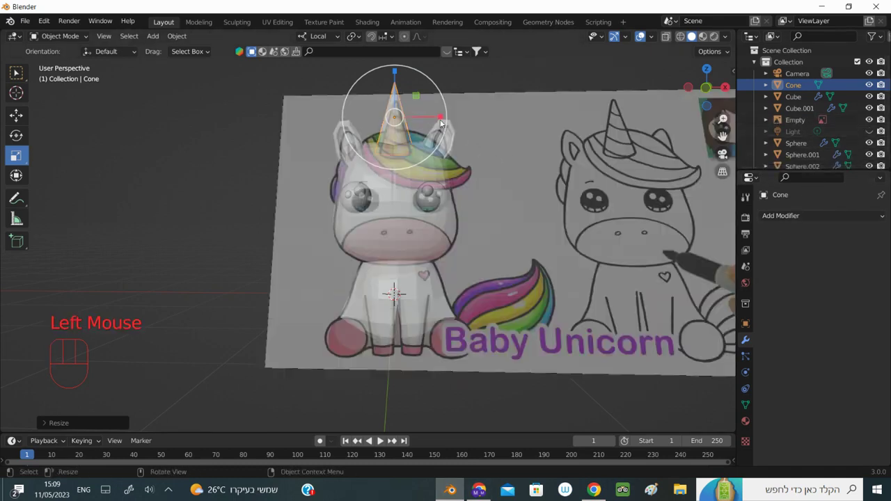
Stretch the cone into a slim tall horn, lower it onto the head and show the reference again
key(s)
key(s)
key(s)
click(480, 156)
key(s)
key(s)
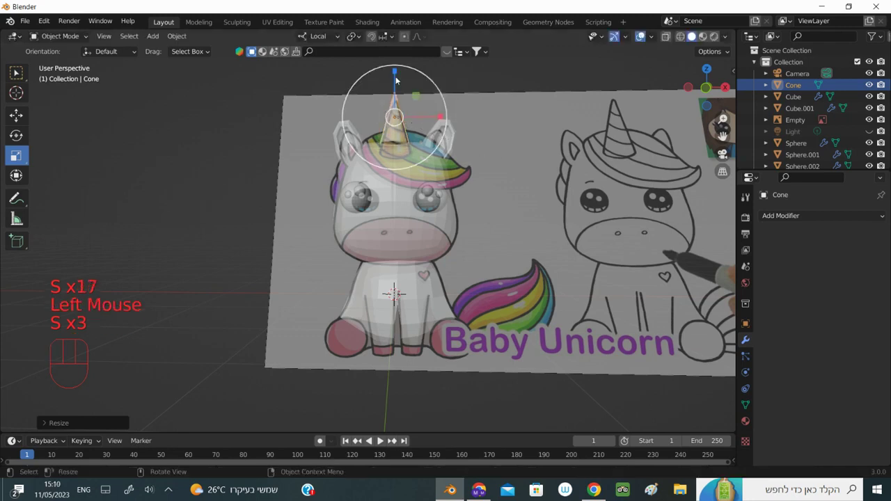
key(s)
click(18, 71)
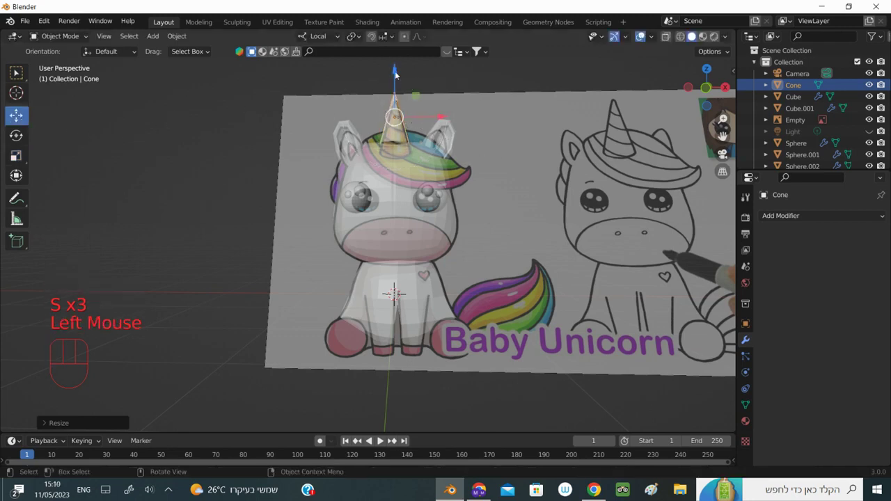
drag(398, 73, 409, 87)
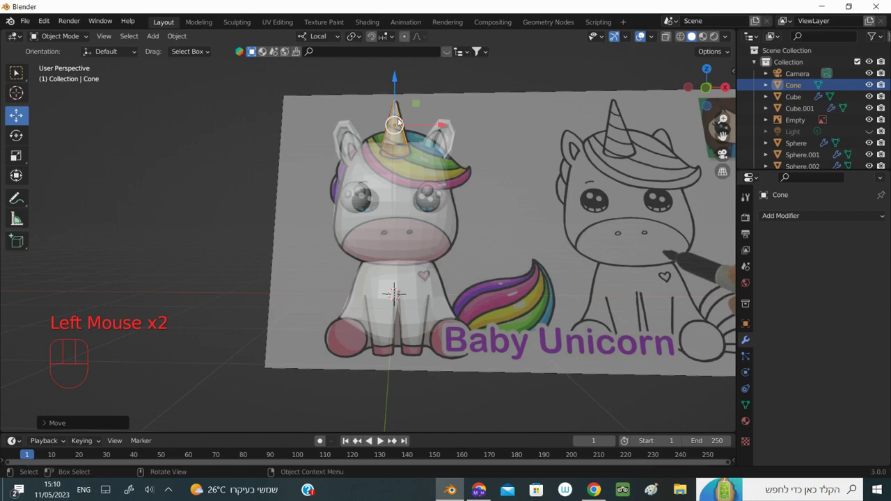
click(402, 39)
click(406, 40)
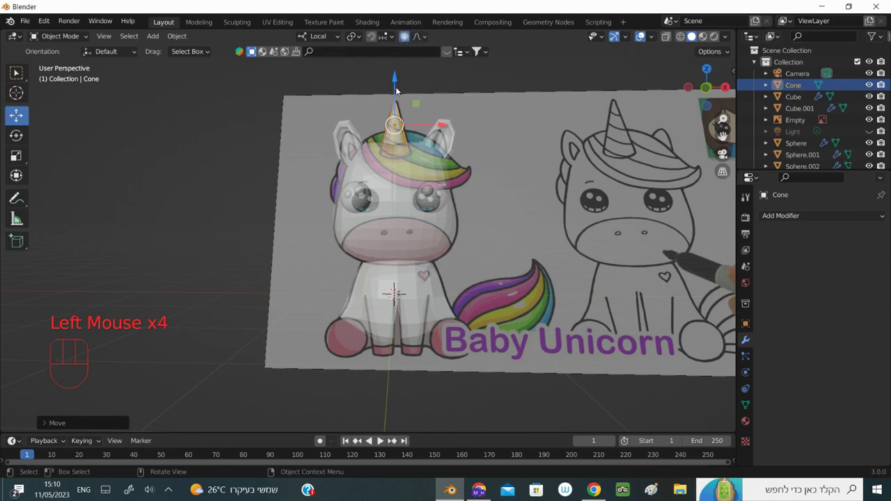
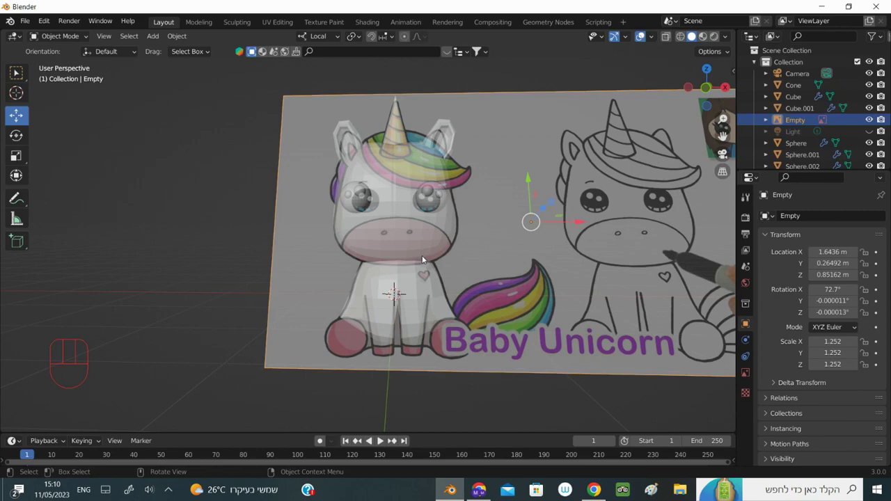
Switch to front orthographic view to check the horn against the reference
key(KP_1)
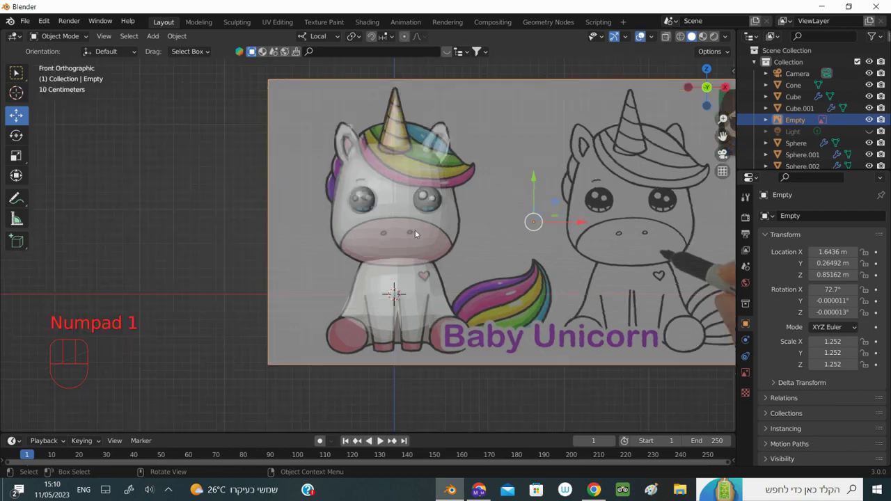
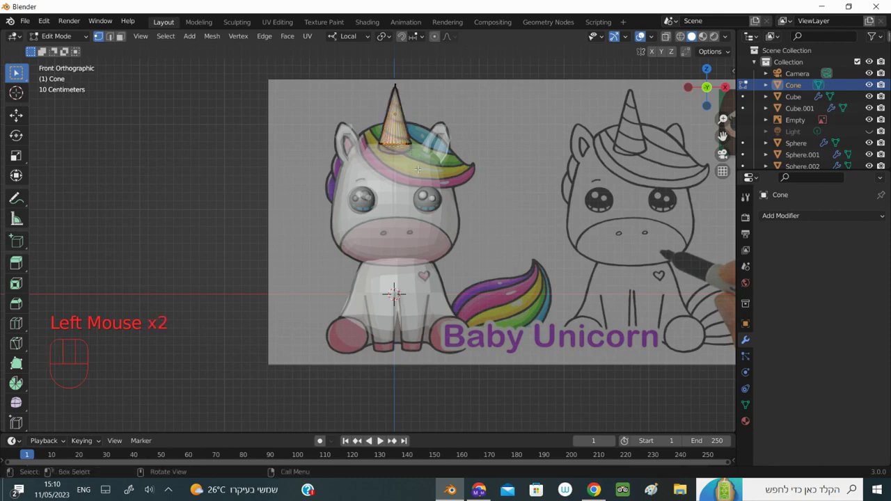
Pull the horn's base lower with proportional falloff and slide its rings along its length
key(g)
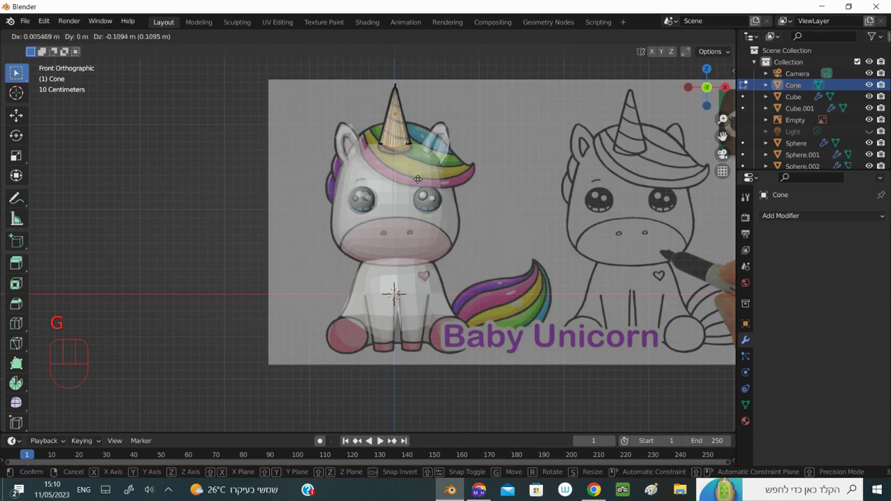
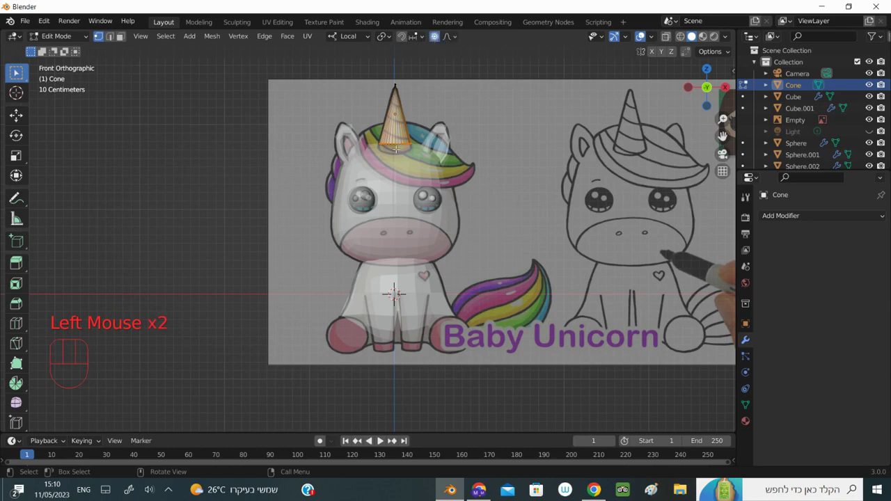
key(g)
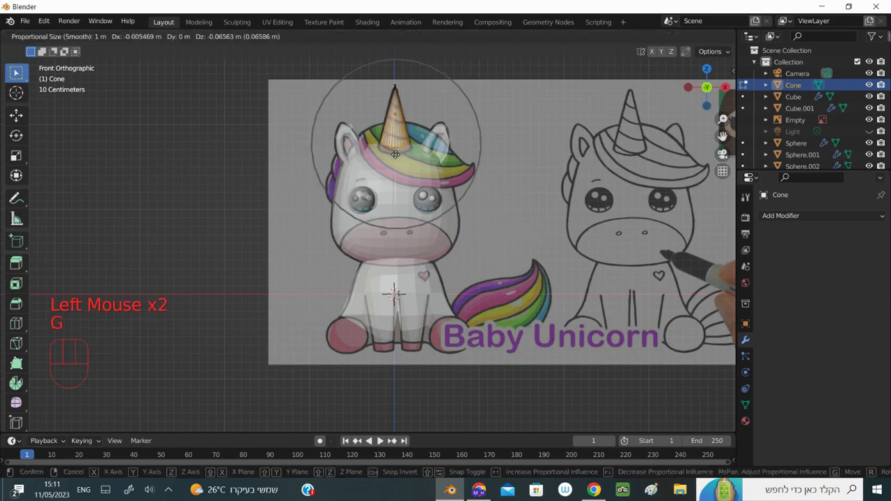
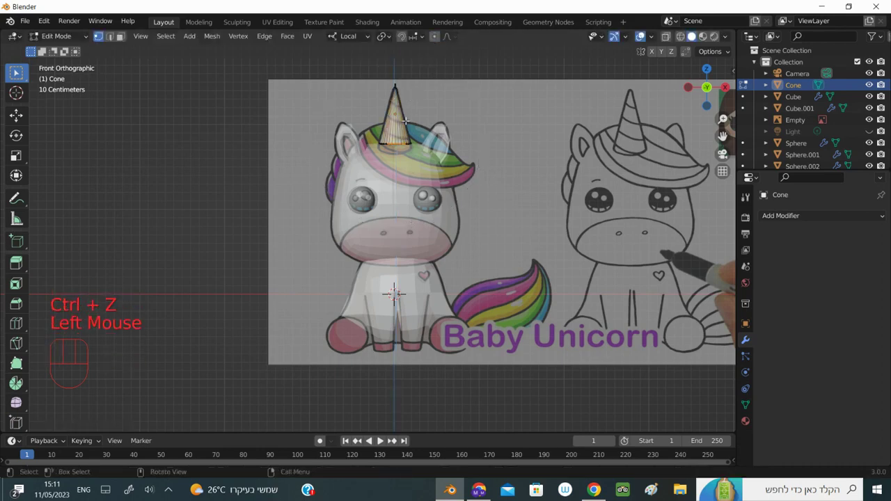
key(g)
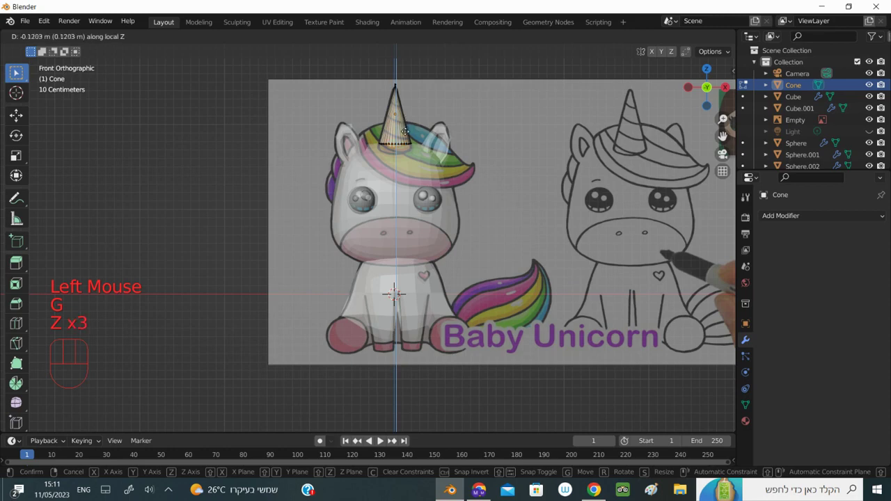
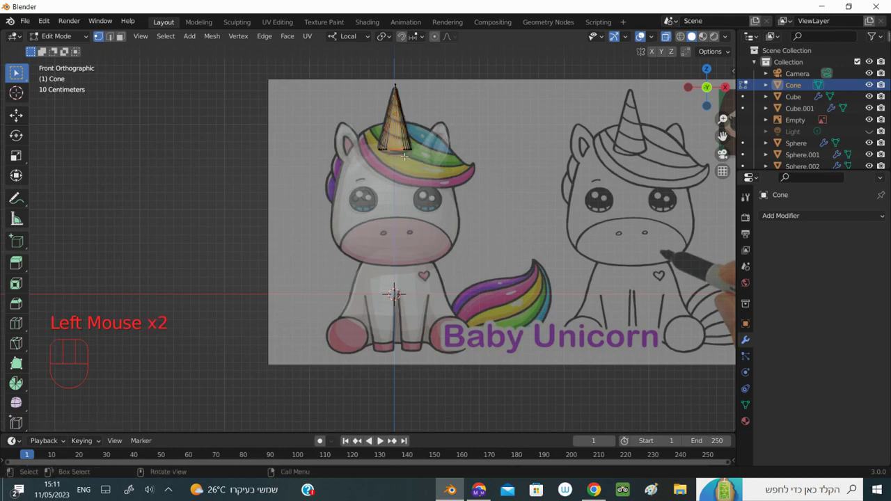
key(g)
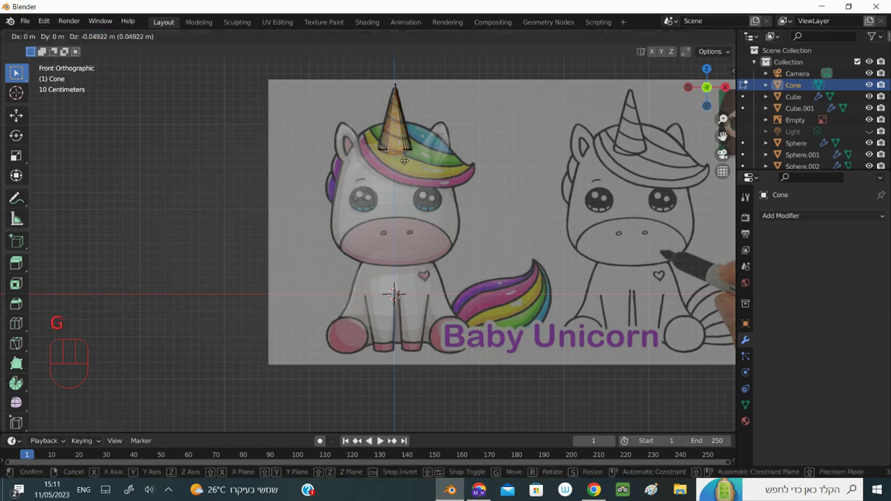
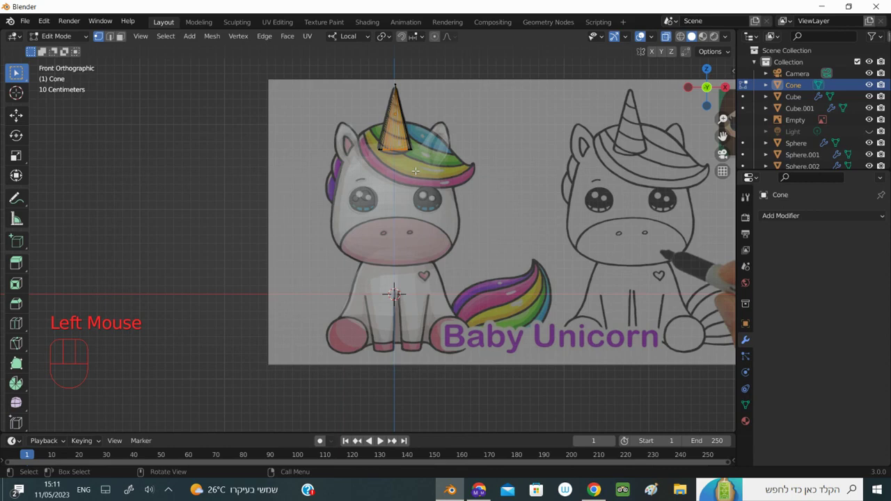
key(g)
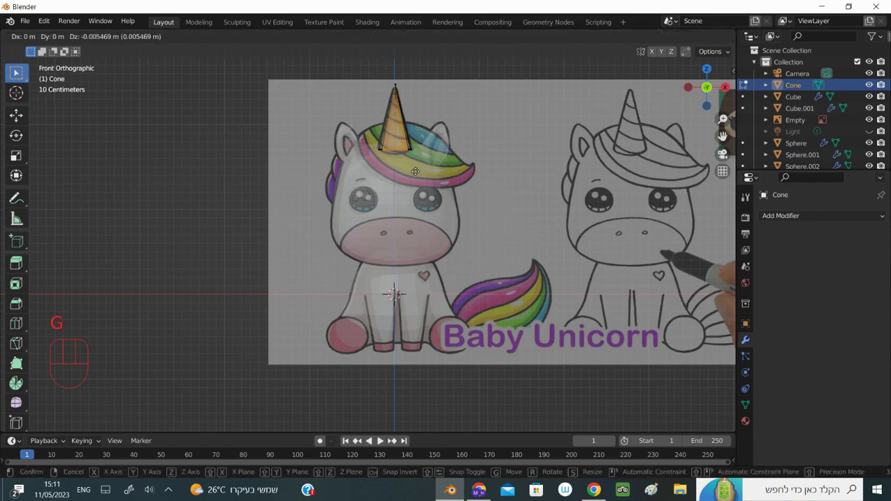
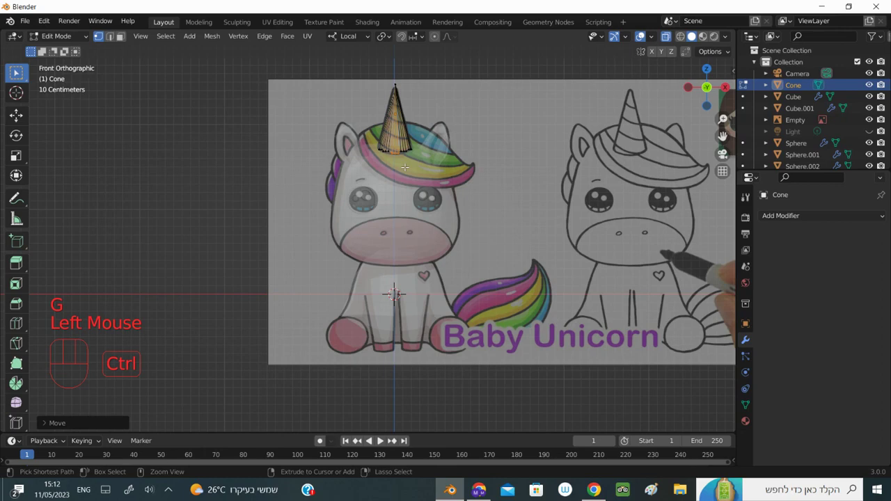
Cut additional loop rings along the horn and nudge its lower edge vertically
key(ctrl+x)
key(ctrl+z)
key(ctrl+z)
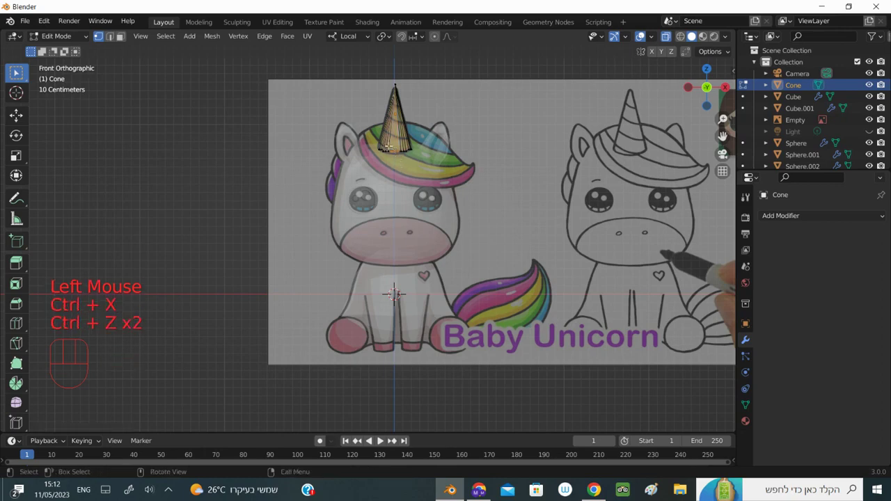
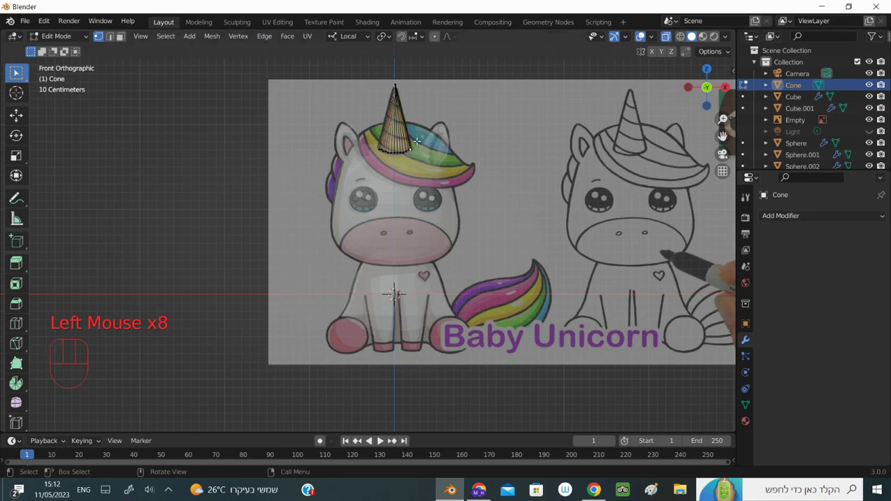
key(g)
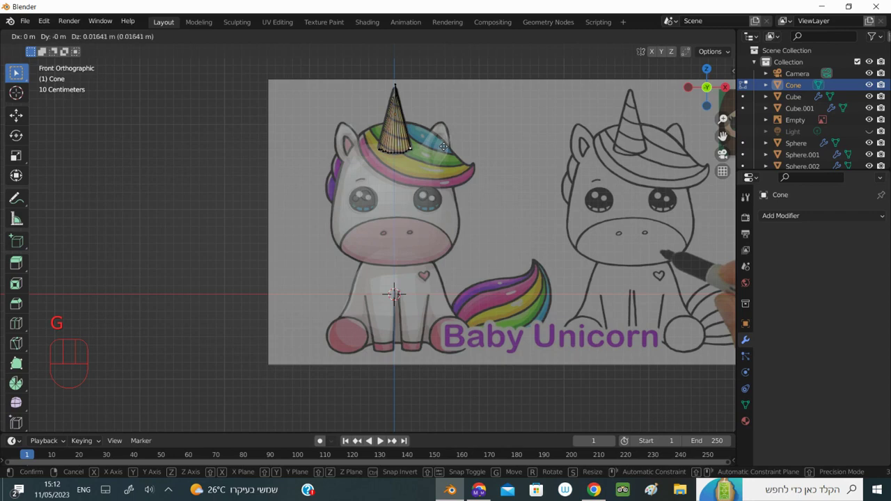
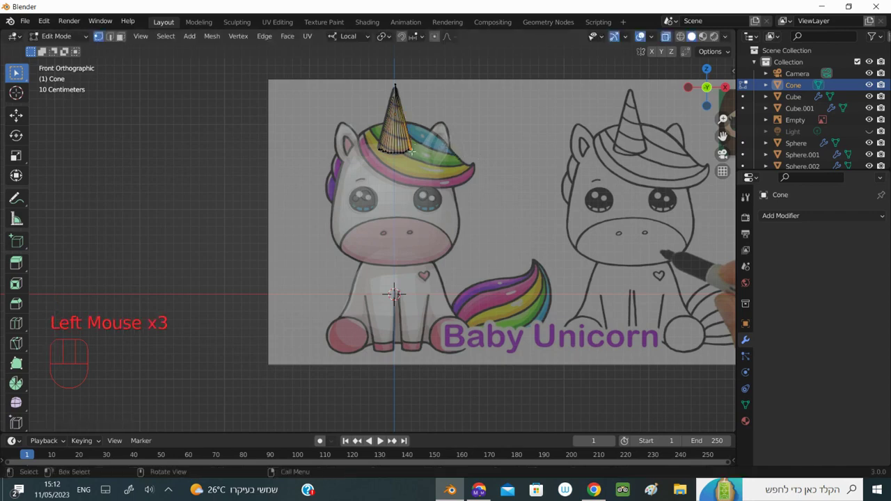
key(g)
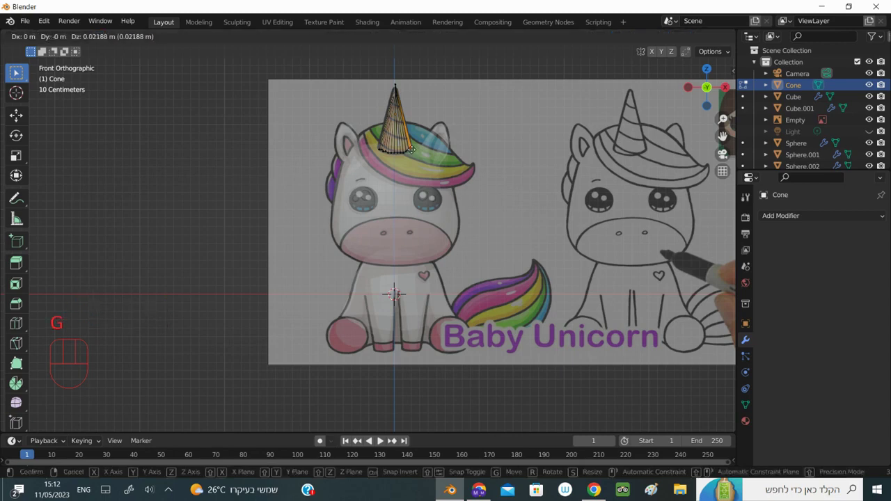
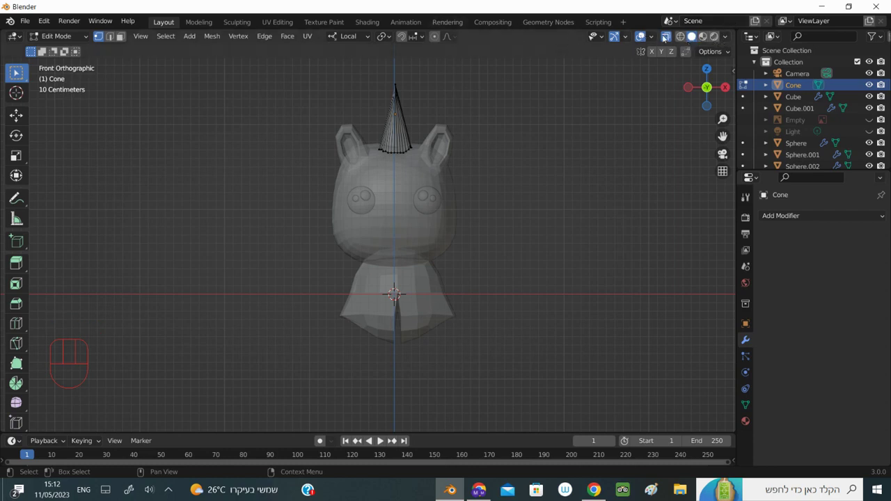
Switch the viewport back to a solid, non-X-ray view of the horned model
click(668, 38)
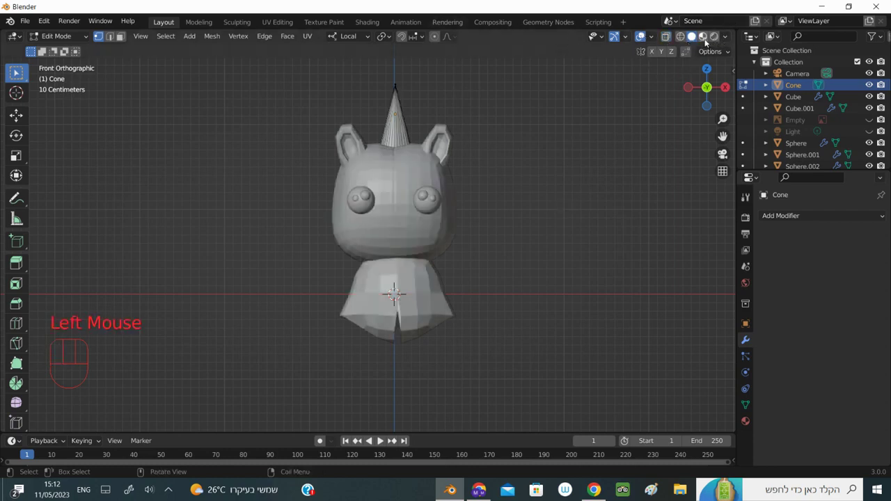
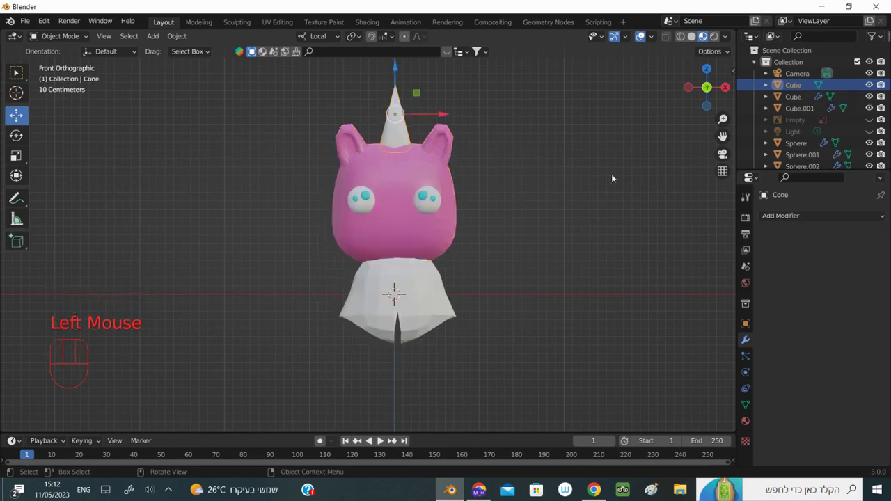
Toggle the Outliner eye icons, briefly hiding the head, body and horn meshes
click(872, 124)
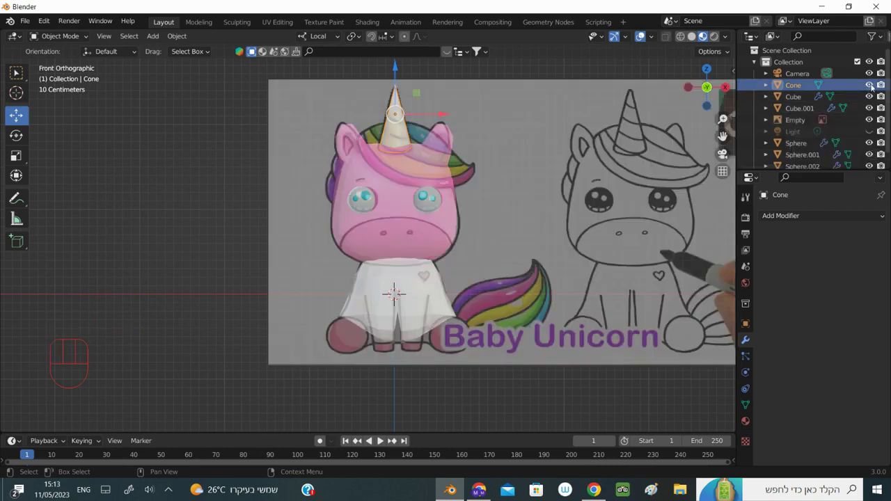
click(874, 100)
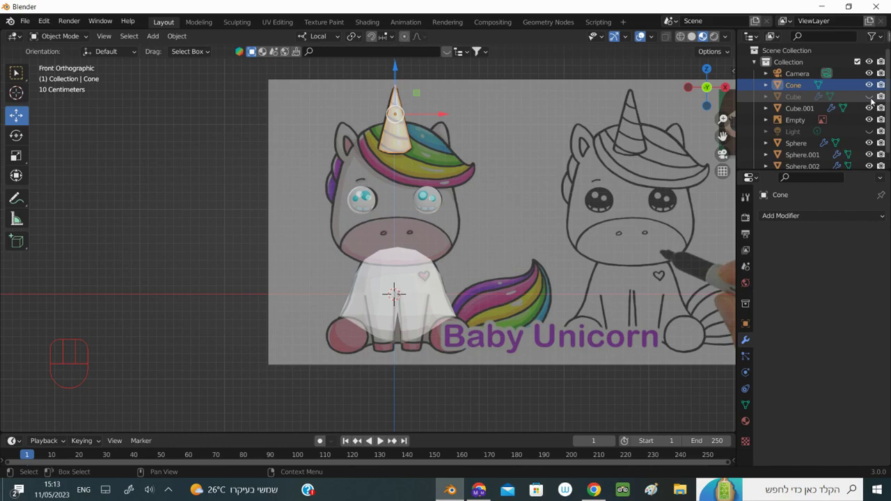
click(874, 99)
click(875, 100)
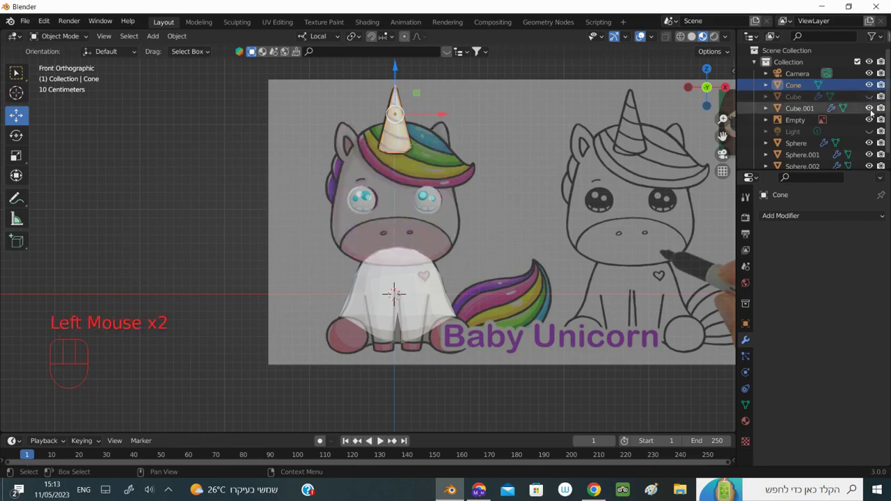
click(873, 110)
Show the horn, head and body meshes again over the reference drawing
click(874, 83)
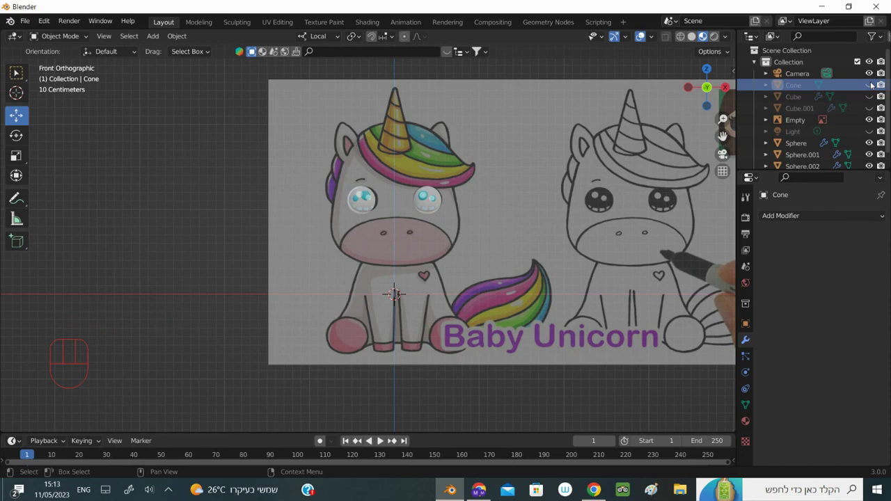
click(872, 98)
click(873, 85)
click(873, 111)
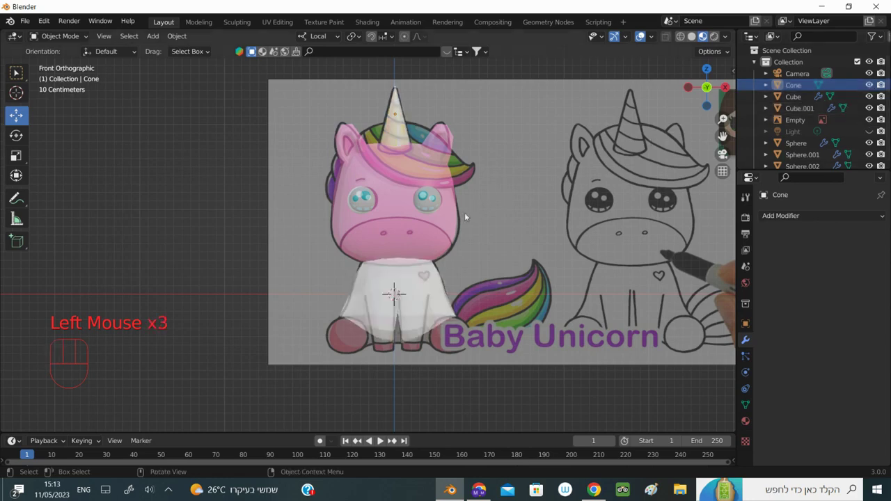
Give the head mesh an off-white base colour in its material
click(437, 227)
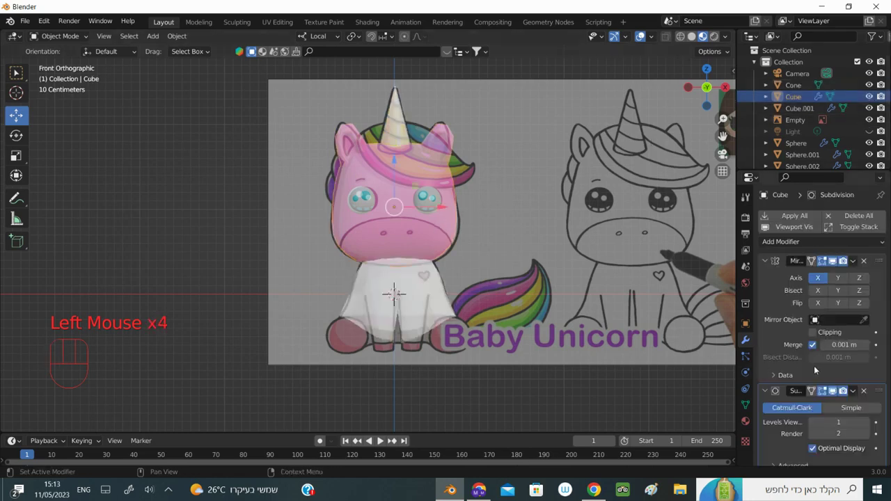
click(750, 423)
click(838, 391)
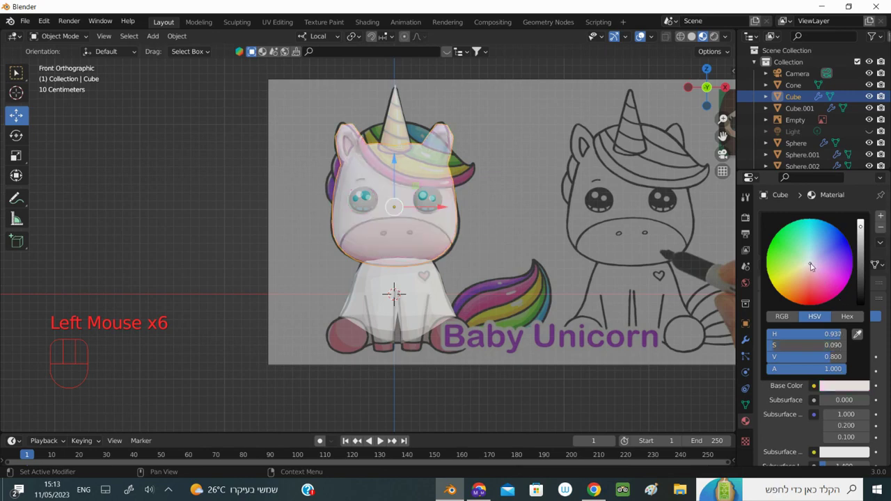
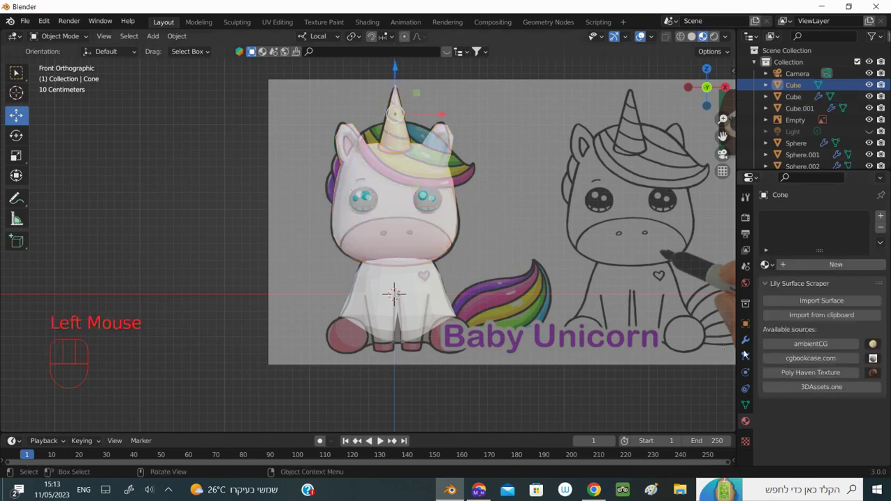
Create a new golden-yellow material for the horn, then reselect the head
click(839, 272)
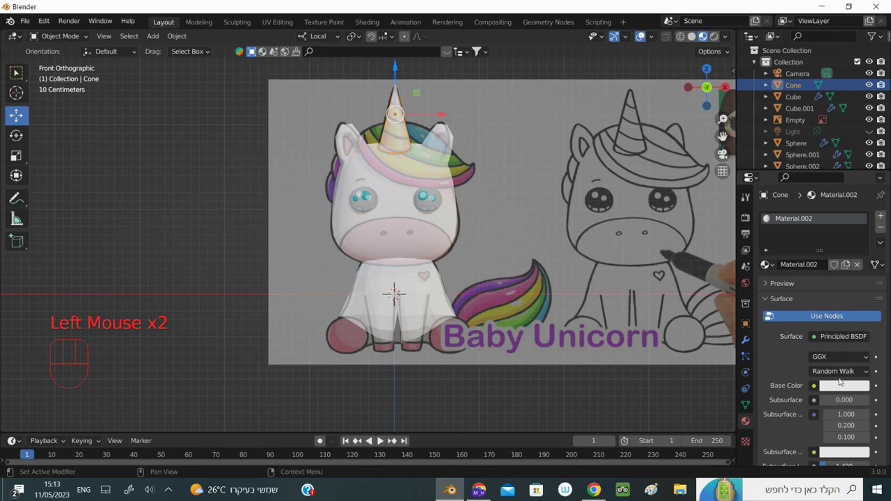
click(870, 453)
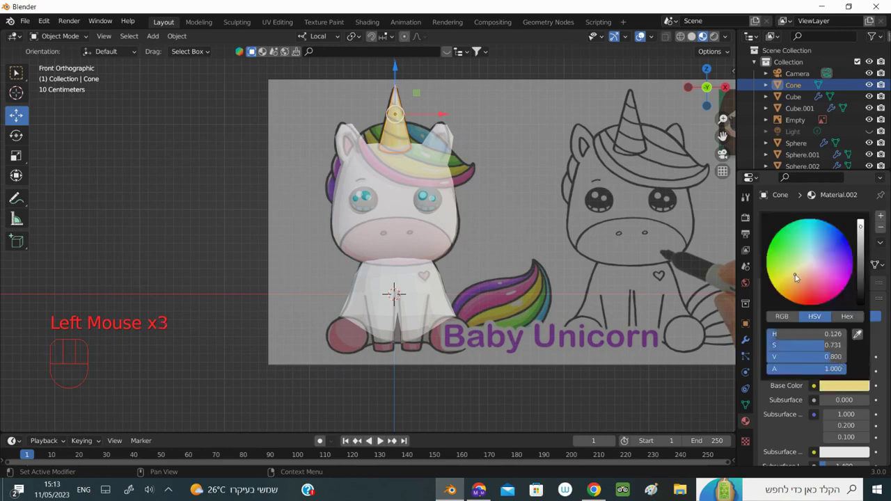
click(869, 452)
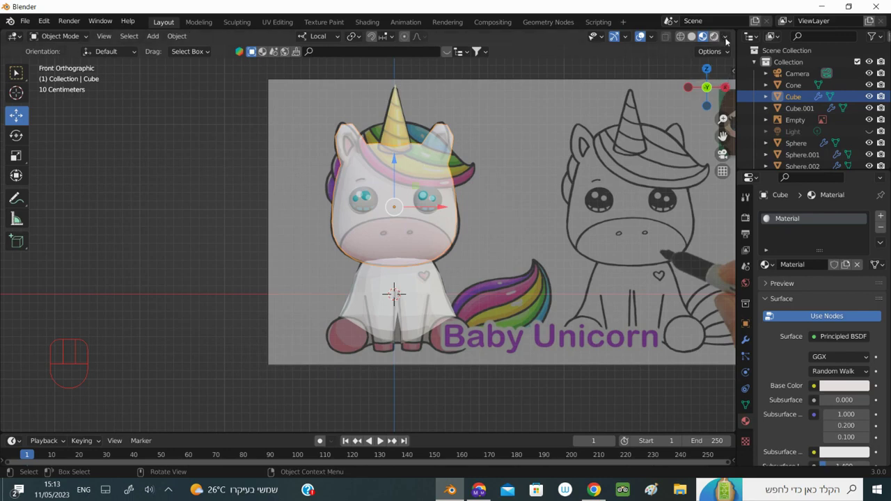
click(672, 289)
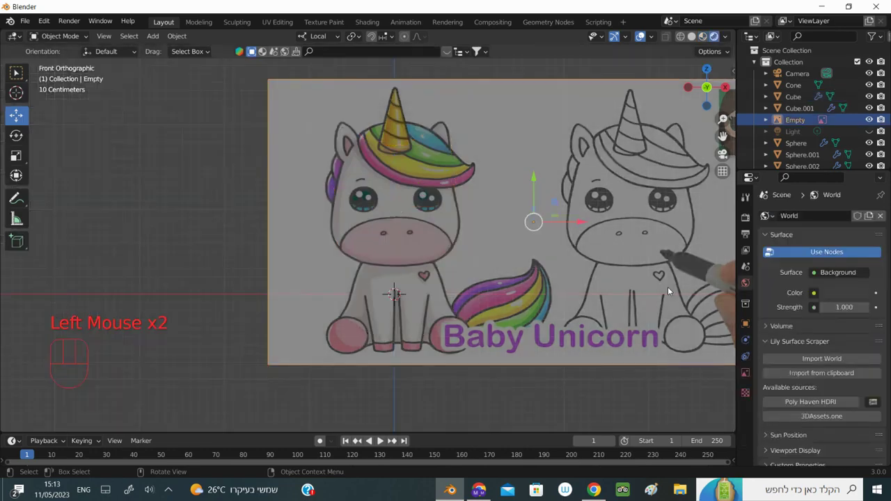
drag(731, 36, 535, 157)
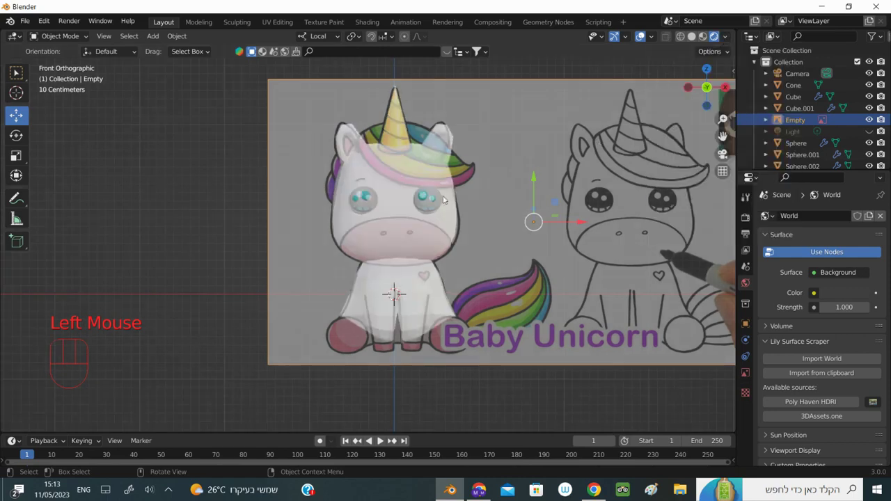
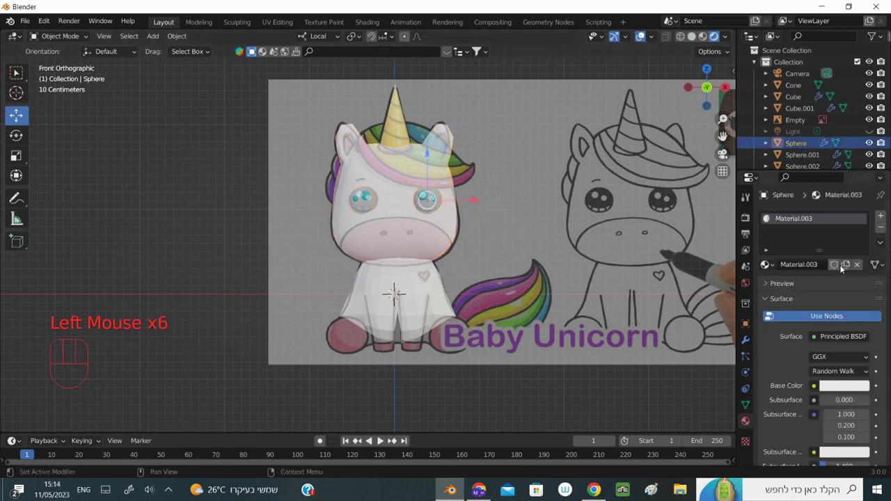
Set the eye Sphere's material base colour down to black
click(845, 385)
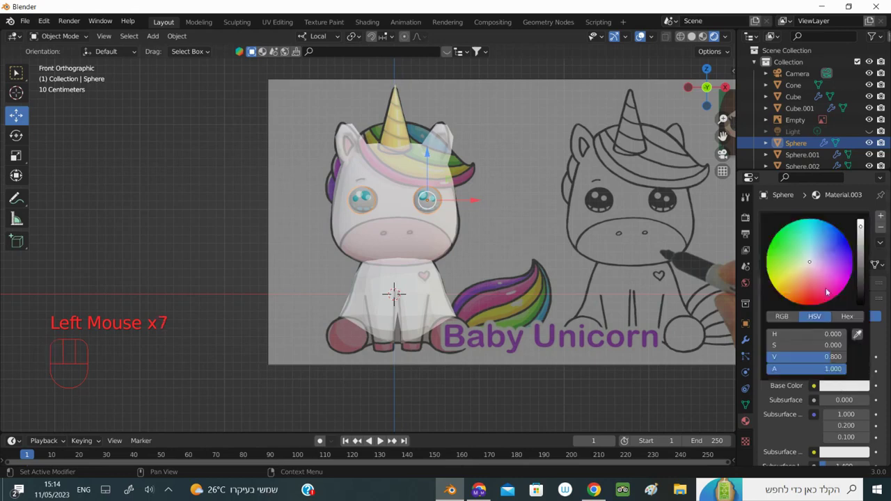
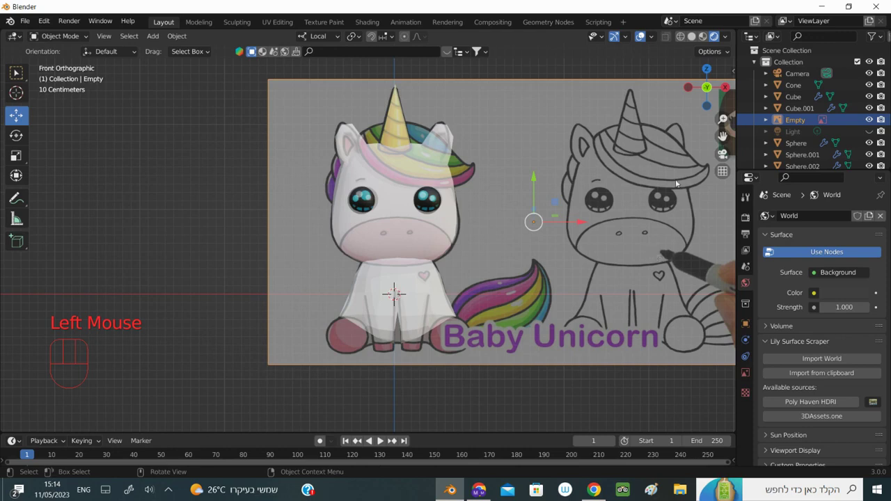
click(726, 139)
scroll(up, 3)
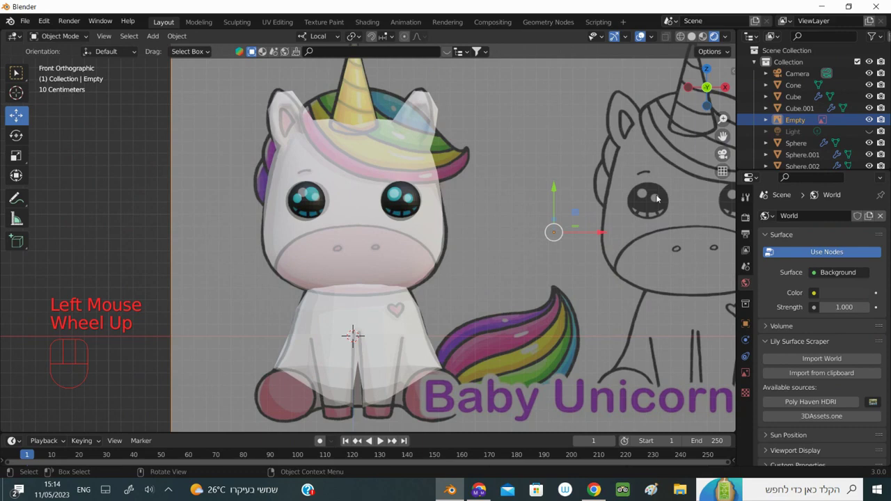
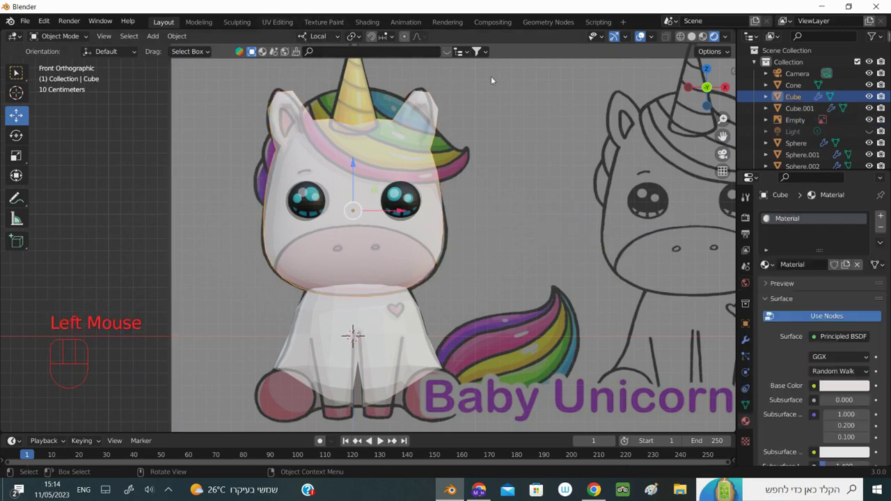
Hide the reference drawing Empty in the Outliner
click(870, 119)
click(870, 119)
click(869, 119)
Select the body mesh, clear the selection, then select the head Cube
click(385, 332)
drag(384, 331, 374, 259)
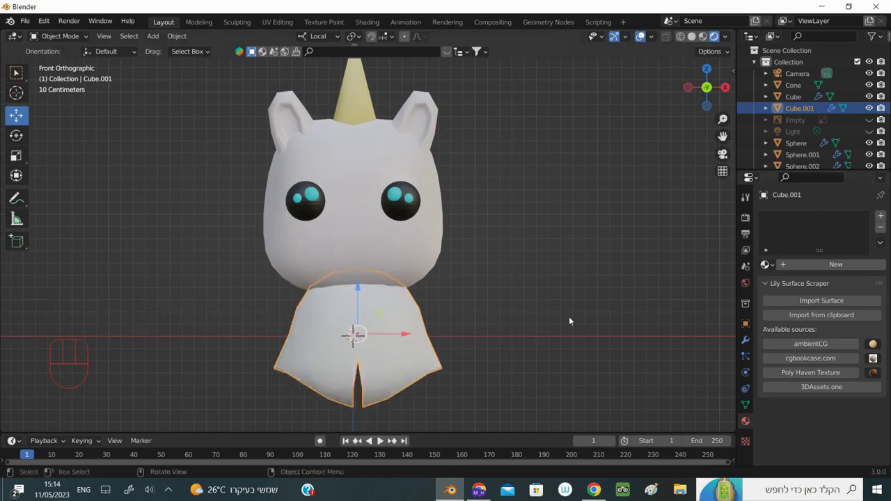
click(480, 288)
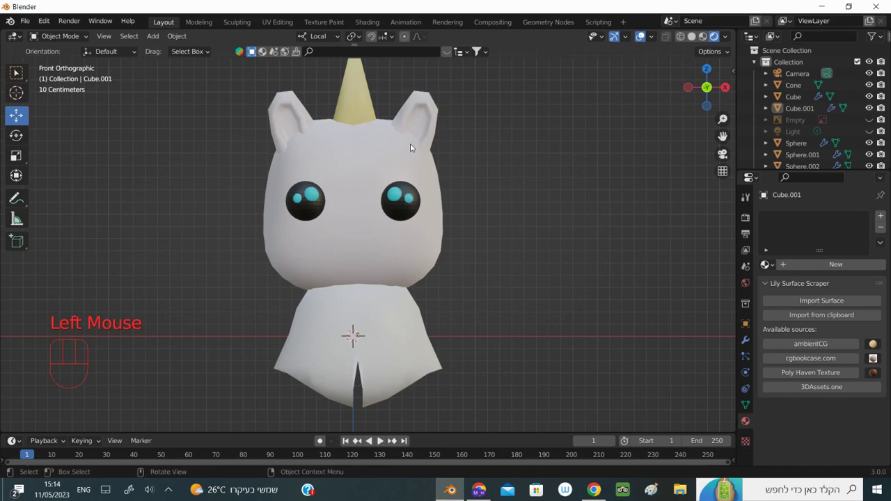
click(431, 113)
drag(431, 113, 558, 287)
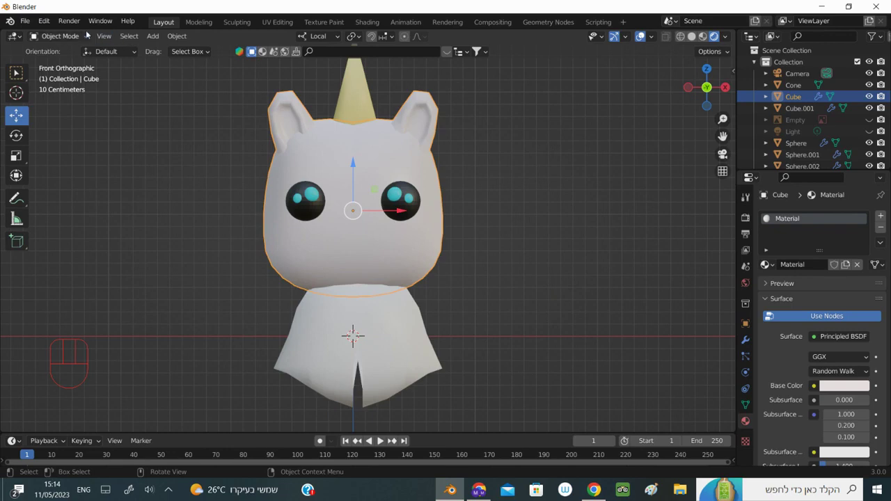
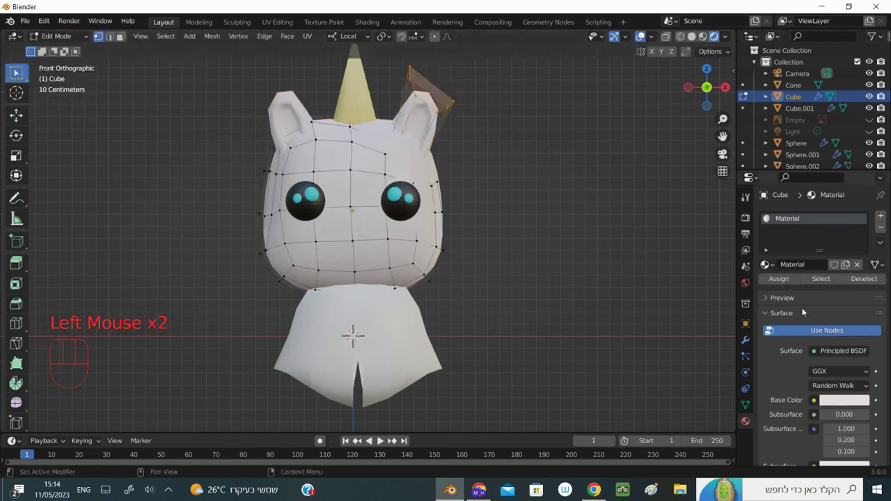
Add a second Subdivision Surface modifier to the head Cube and apply it
click(751, 338)
drag(804, 239, 669, 450)
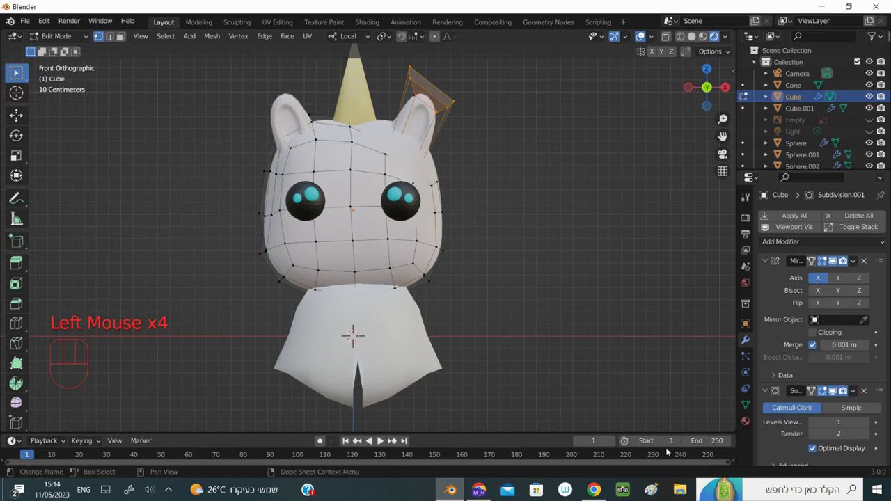
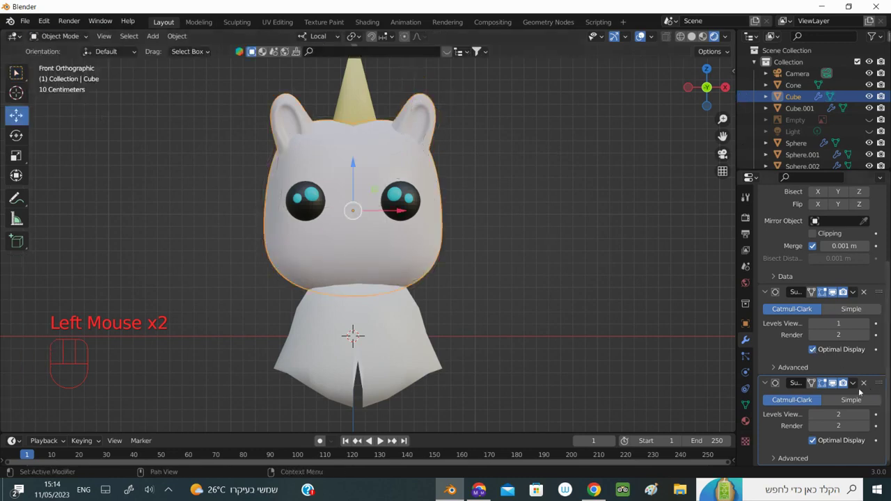
drag(857, 387, 552, 171)
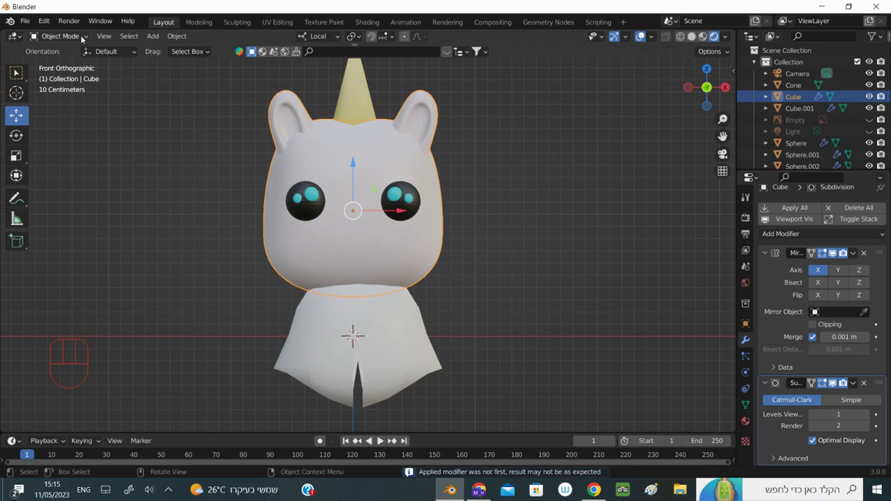
drag(48, 23, 179, 98)
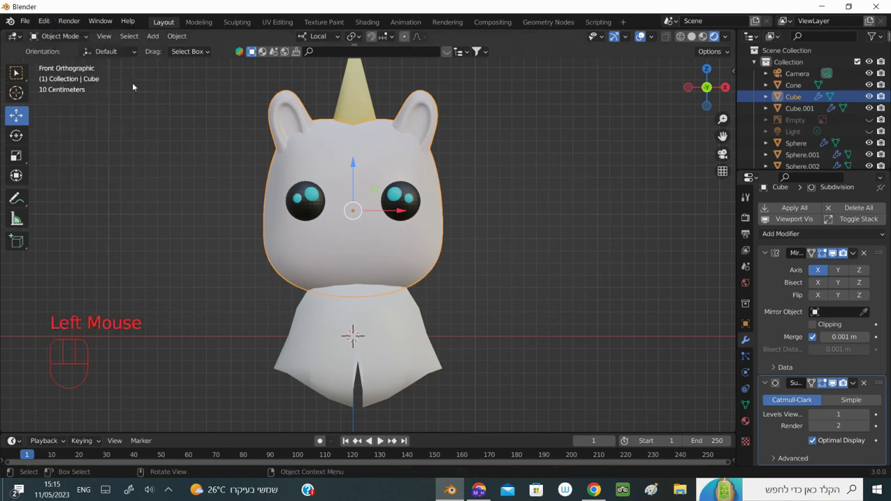
Box-select the ear-tip vertices in edit mode and scale them inward
drag(89, 36, 18, 71)
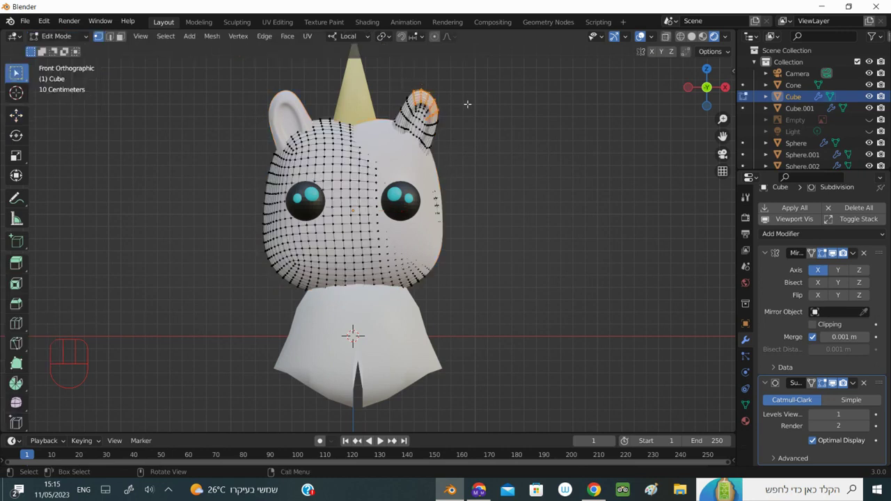
key(s)
key(s)
key(s)
key(s)
key(s)
key(s)
key(s)
key(s)
click(17, 70)
Nudge the ear-tip vertices upward with G and unhide the reference drawing
key(s)
key(s)
key(g)
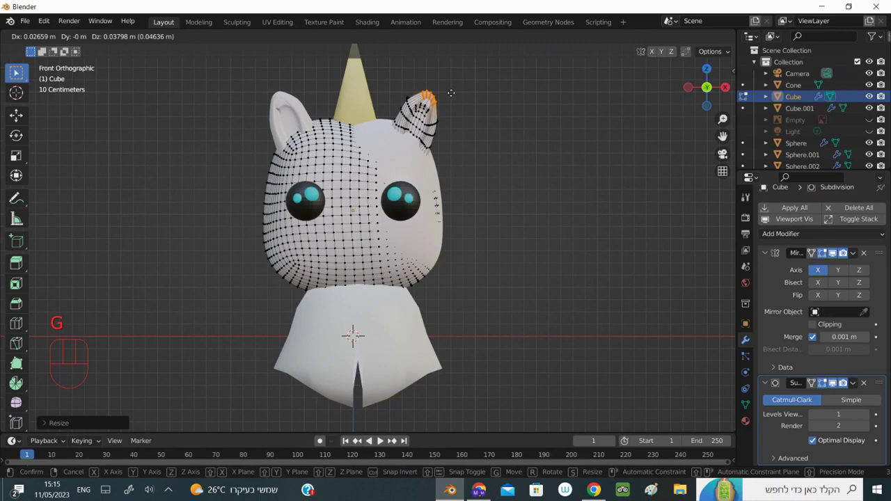
click(18, 70)
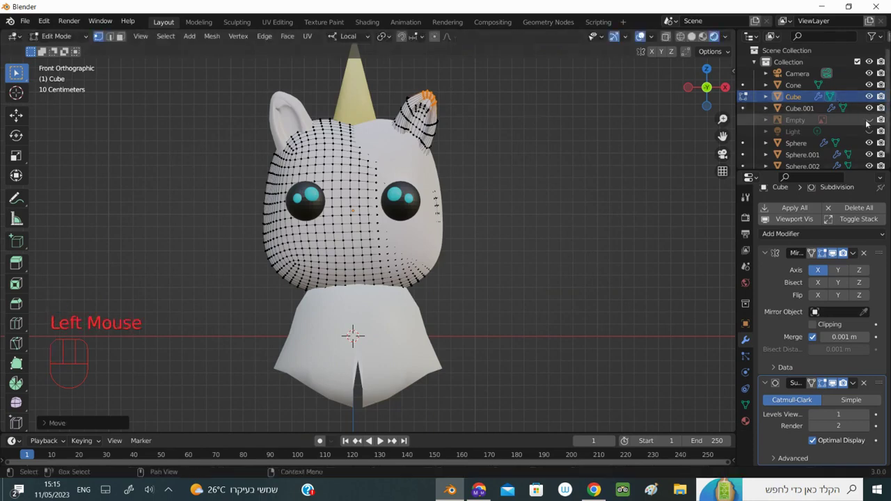
click(18, 71)
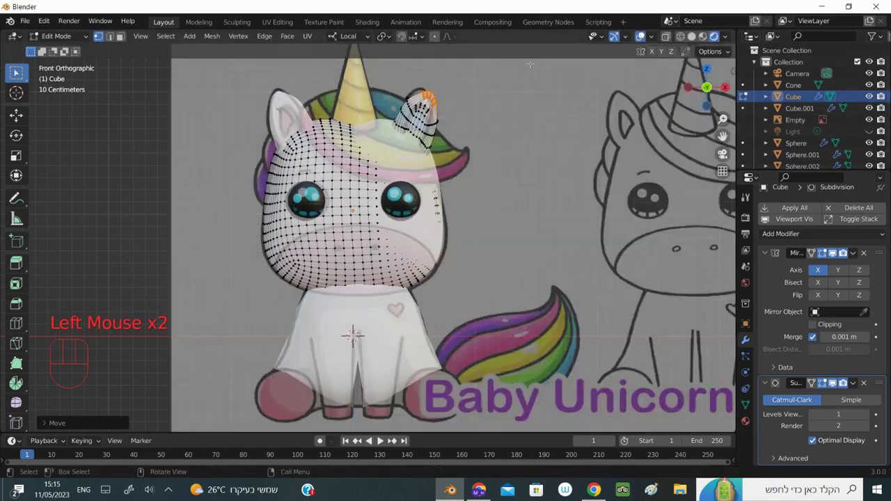
Move the ear-tip vertices in several G passes to shape the ear
key(g)
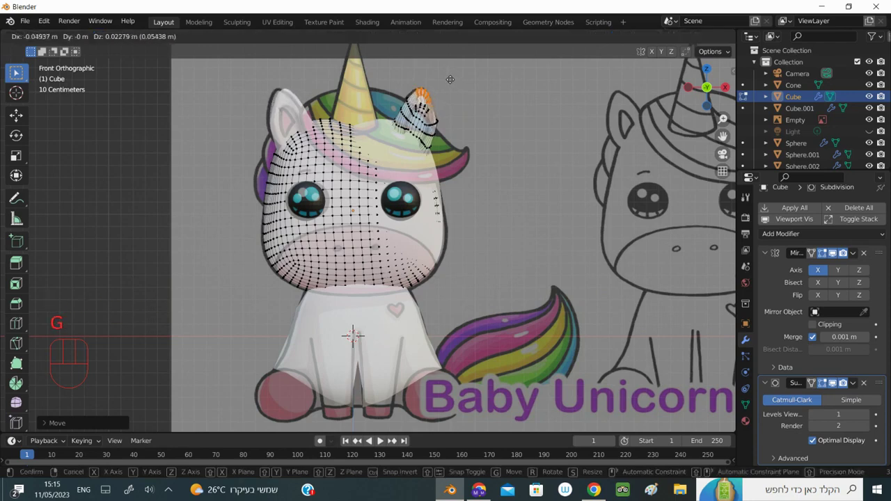
click(17, 70)
click(17, 71)
key(g)
click(17, 70)
click(17, 71)
click(18, 71)
click(17, 71)
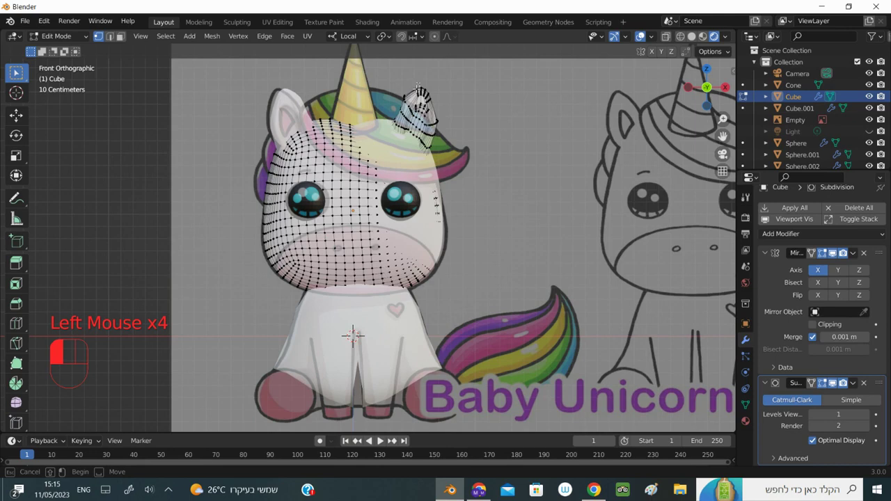
key(g)
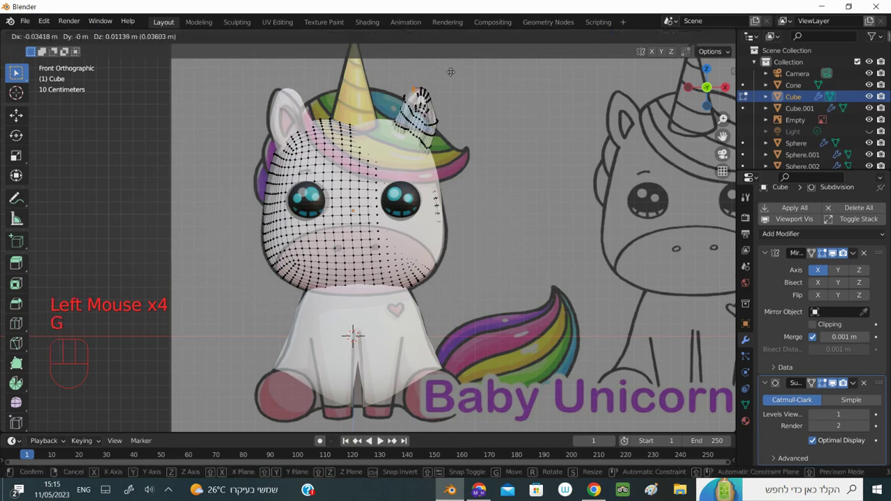
click(17, 70)
click(17, 70)
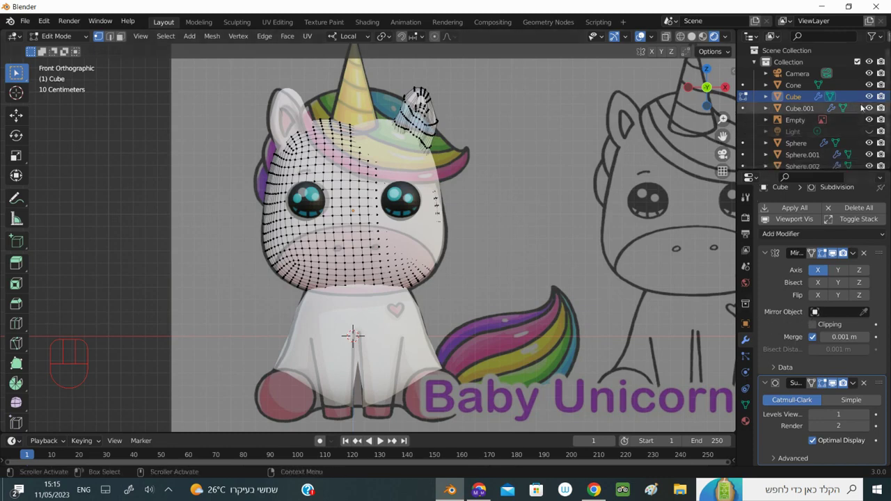
Pick the top-of-ear vertices, move them to match the reference ear, and return to object mode
click(18, 70)
click(17, 71)
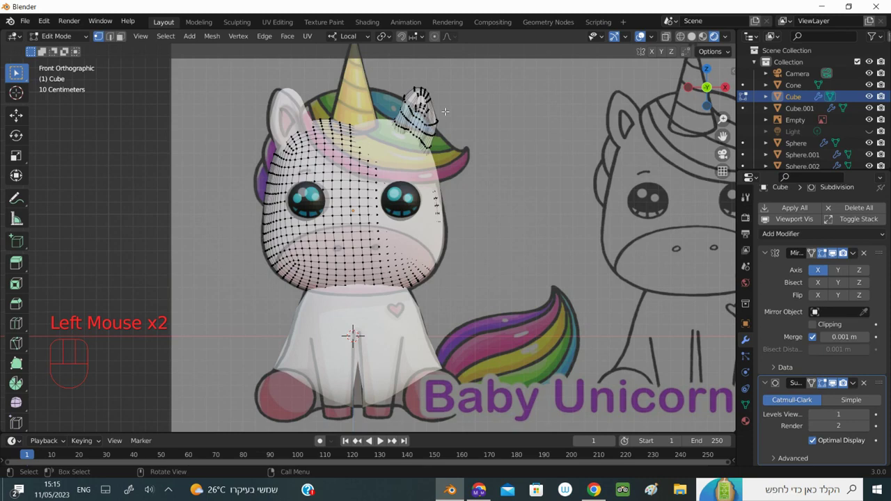
click(17, 71)
click(18, 70)
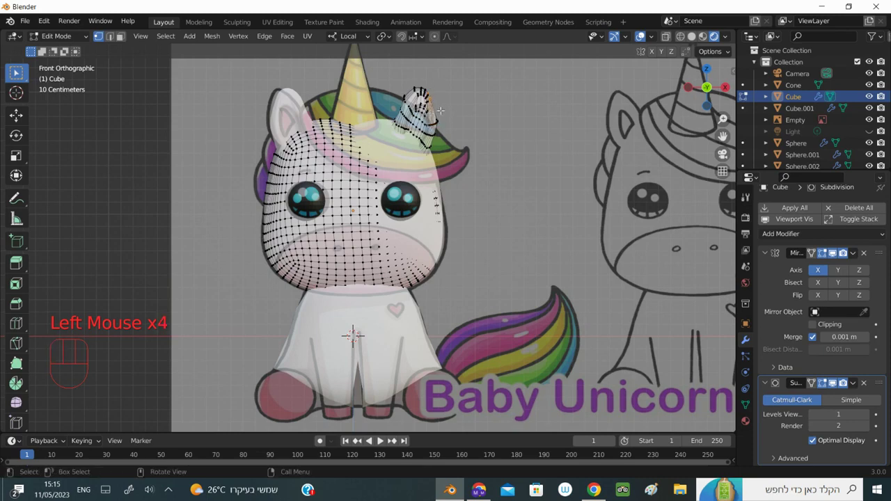
click(17, 70)
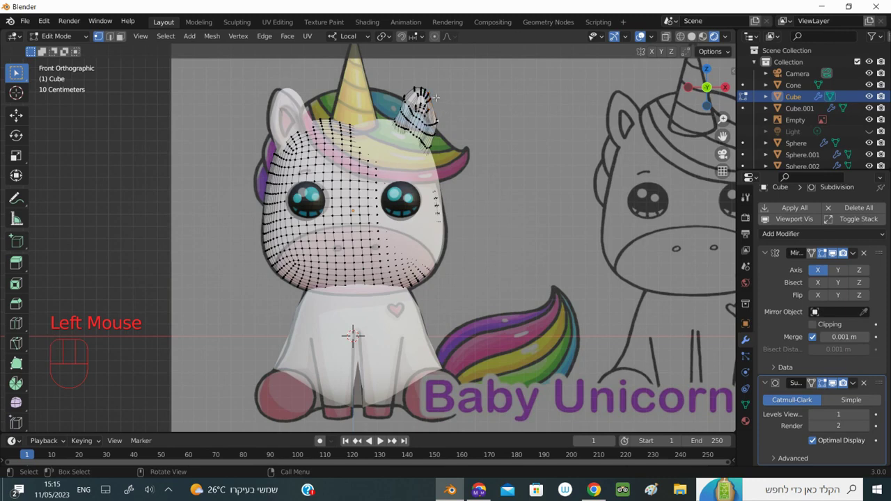
click(17, 70)
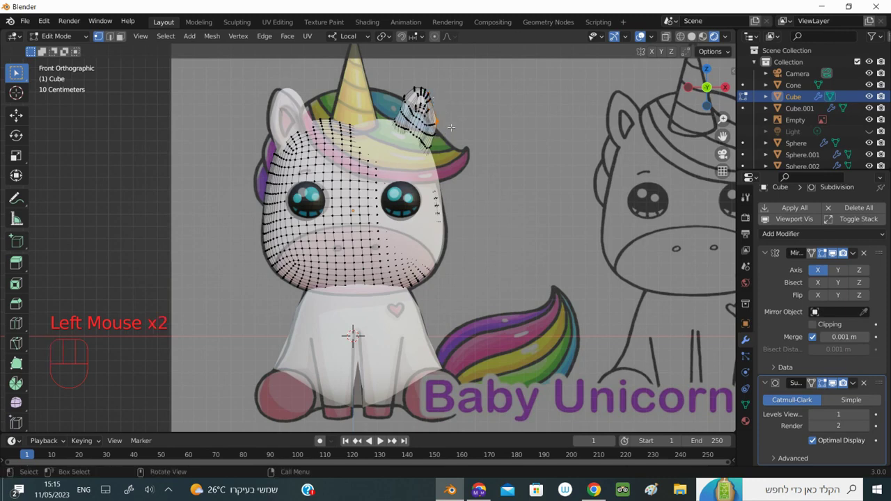
click(18, 70)
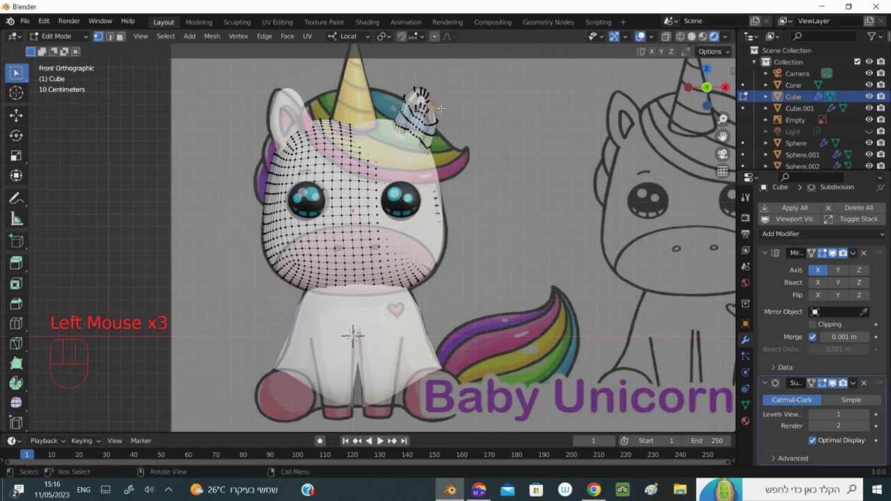
key(g)
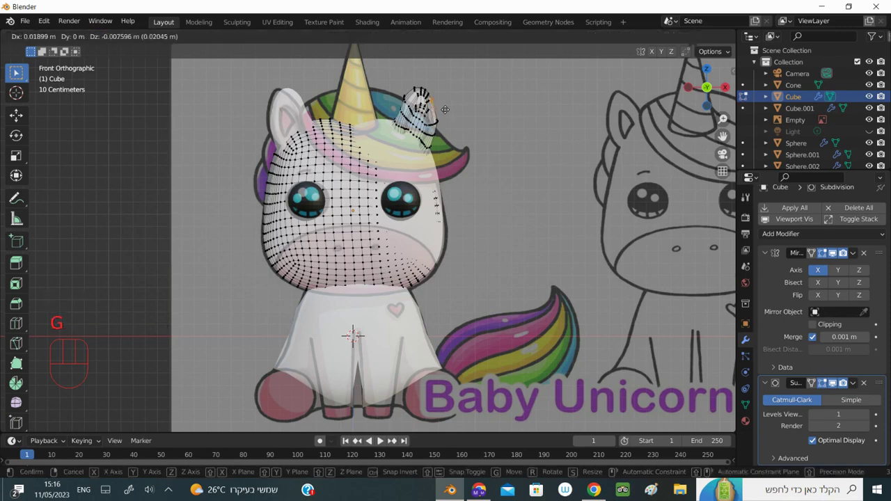
double_click(17, 70)
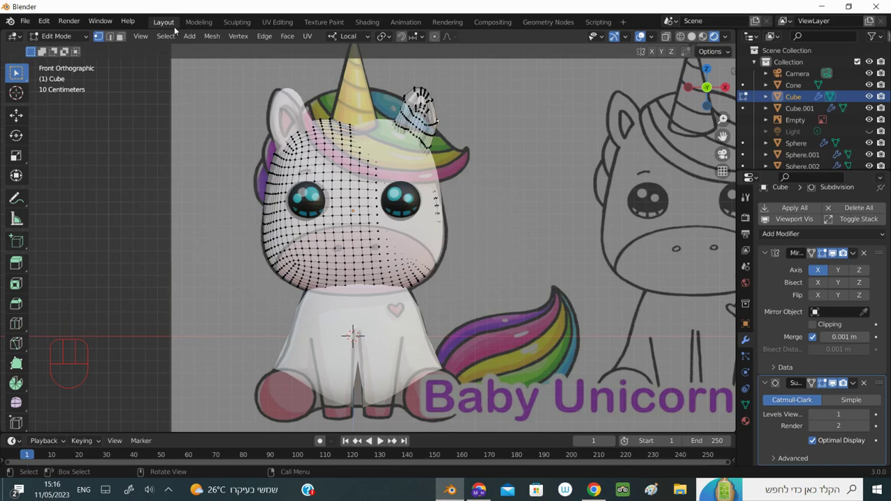
click(17, 71)
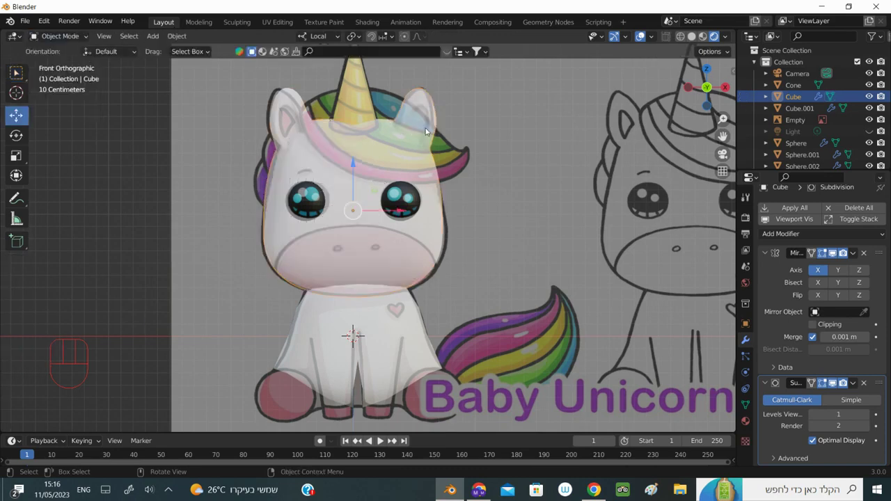
Enter edit mode on the head Cube and switch to Face Select mode
click(18, 70)
click(18, 70)
drag(76, 38, 18, 71)
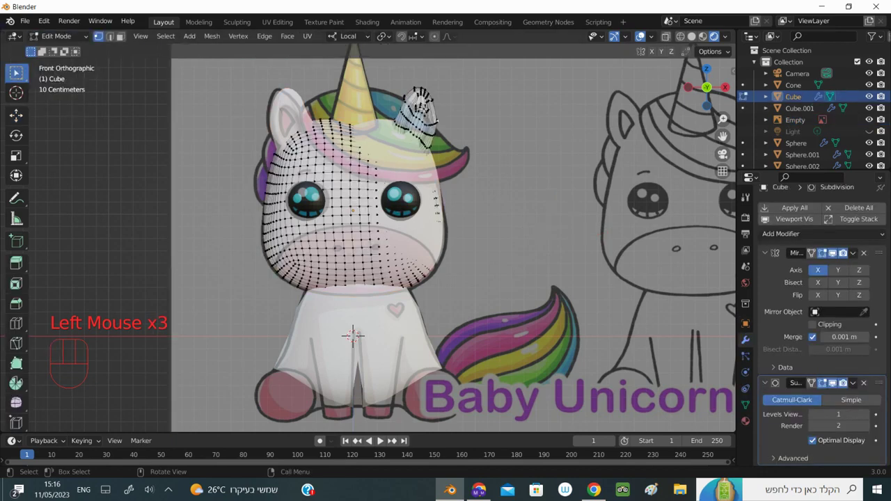
click(17, 71)
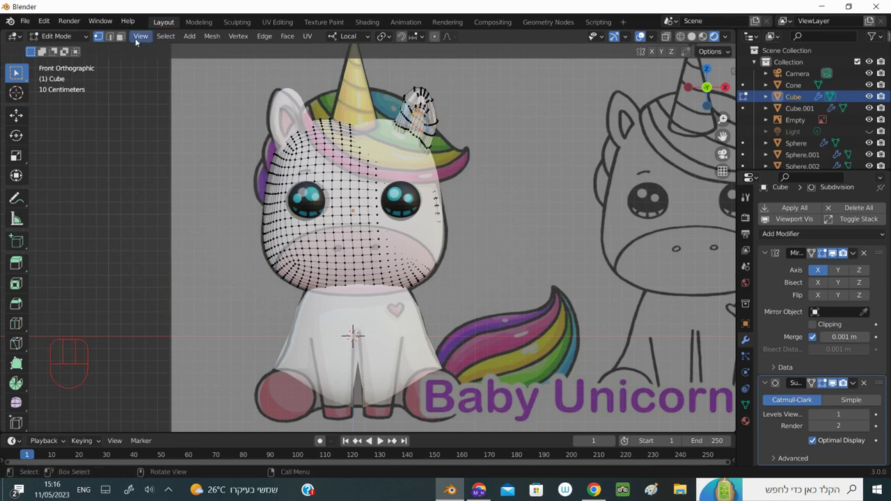
click(18, 71)
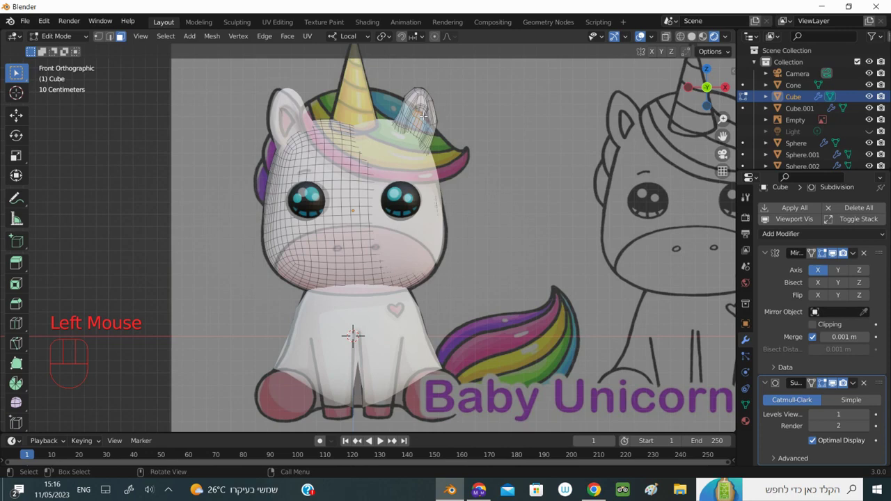
Select the faces inside the ear one by one from the front orthographic view
click(17, 70)
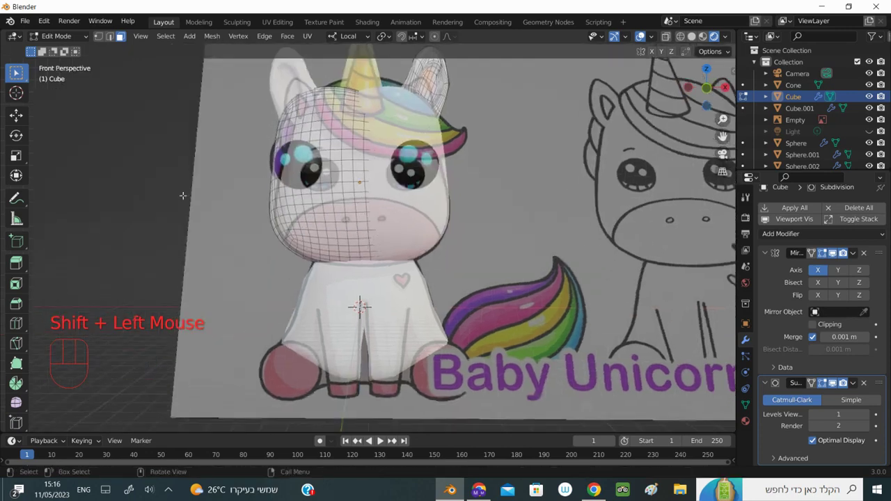
key(KP_1)
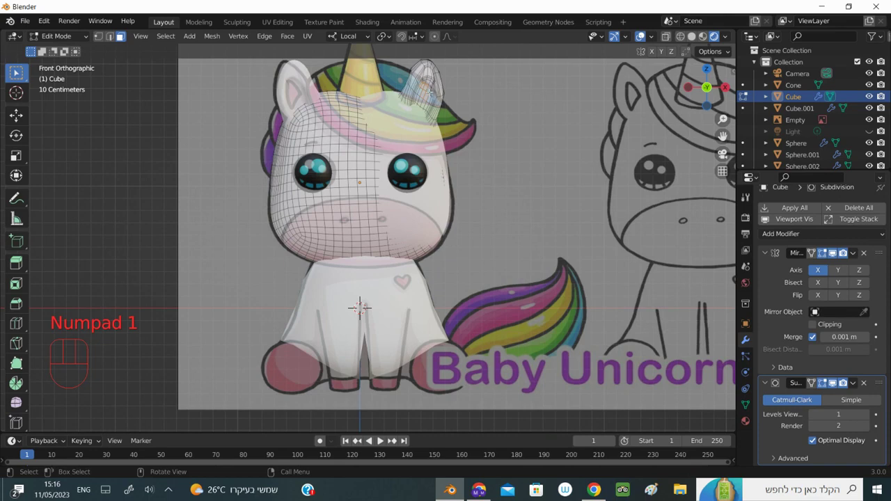
click(17, 70)
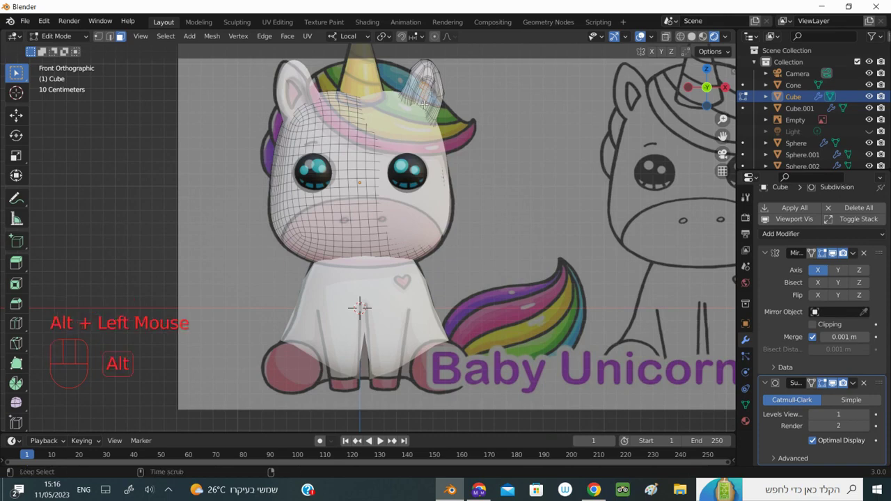
click(17, 70)
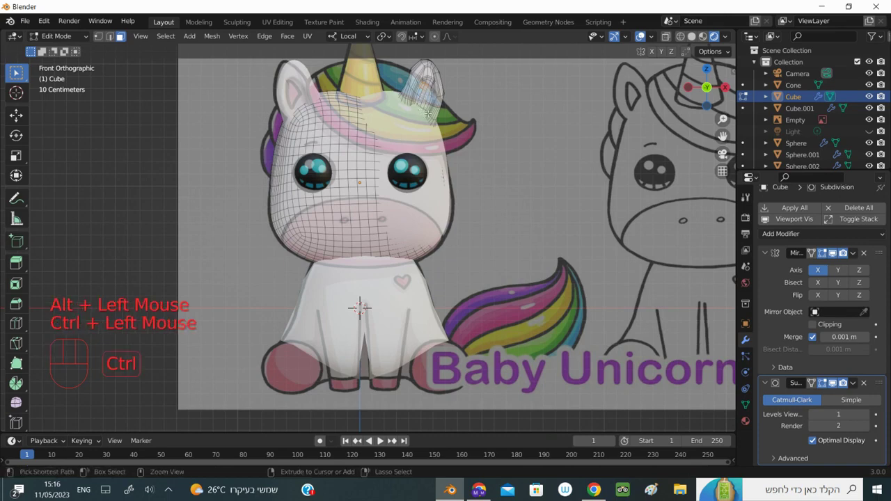
click(18, 70)
click(18, 70)
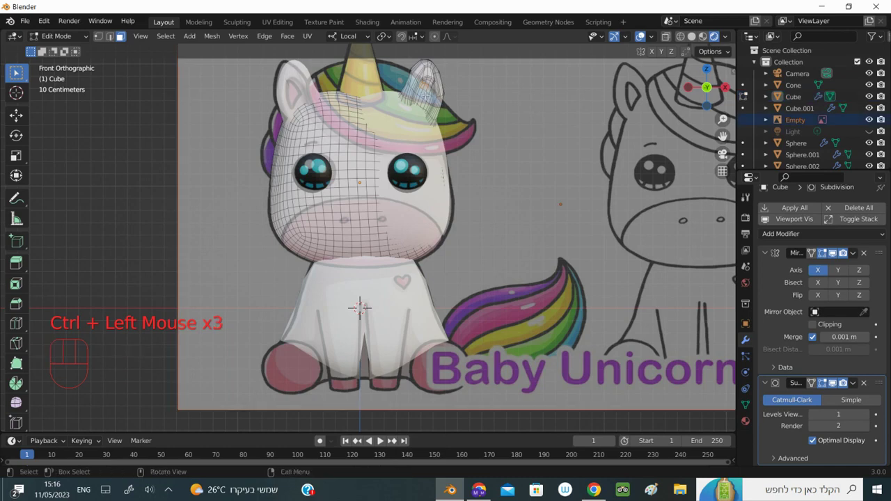
click(17, 70)
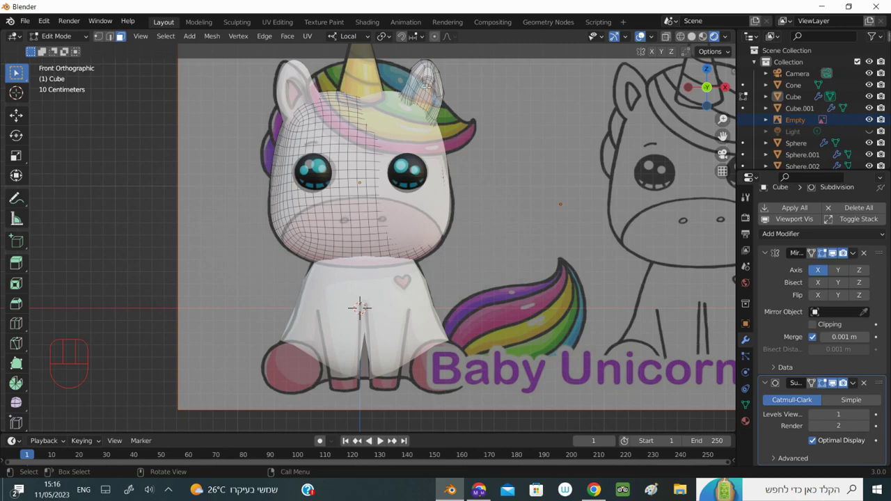
click(17, 71)
click(18, 71)
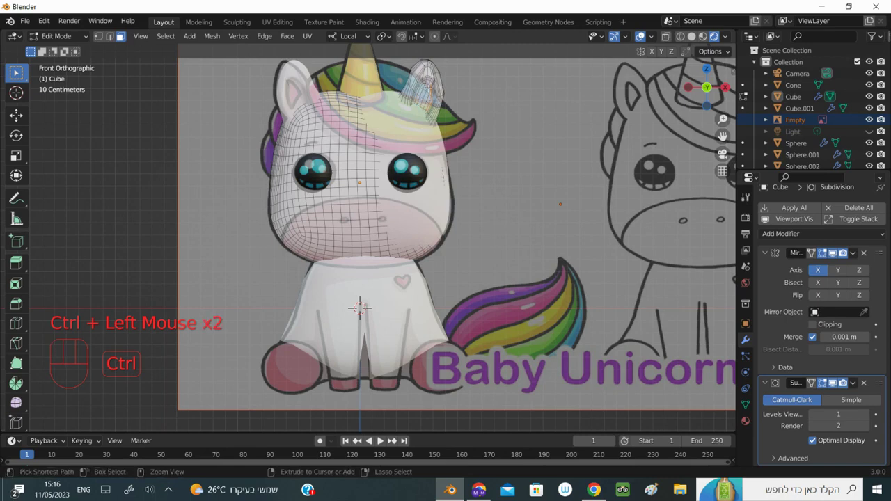
click(17, 70)
click(18, 71)
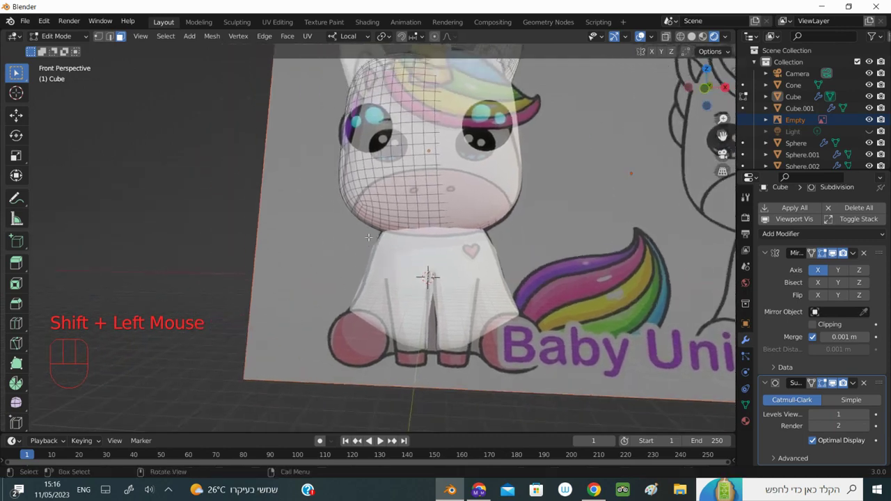
Return to front view and bring up the head's Material Properties
key(KP_1)
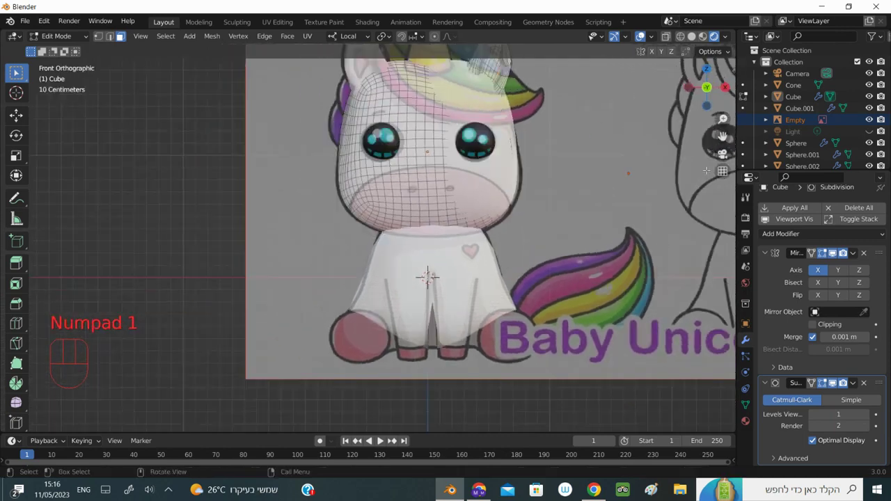
click(17, 71)
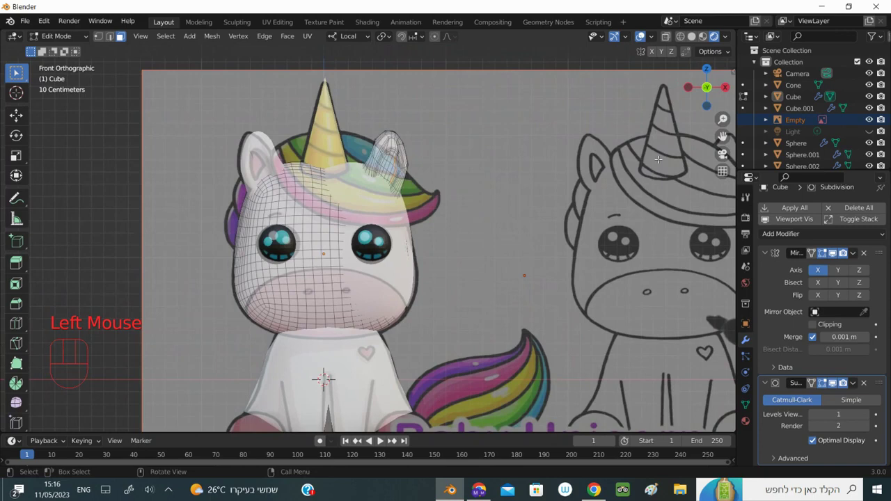
scroll(down, 3)
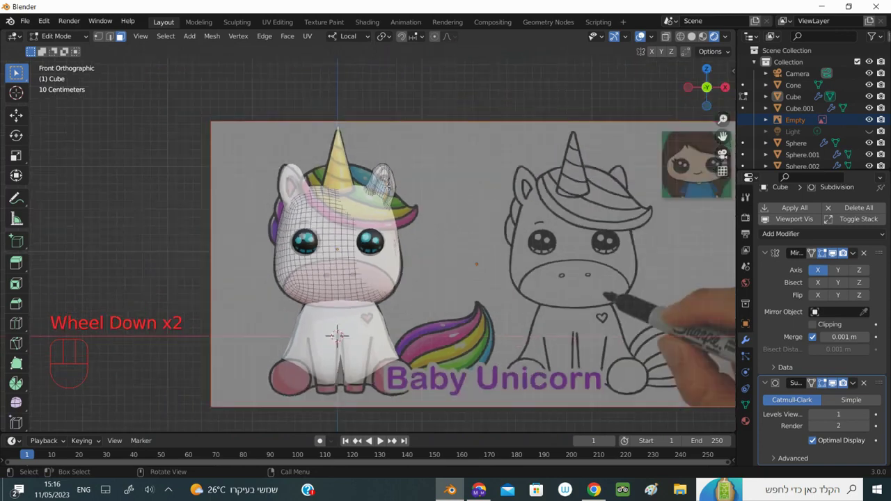
click(17, 70)
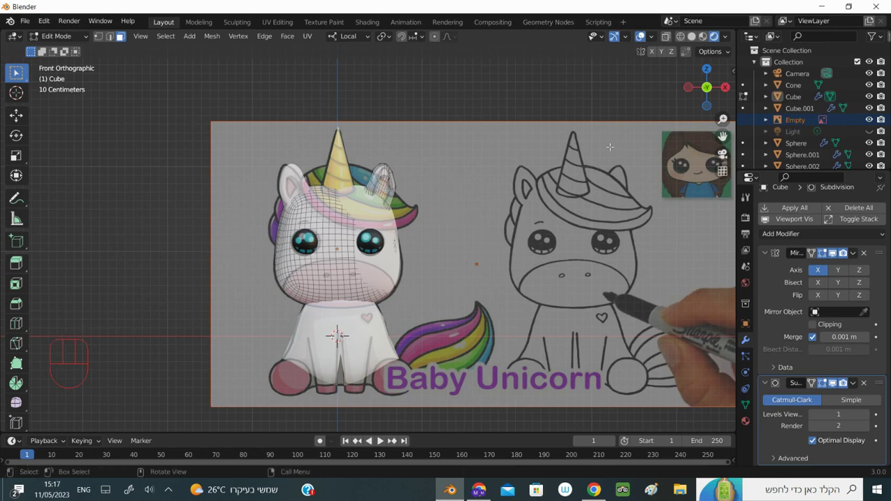
scroll(up, 3)
scroll(up, 3)
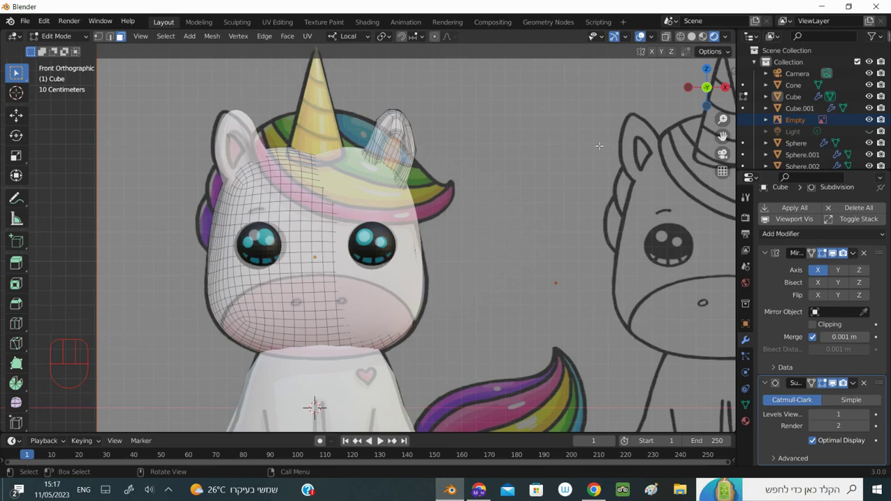
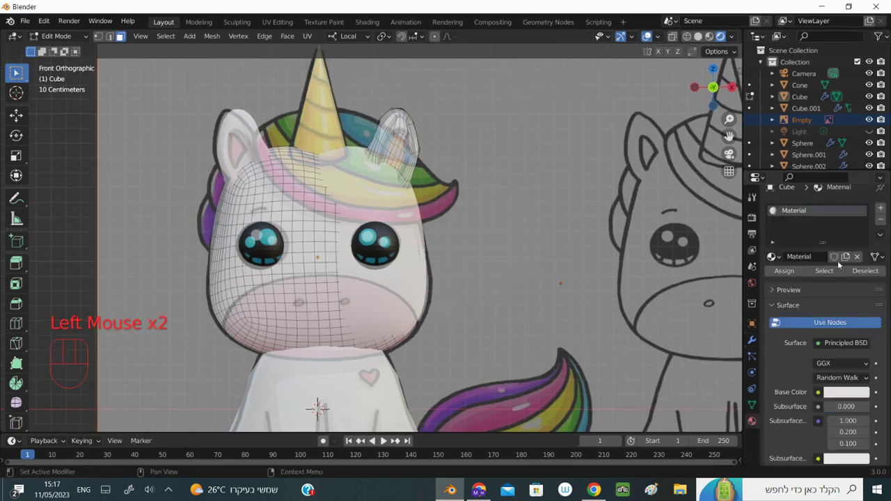
Add a new material slot with Material.004 to the head and set its base colour for the inner ears
click(883, 211)
click(816, 233)
click(784, 232)
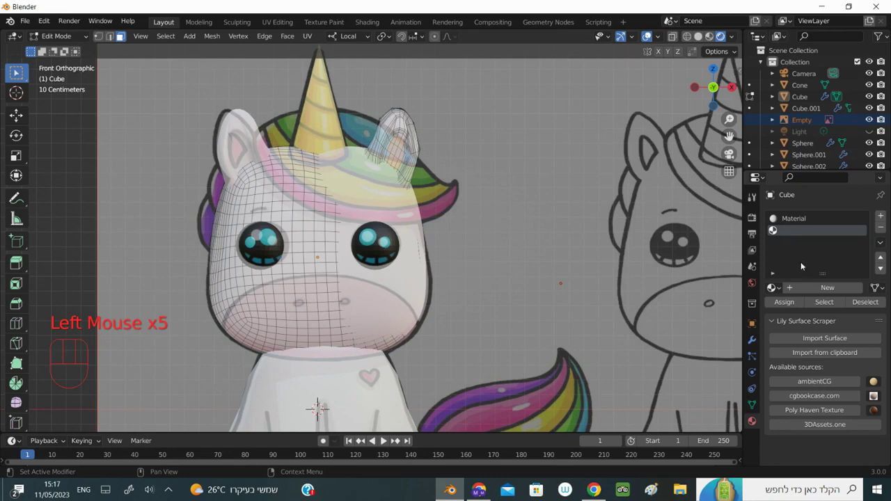
click(824, 293)
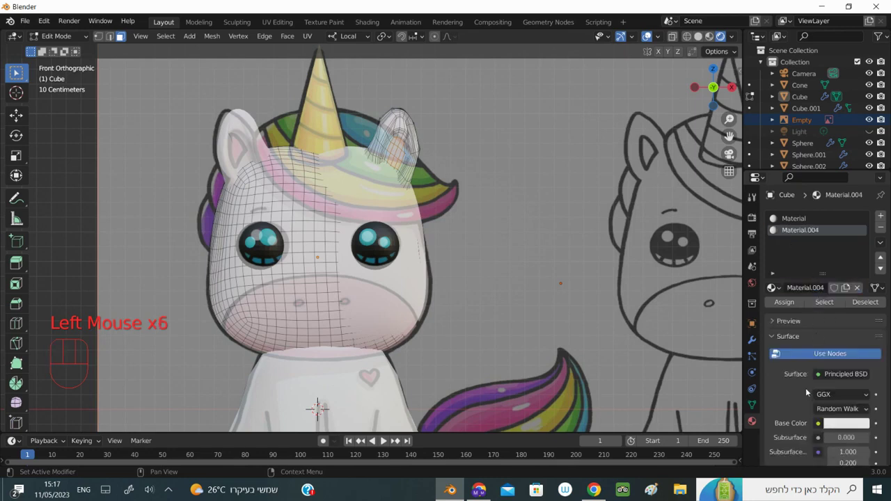
click(843, 425)
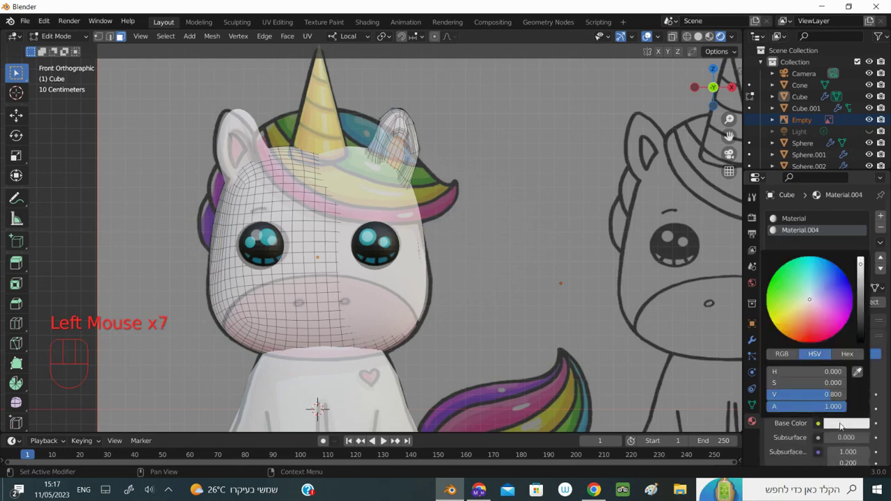
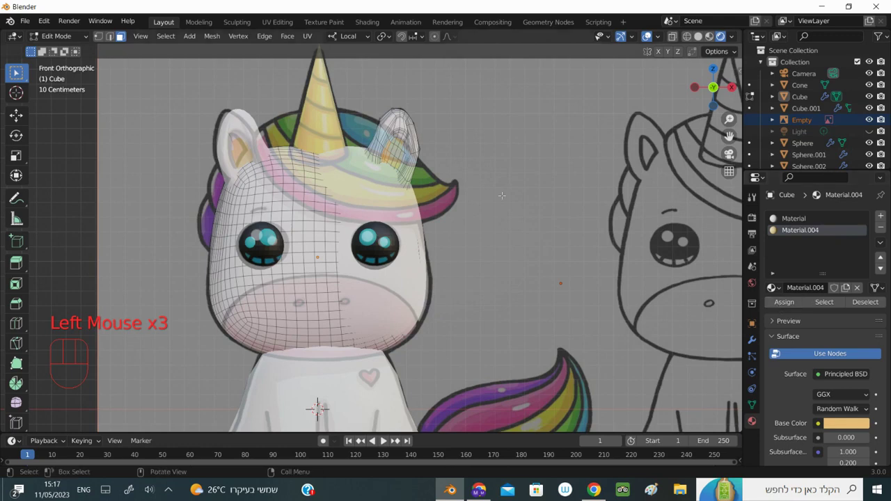
drag(83, 38, 80, 51)
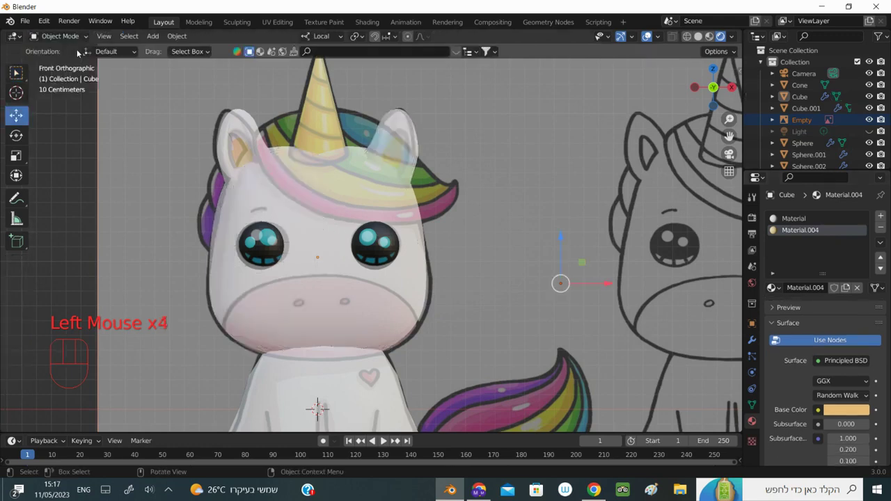
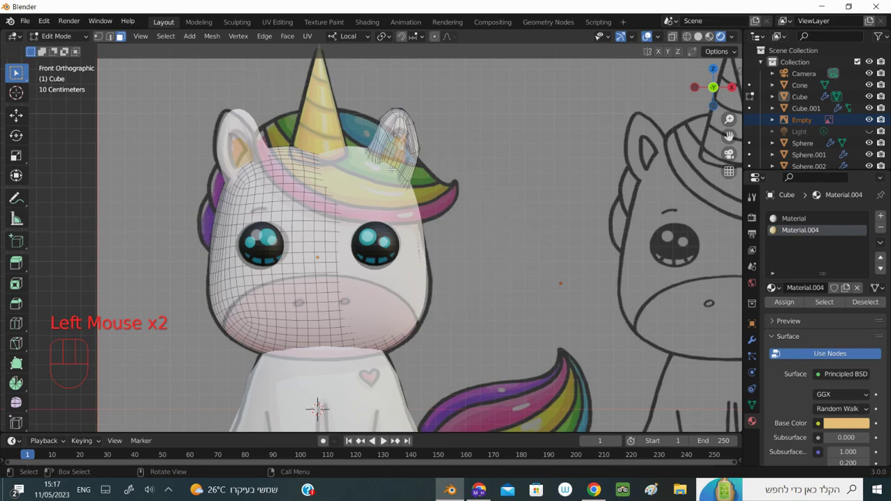
Assign the cream Material.004 to the selected inner-ear faces of the head
click(17, 70)
click(18, 70)
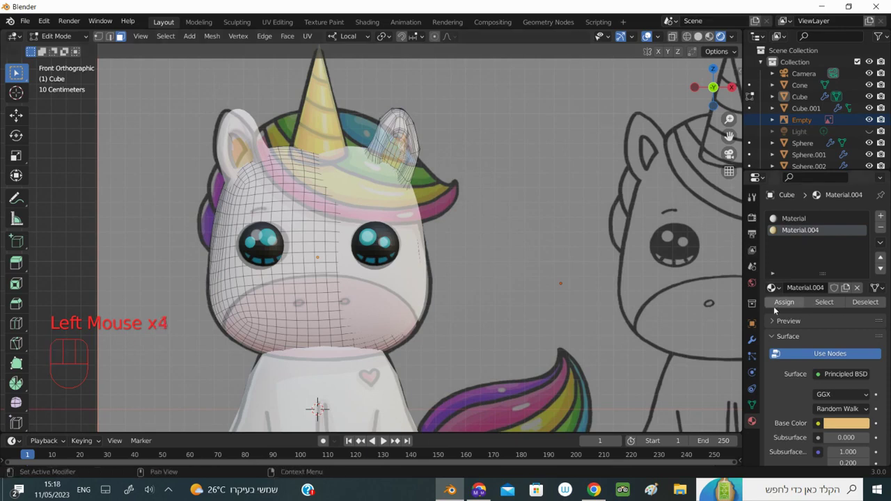
click(18, 71)
click(17, 70)
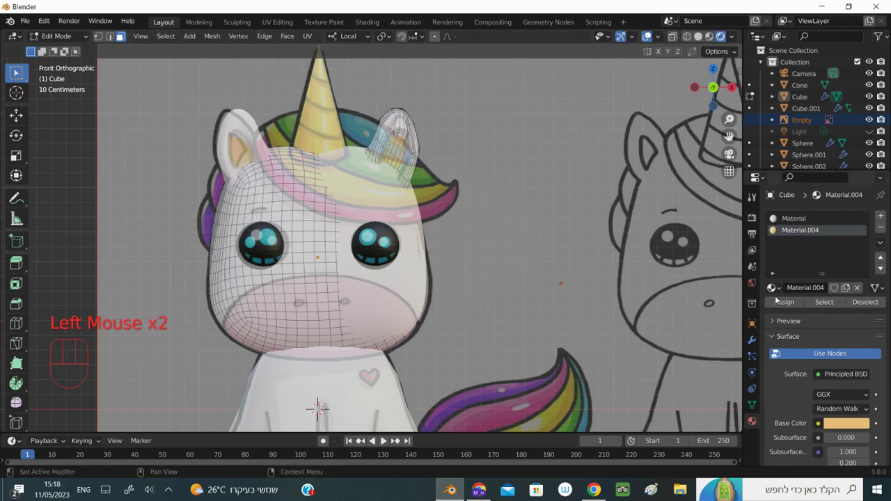
click(18, 70)
Return to Object Mode and hide the reference Empty to check the ears
drag(78, 34, 132, 82)
click(586, 305)
click(872, 120)
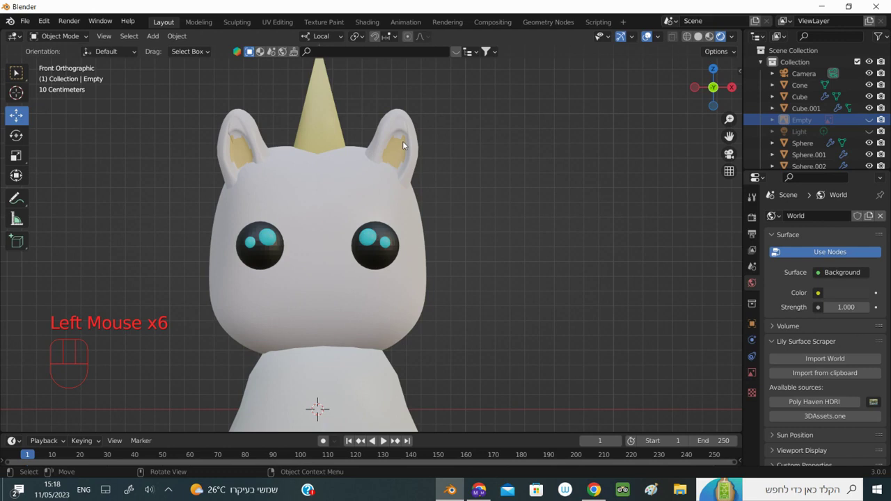
Edit the head Cube and add the remaining inner-ear faces to the selection
drag(83, 35, 85, 39)
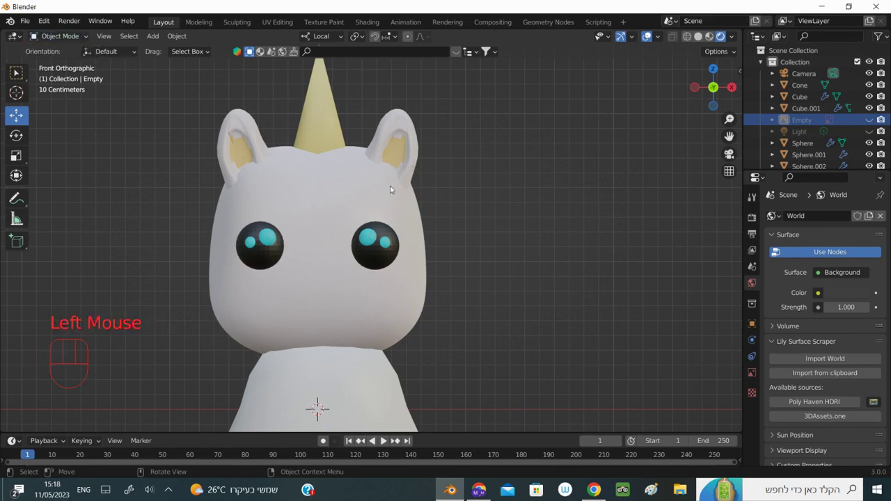
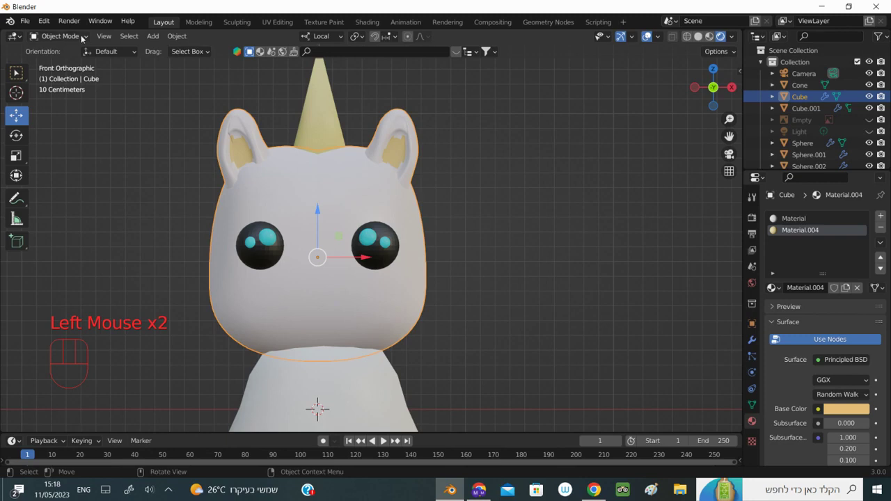
drag(84, 37, 17, 70)
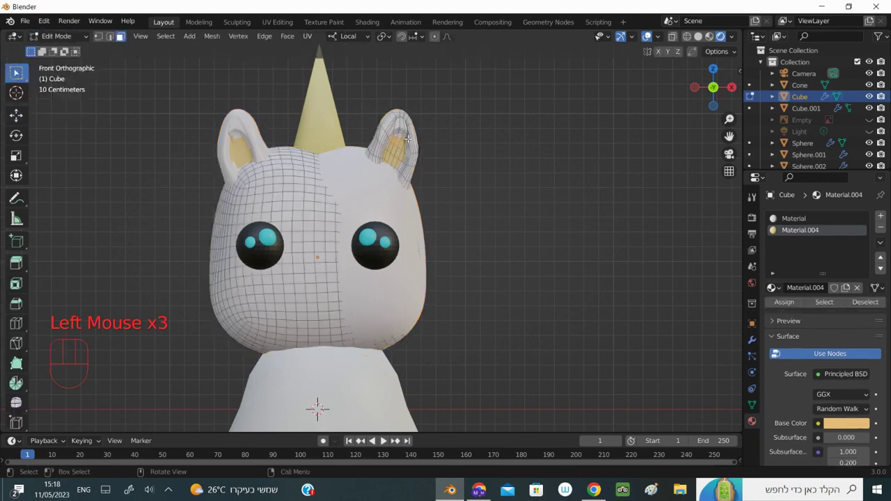
click(18, 70)
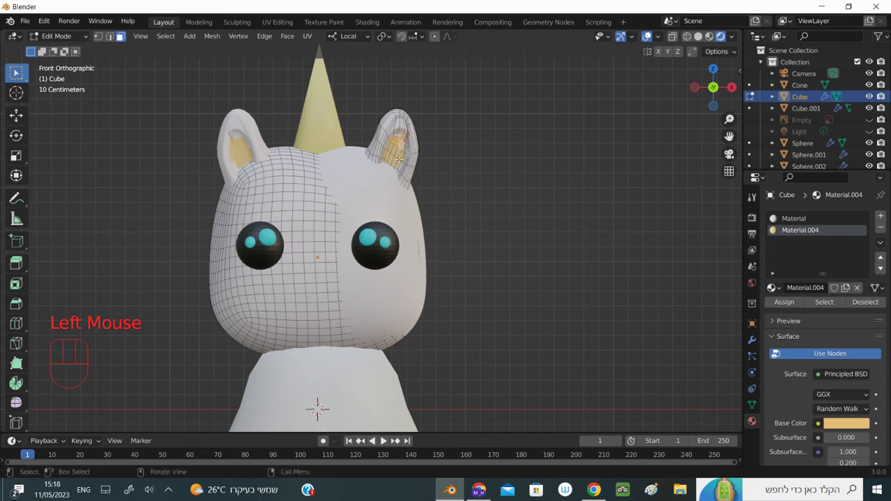
click(18, 71)
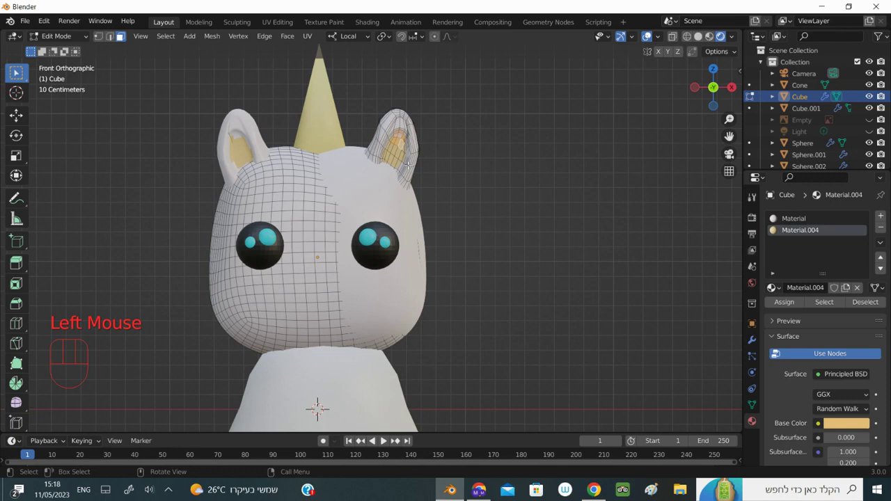
click(18, 71)
drag(17, 70, 73, 55)
click(73, 54)
Assign Material.004 to those faces and return to the head in Object Mode
click(17, 70)
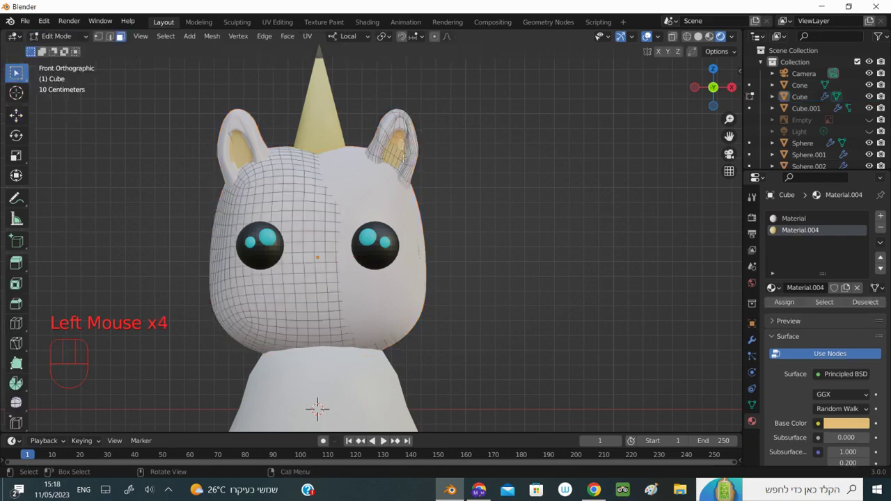
click(17, 71)
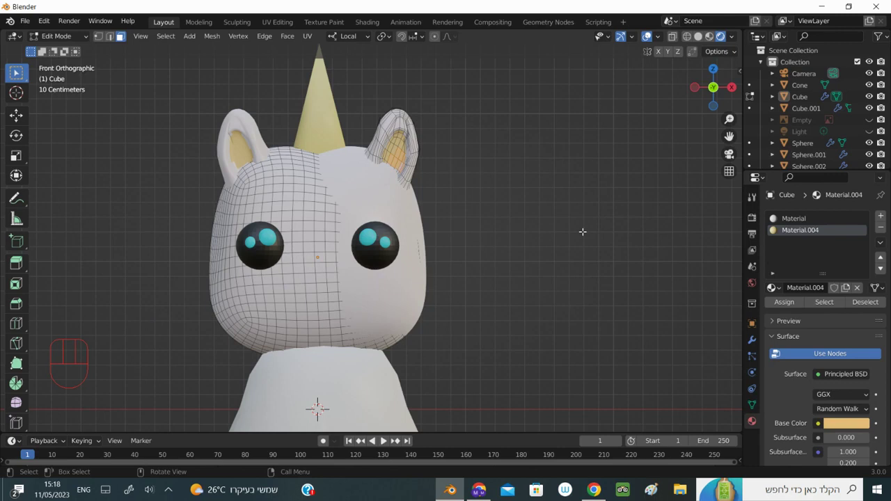
click(17, 70)
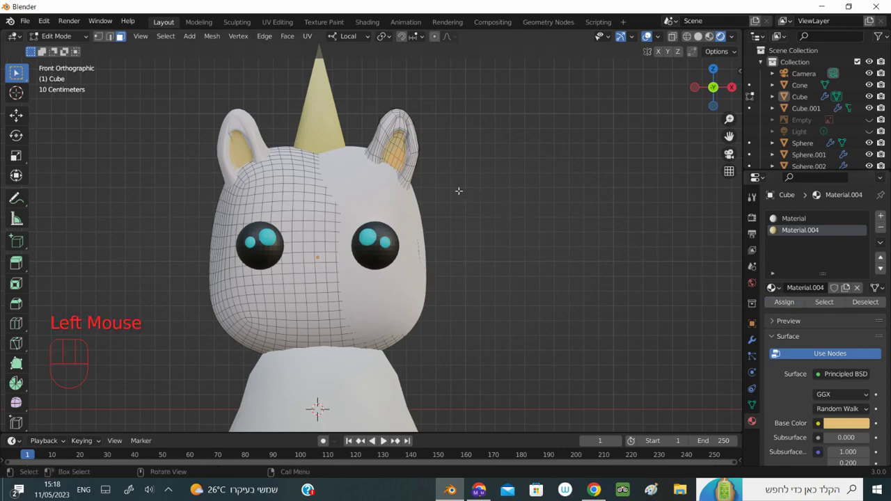
click(17, 70)
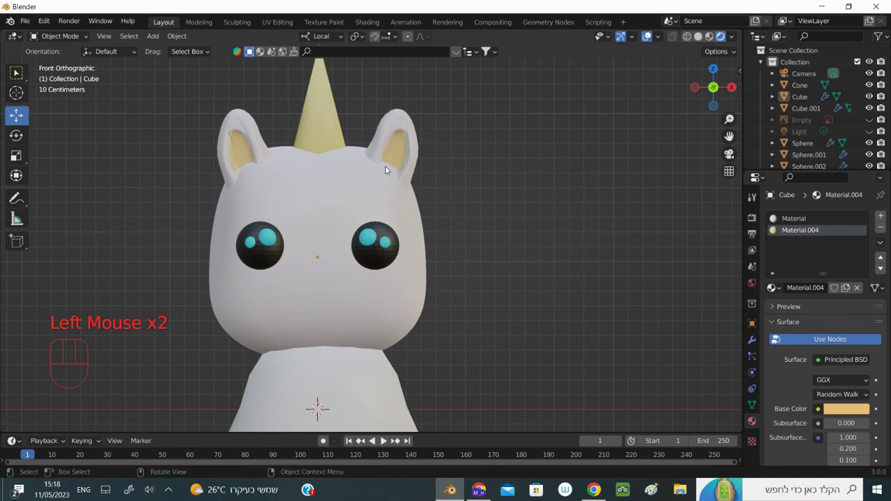
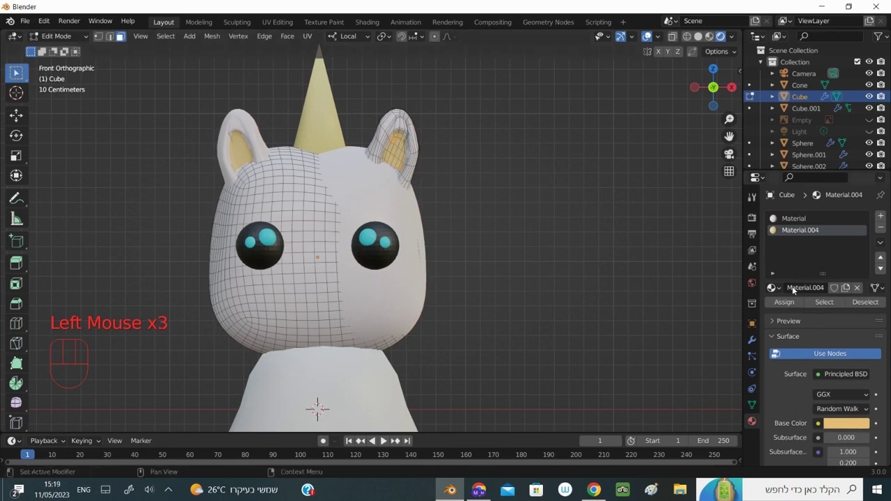
drag(795, 306, 729, 279)
drag(85, 35, 147, 57)
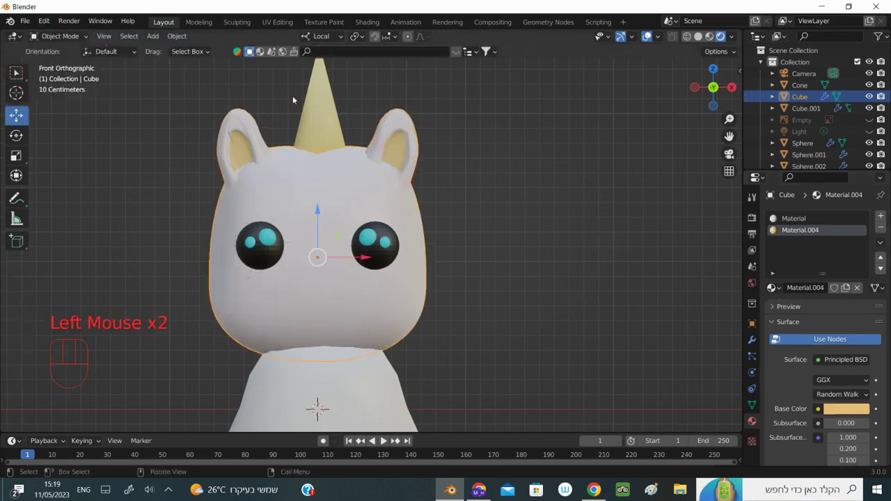
Reframe the head and show the reference Empty again behind the model
scroll(down, 3)
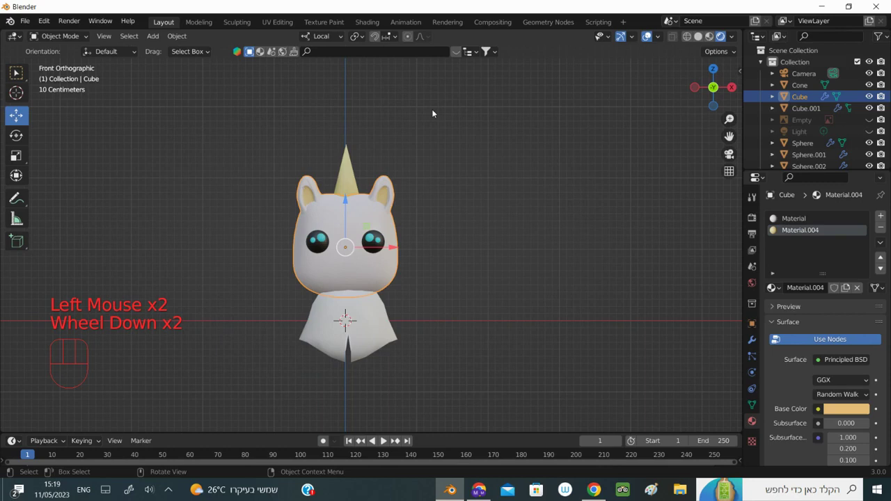
scroll(up, 3)
scroll(up, 3)
drag(741, 145, 688, 148)
scroll(down, 3)
scroll(down, 3)
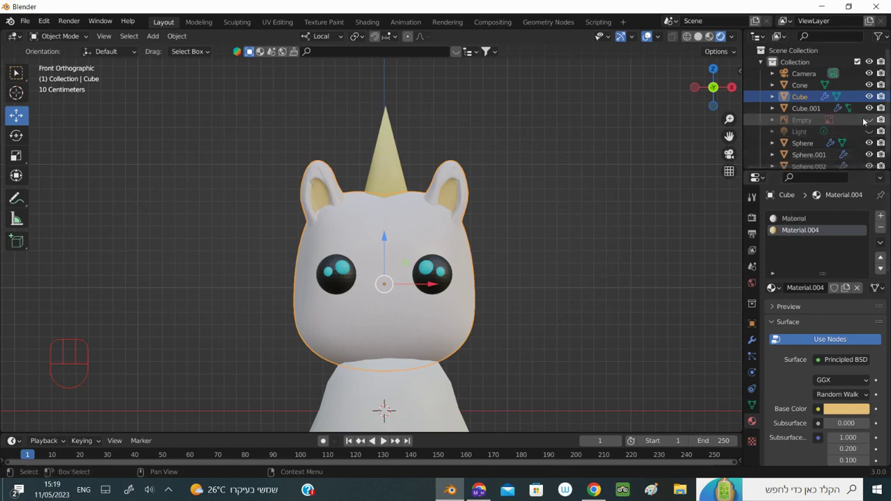
click(872, 120)
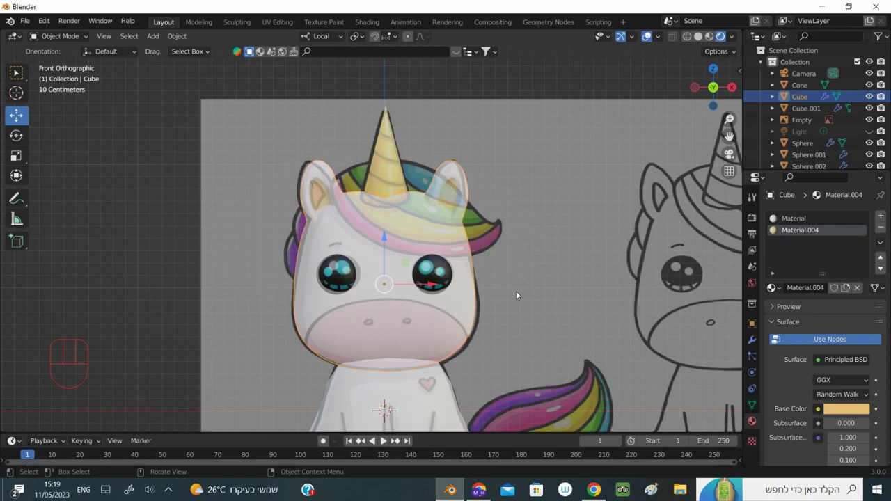
Zoom the viewport out slightly over the reference drawing
scroll(down, 3)
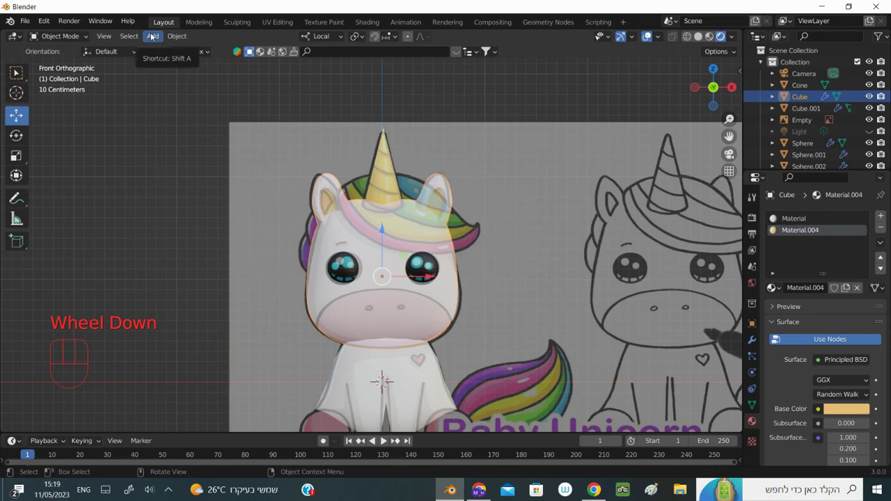
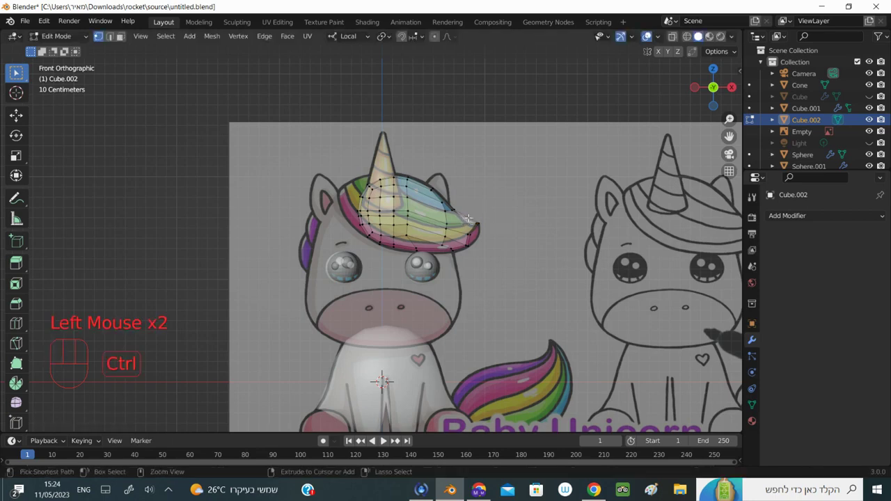
Add loop cuts (Ctrl+R) across the mane mesh Cube.002 and slide them into place
key(ctrl+r)
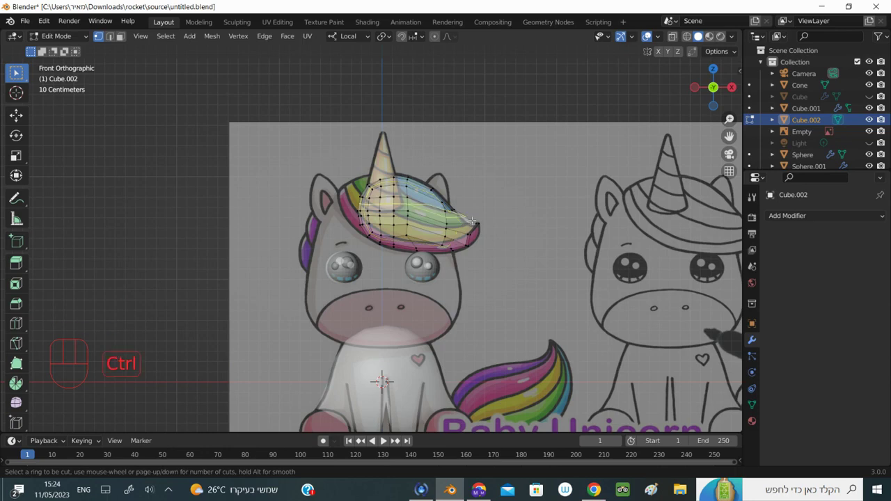
key(ctrl+r)
key(ctrl+r)
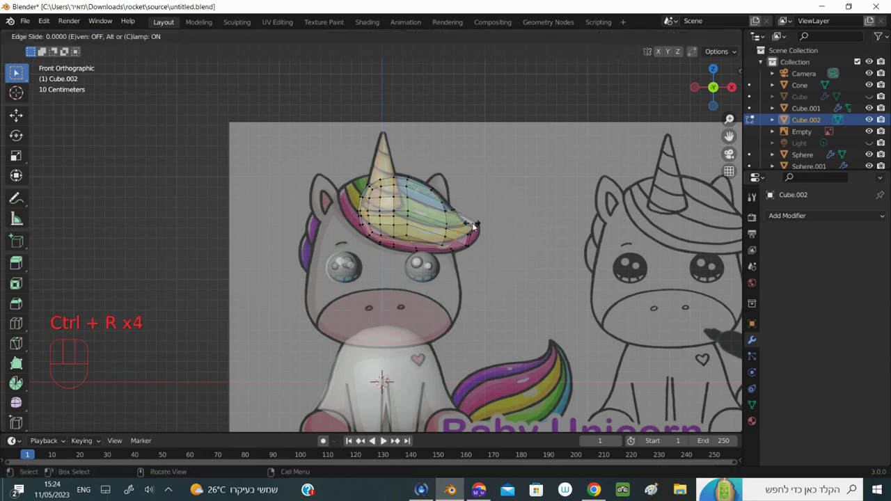
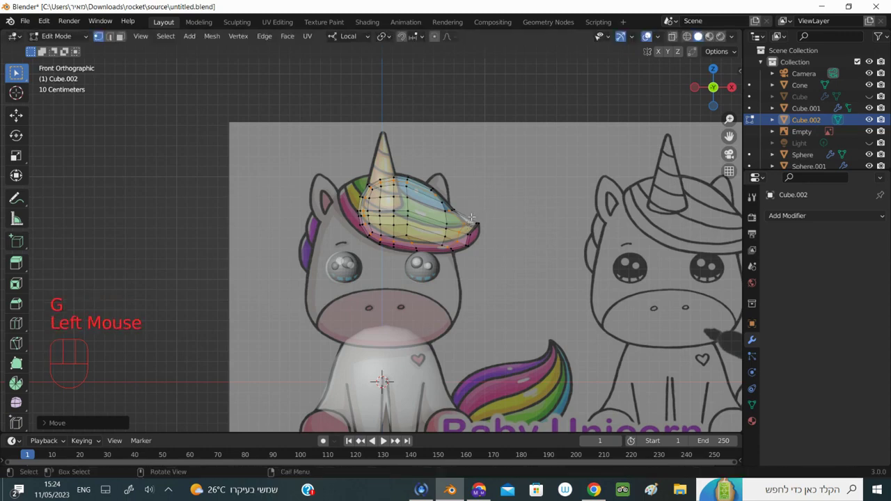
key(ctrl+r)
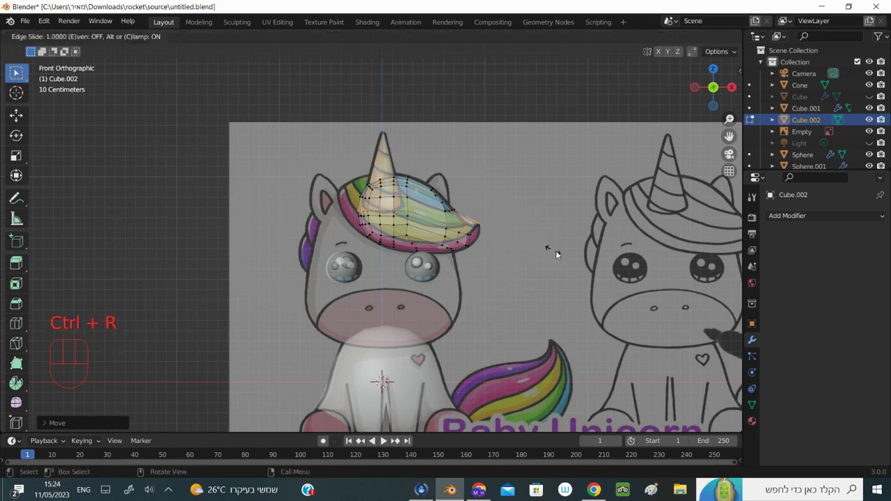
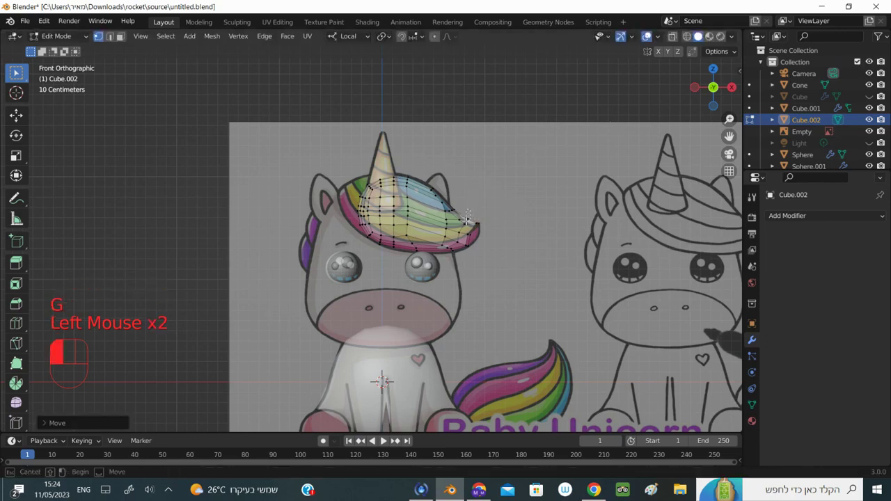
Move mane vertices to follow the drawn hairline and cut one more edge loop
key(g)
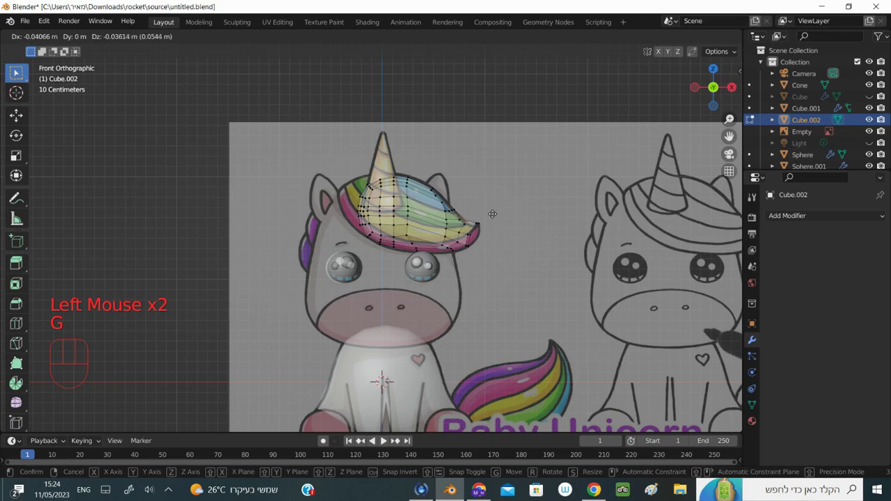
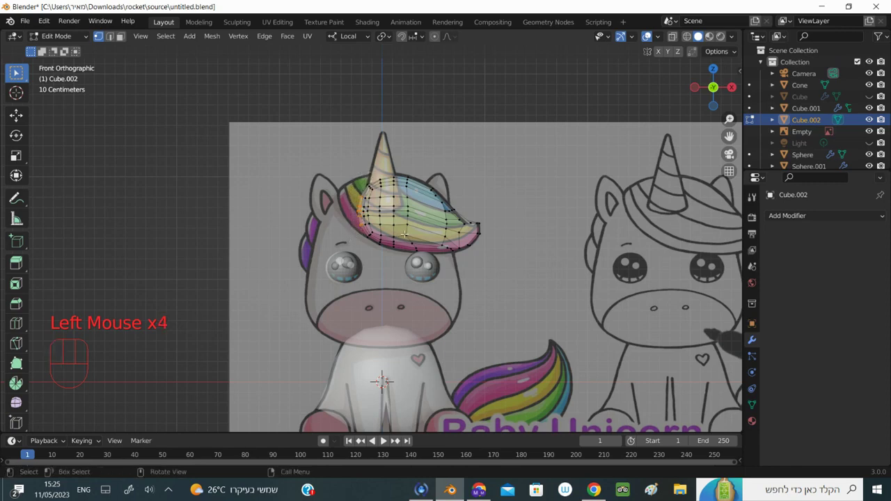
key(g)
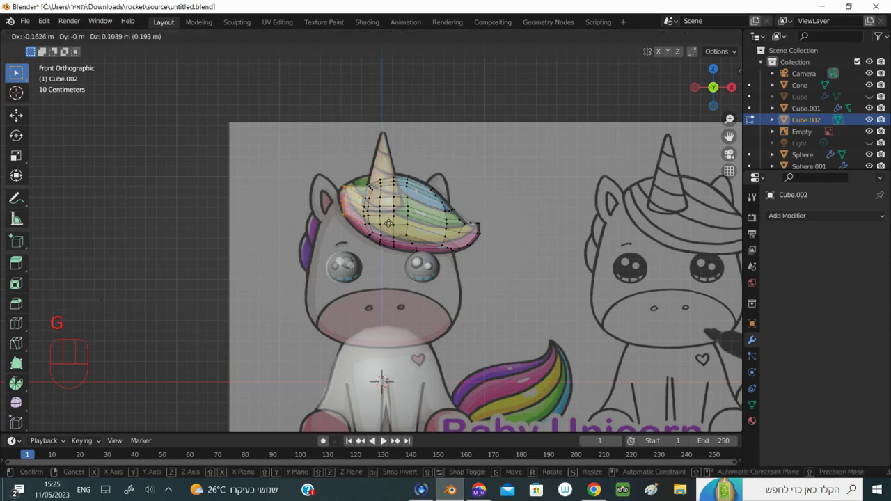
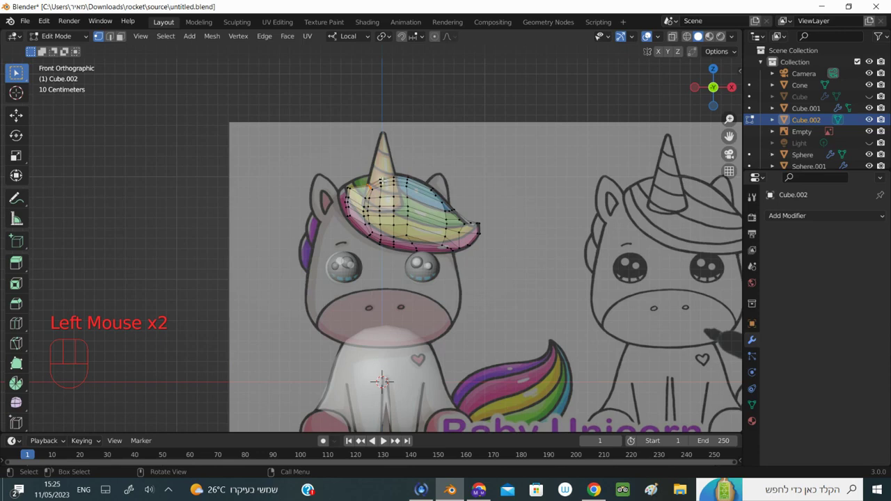
key(g)
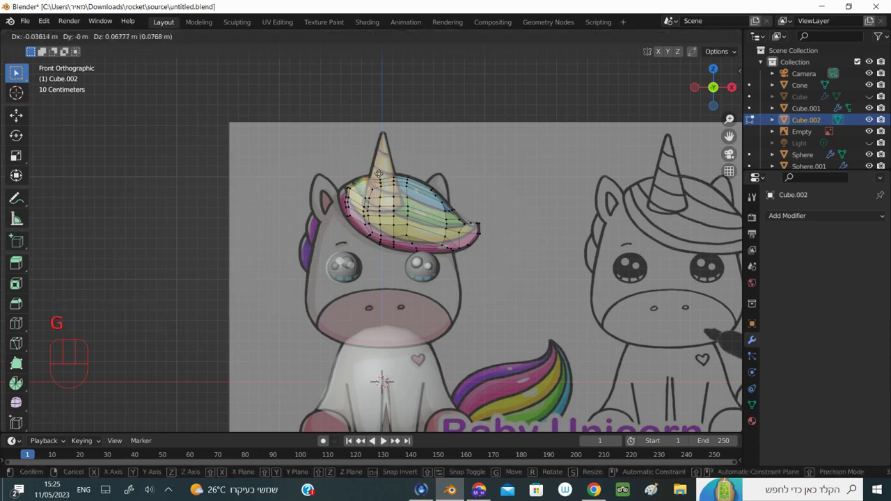
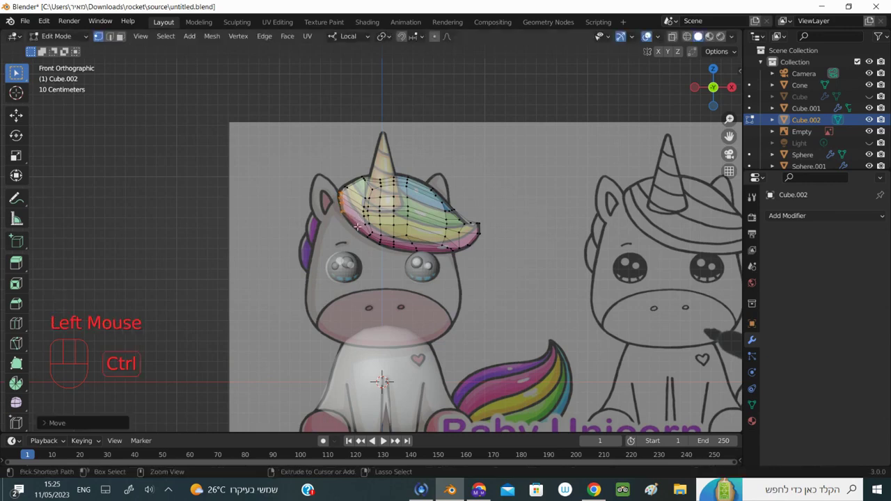
key(ctrl+r)
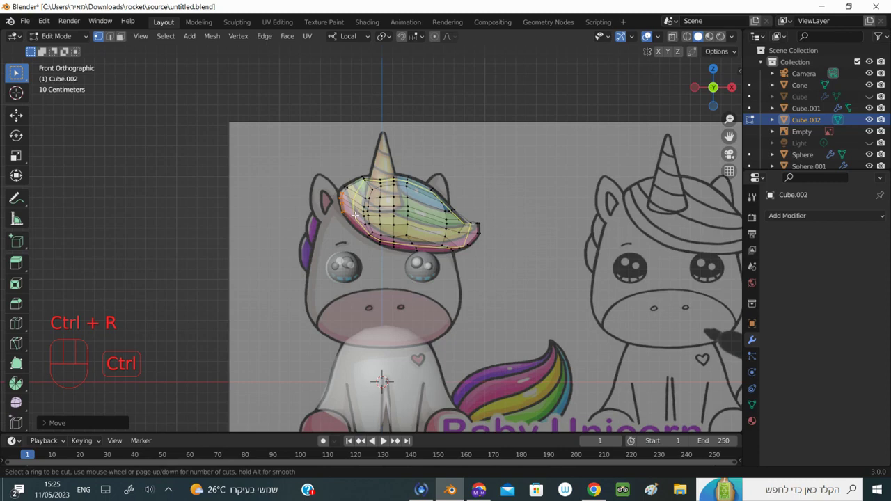
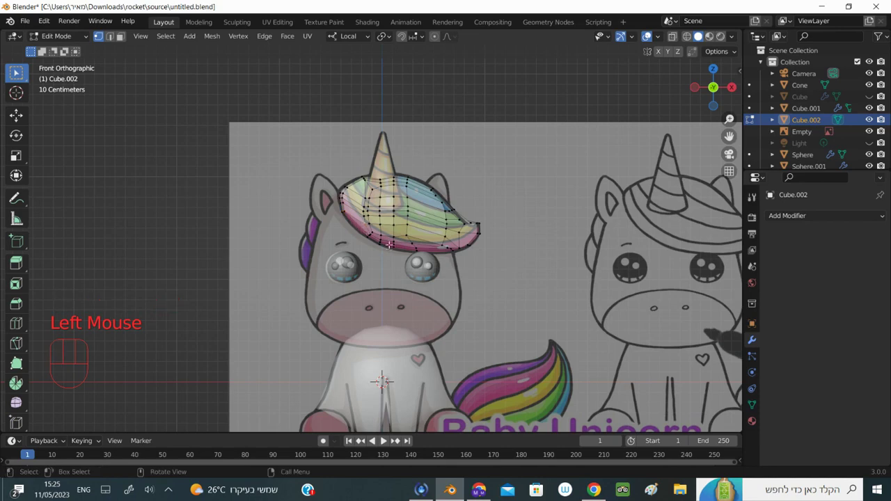
key(g)
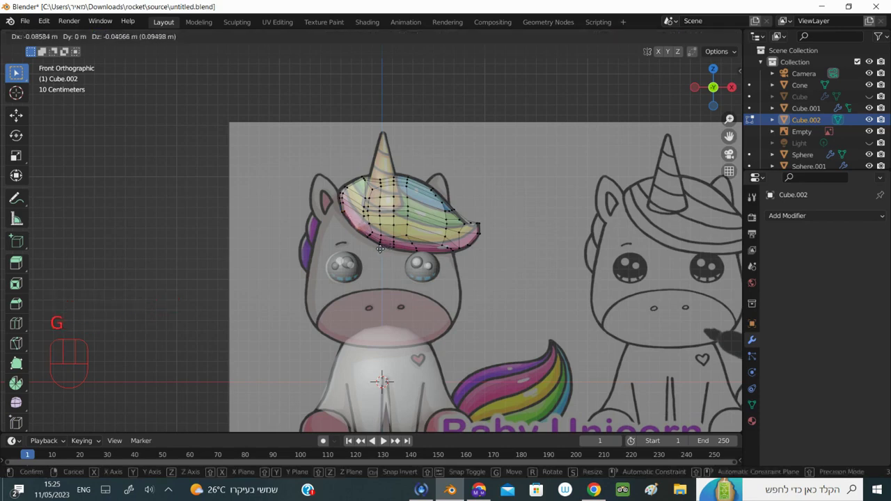
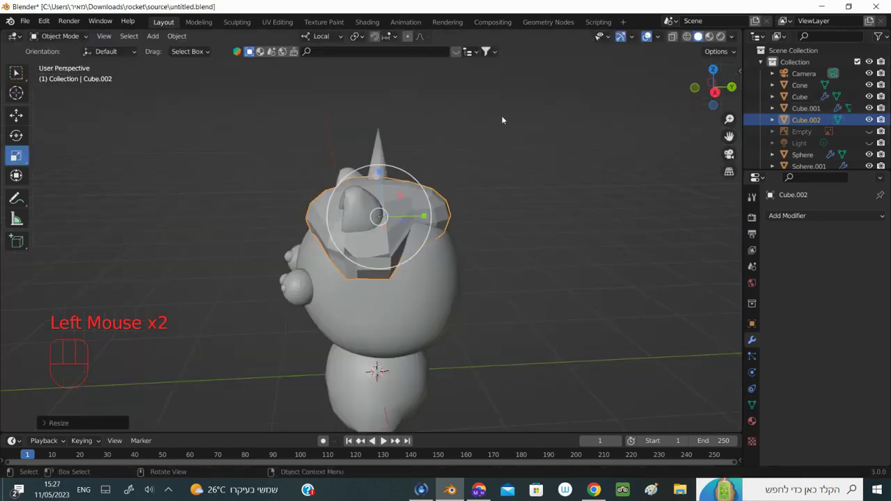
Inspect the mane from front view and switch viewport shading to Material Preview
key(KP_1)
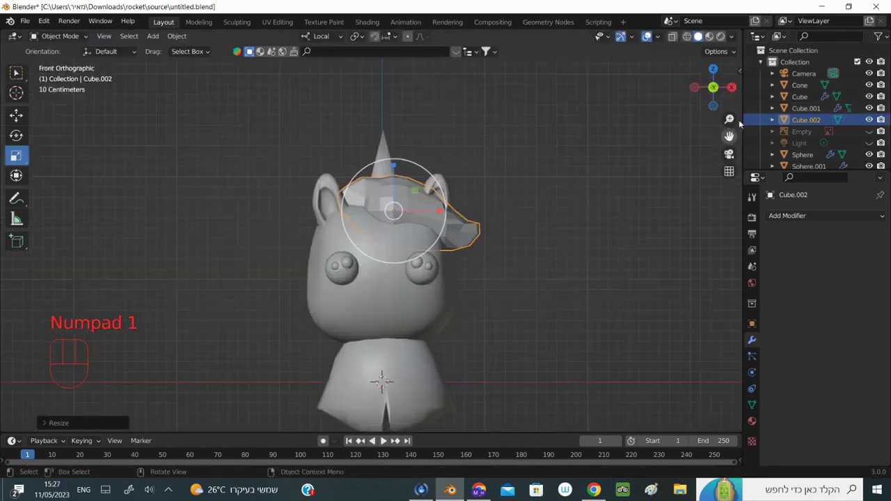
drag(722, 101, 706, 135)
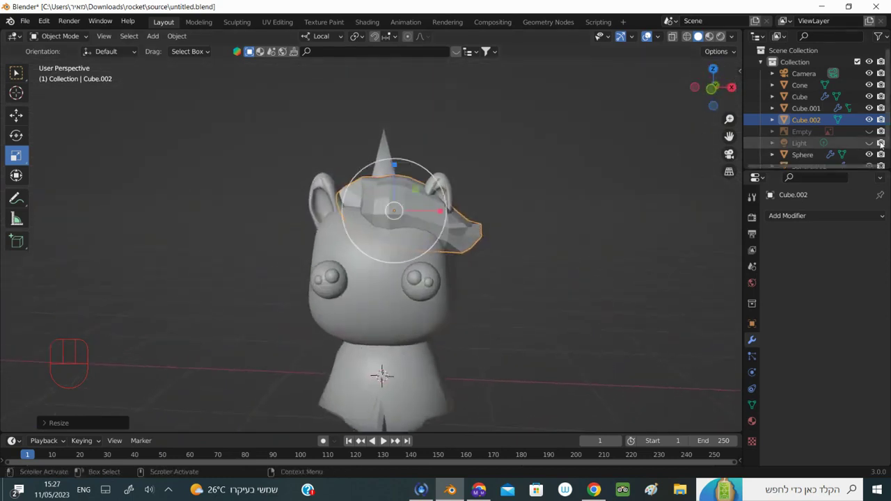
key(KP_1)
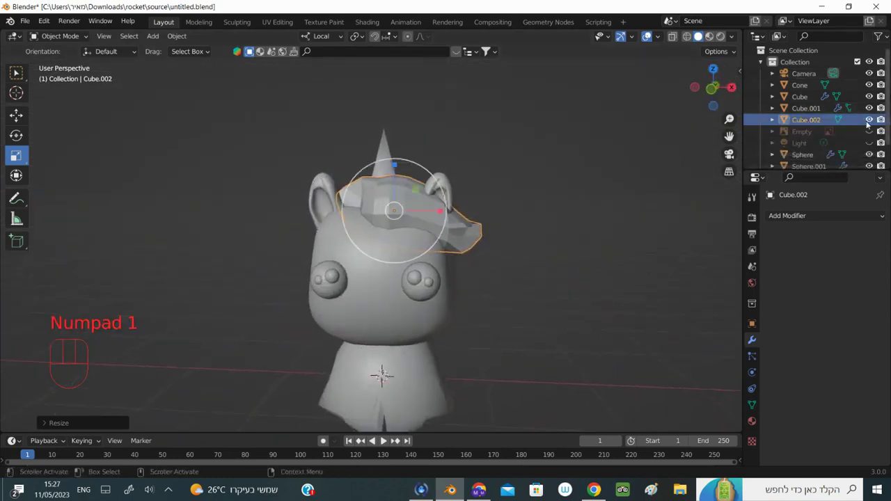
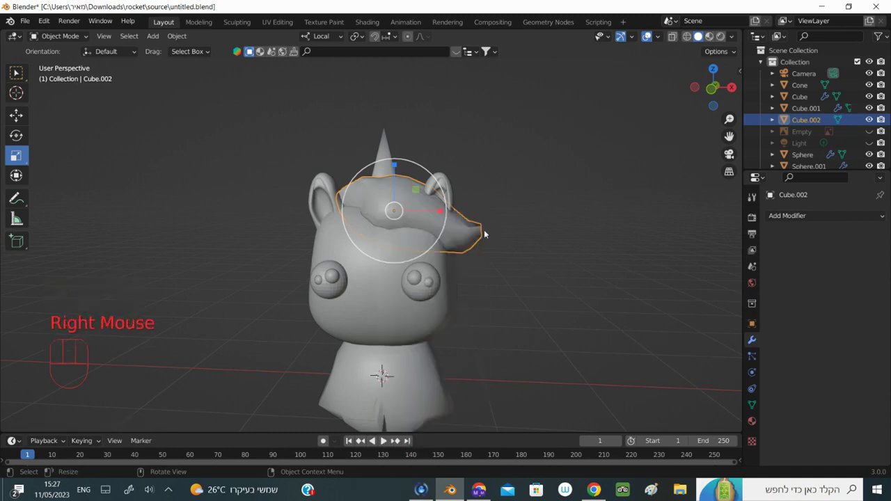
click(723, 39)
click(715, 106)
Show the reference Empty again and return to the straight-on front view (numpad 1)
scroll(up, 3)
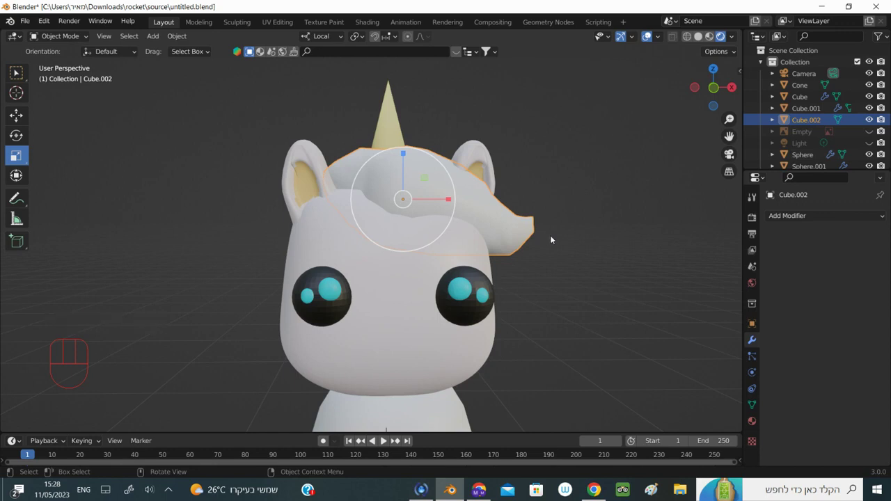
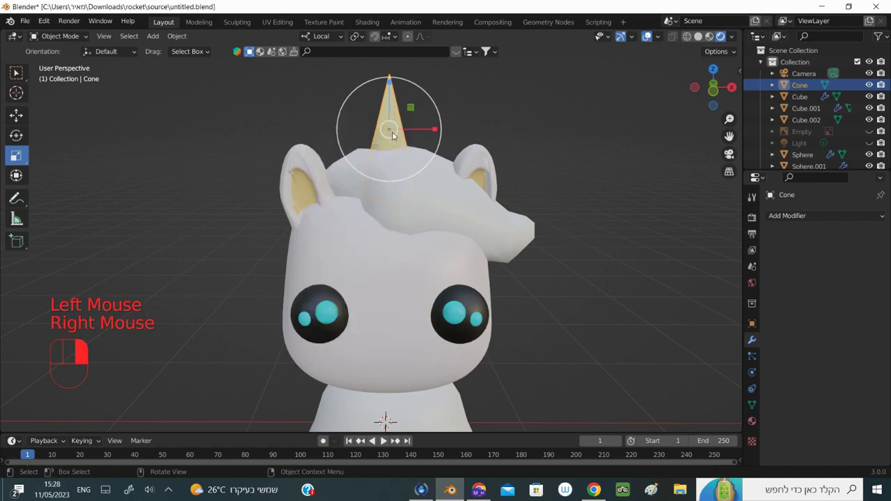
scroll(down, 3)
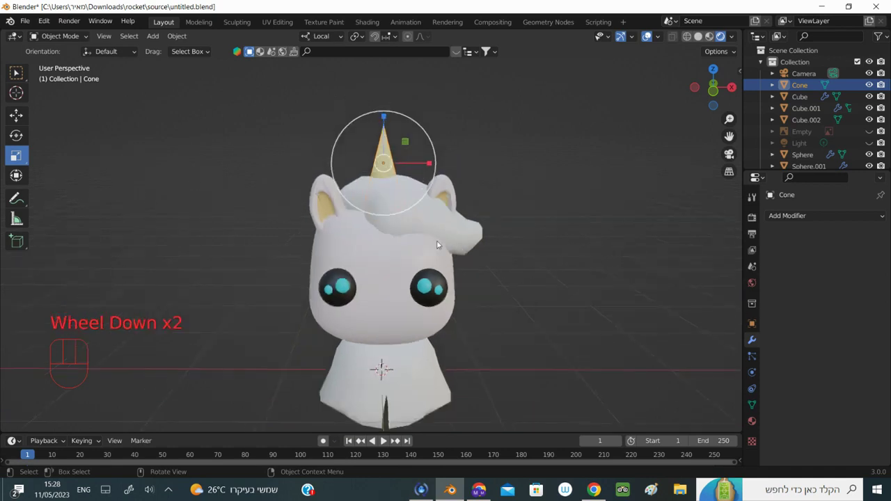
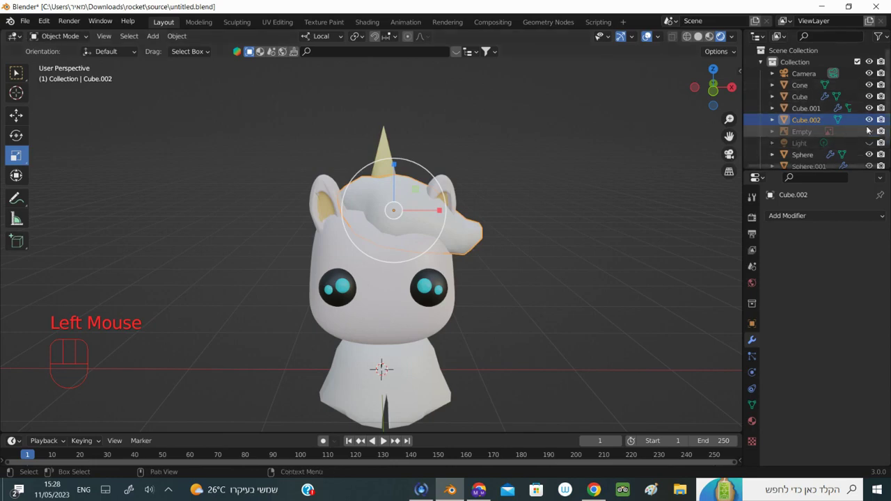
click(17, 70)
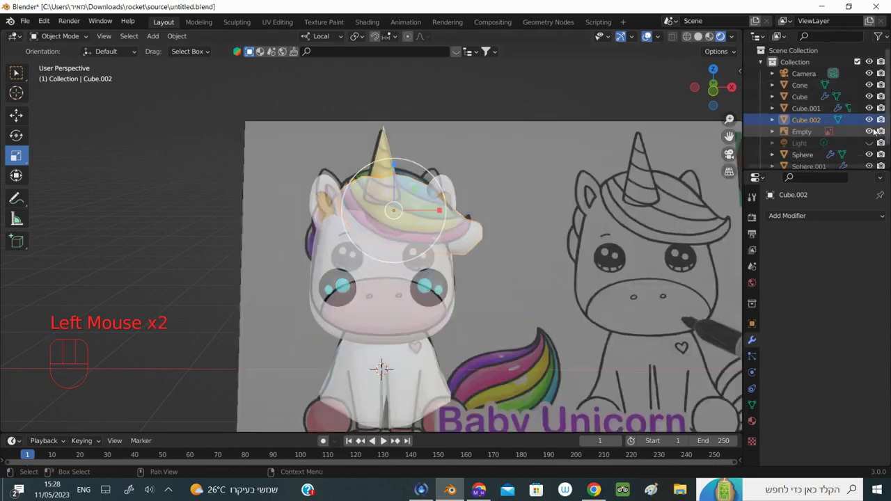
key(KP_1)
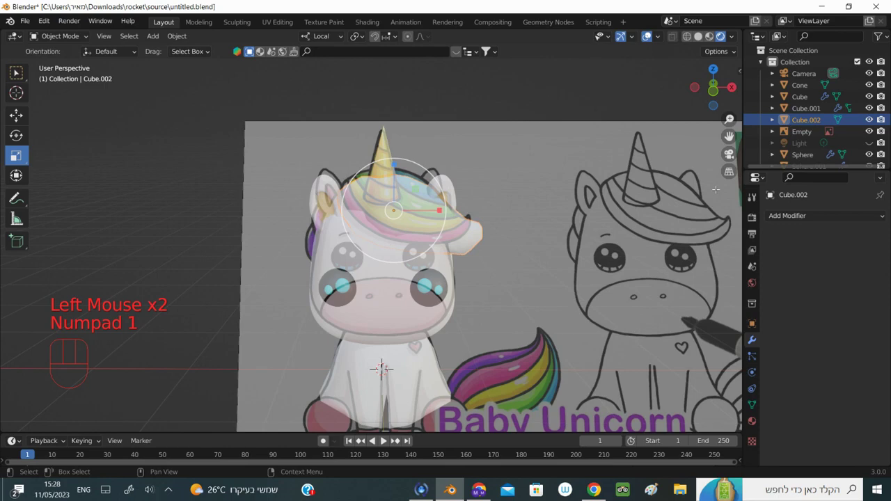
key(KP_1)
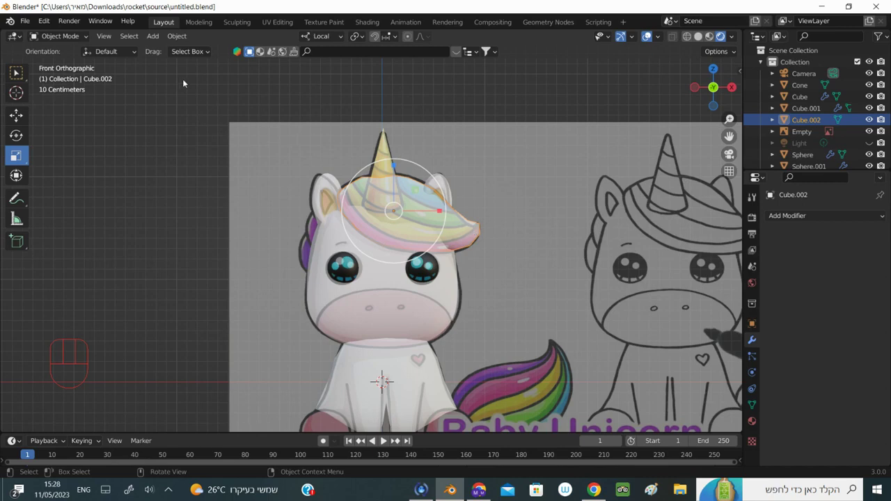
Edit Cube.002 and move the mane's front-tip vertices into shape against the drawing
click(17, 70)
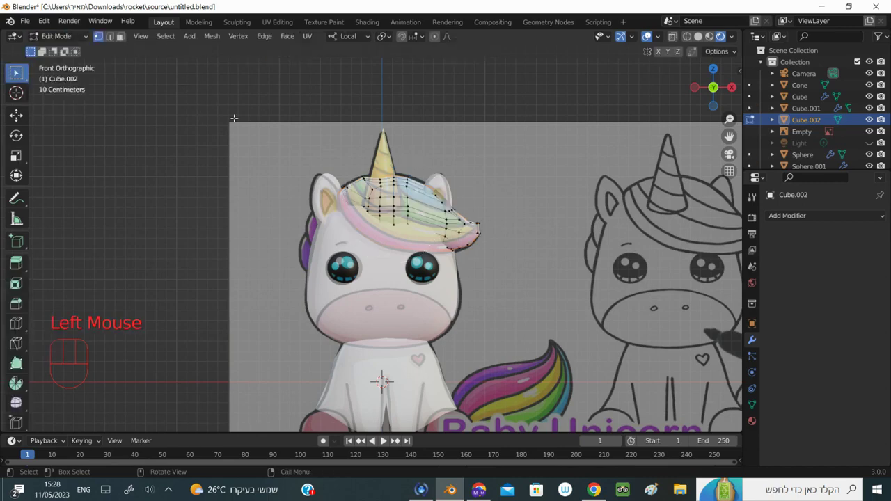
click(17, 70)
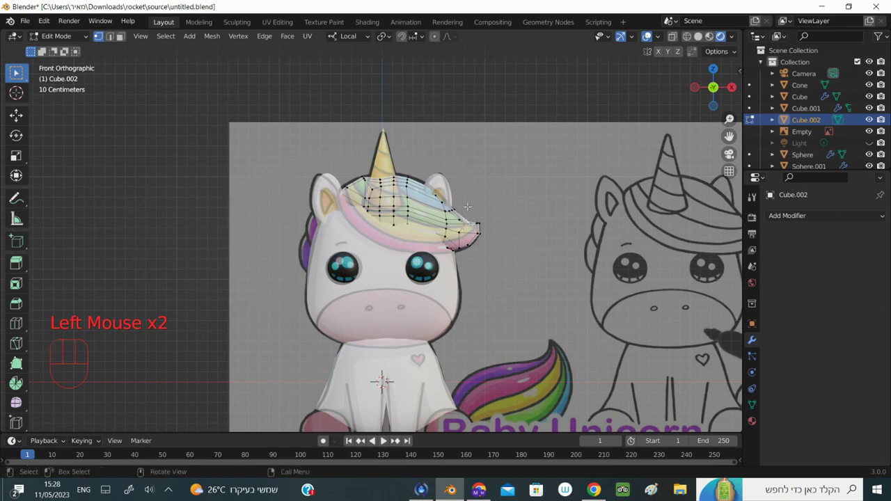
key(g)
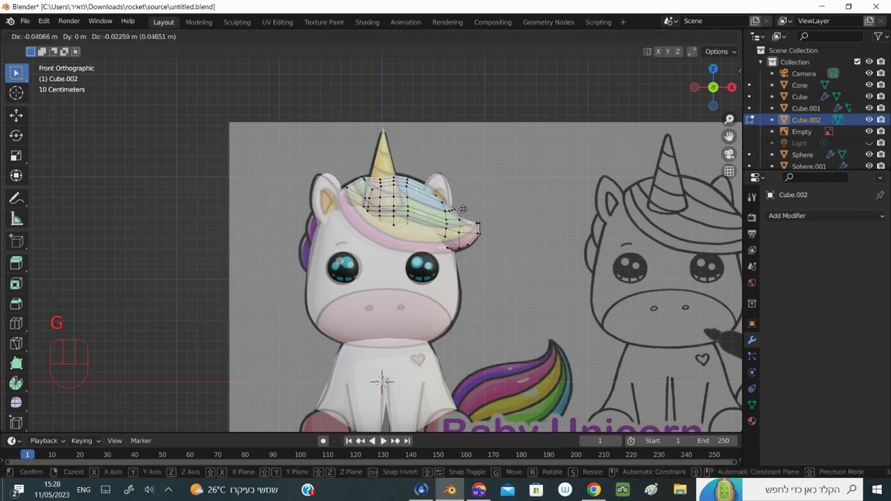
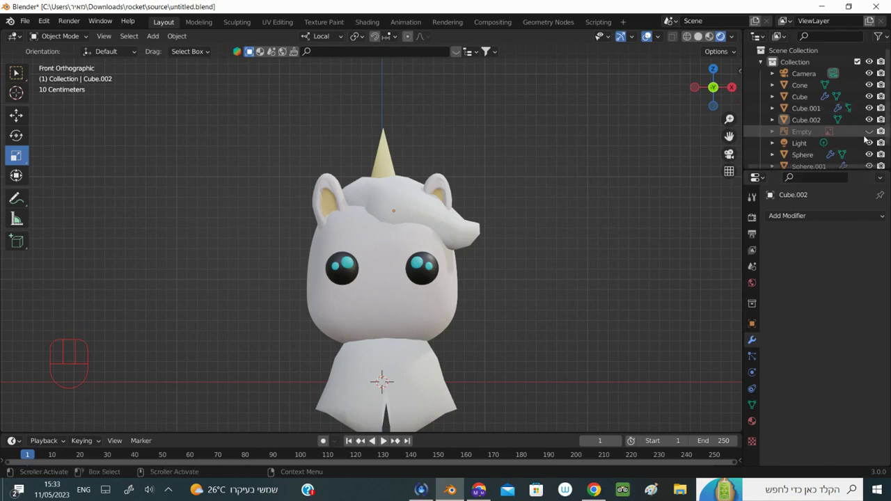
Toggle the reference Empty to compare the result, then return to the Layout workspace
click(872, 134)
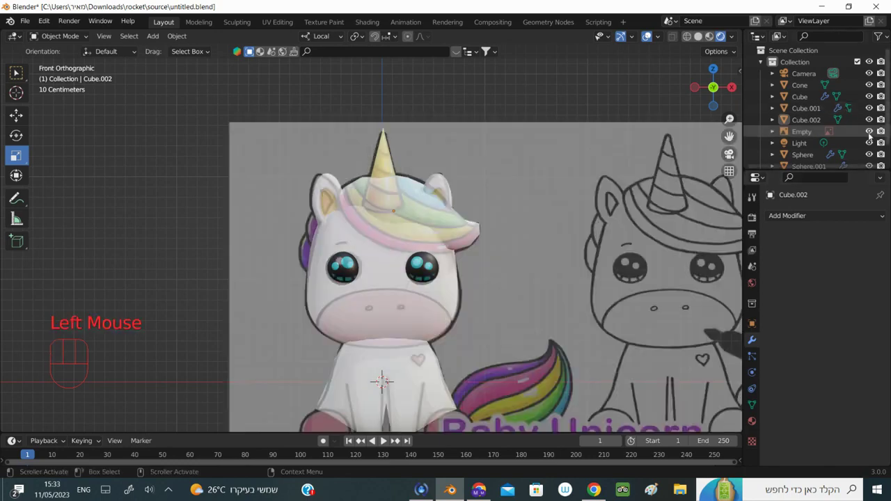
click(872, 134)
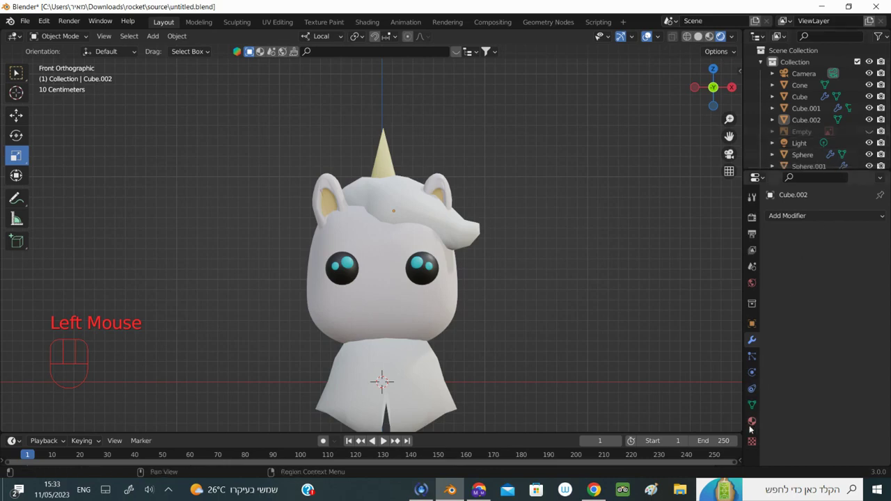
click(880, 131)
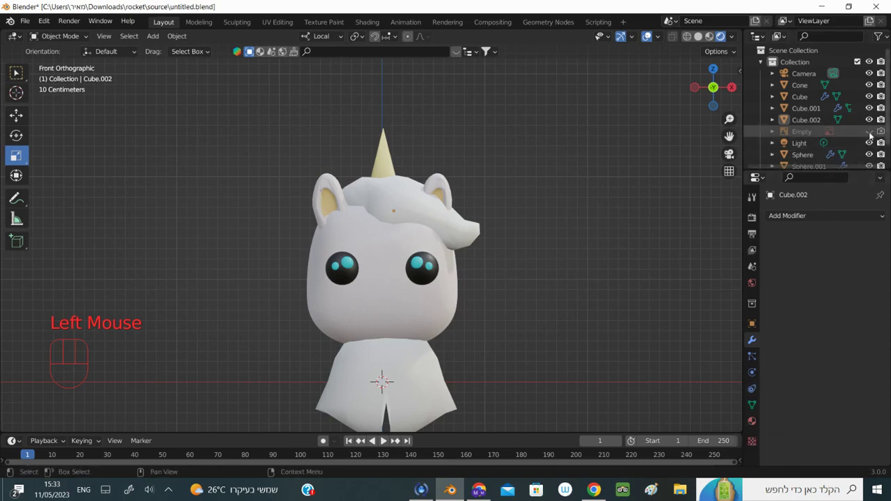
click(873, 135)
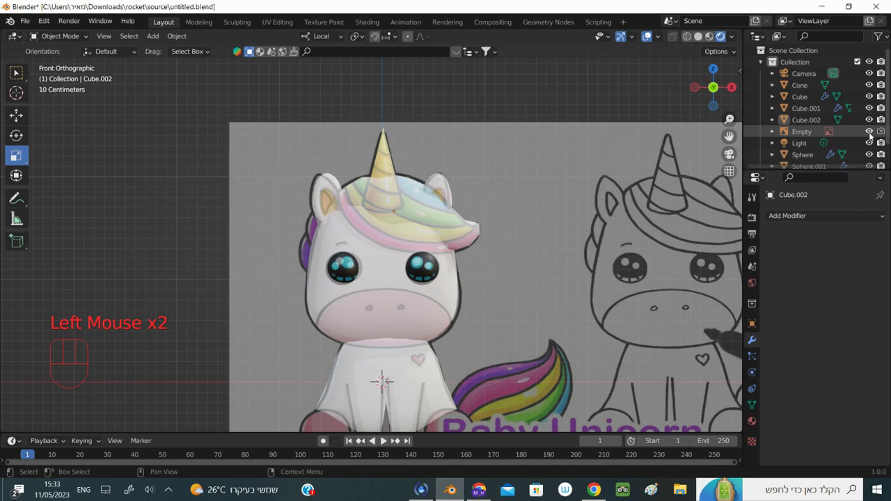
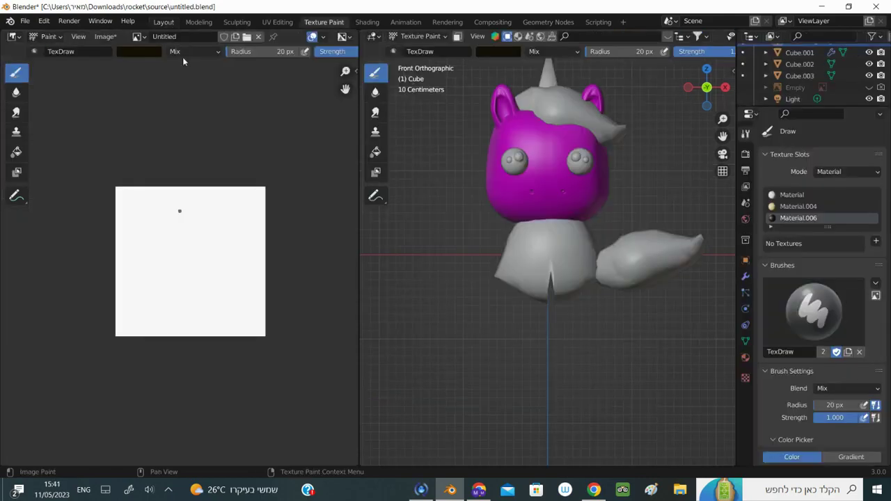
click(193, 147)
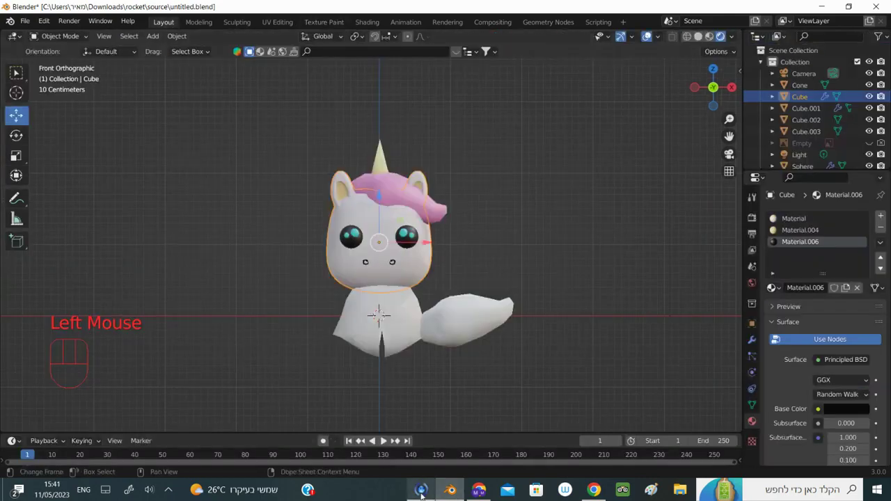